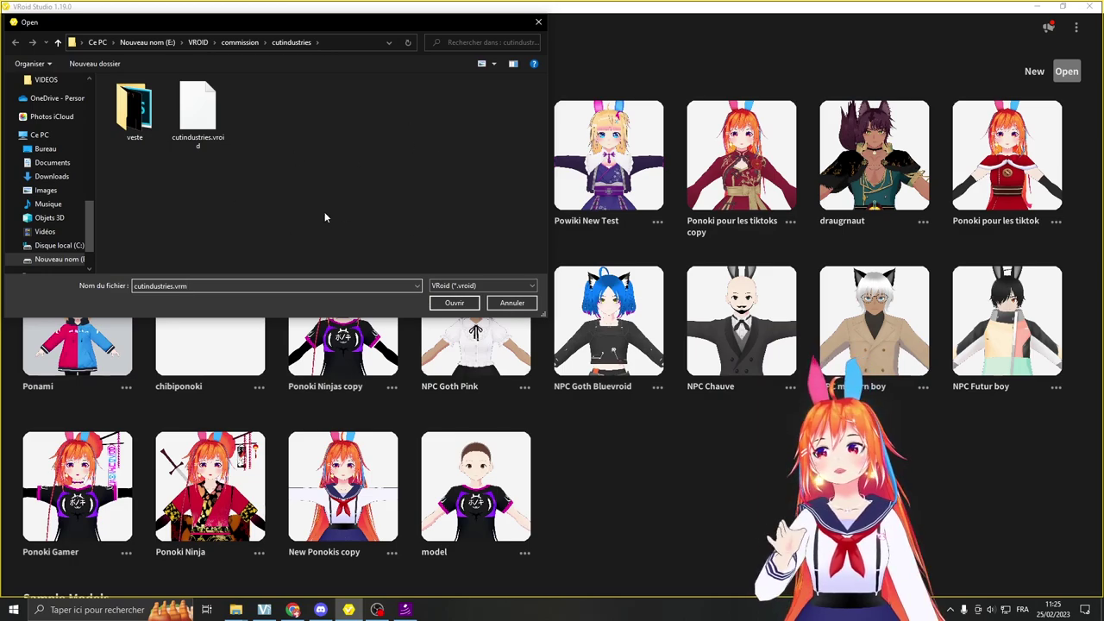
# Step: Cancel the Open model dialog and show the News list of recent version updates
pyautogui.click(1031, 69)
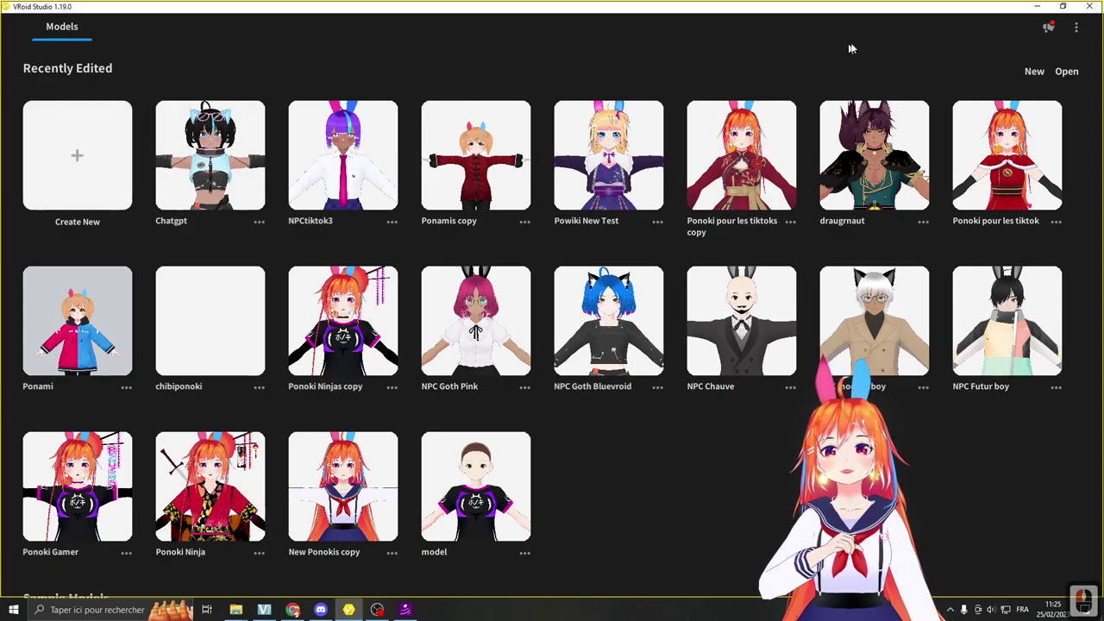
pyautogui.click(1060, 31)
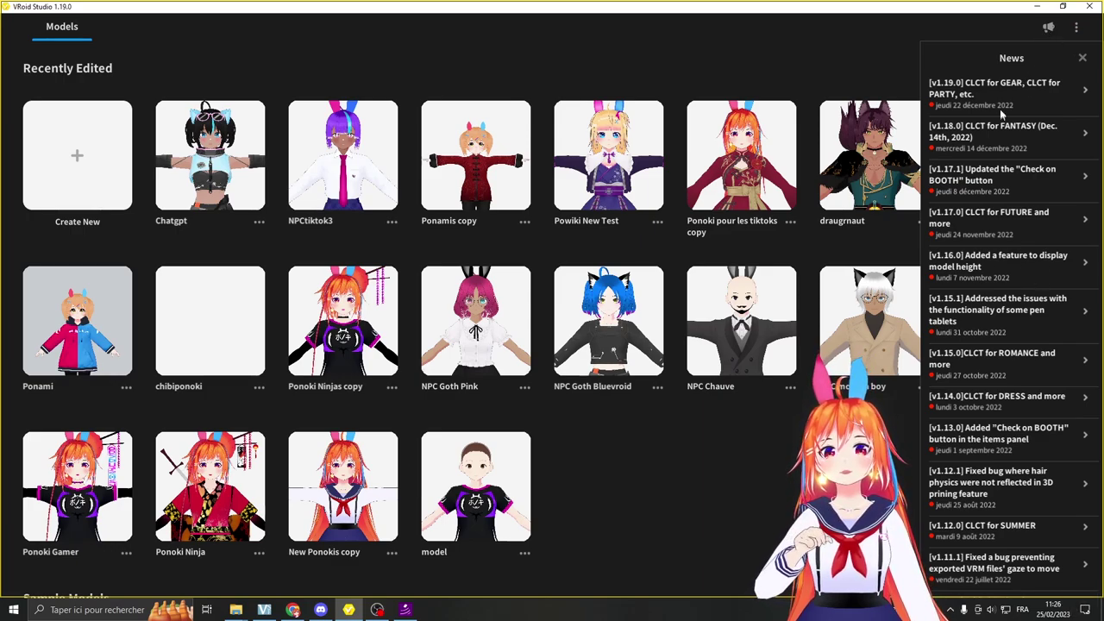
# Step: Close the News panel and reach Settings from the ⋮ options menu
pyautogui.click(1050, 31)
pyautogui.doubleClick(1088, 55)
pyautogui.click(1087, 58)
pyautogui.click(1082, 29)
pyautogui.click(993, 58)
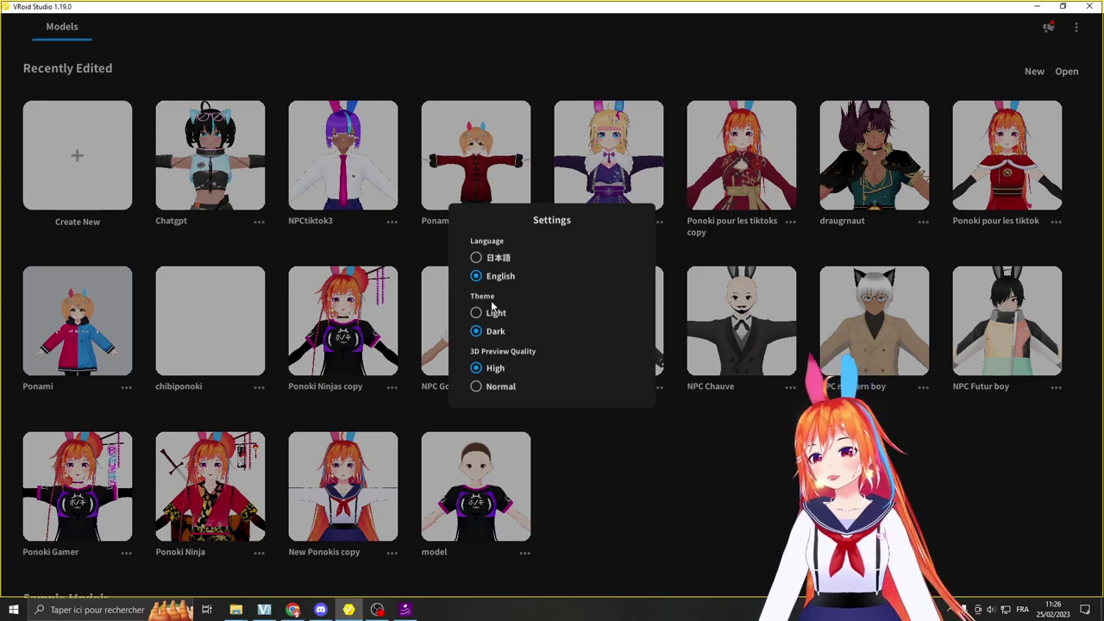
# Step: Try the Light theme, switch back to Dark, and close the Settings window
pyautogui.click(480, 318)
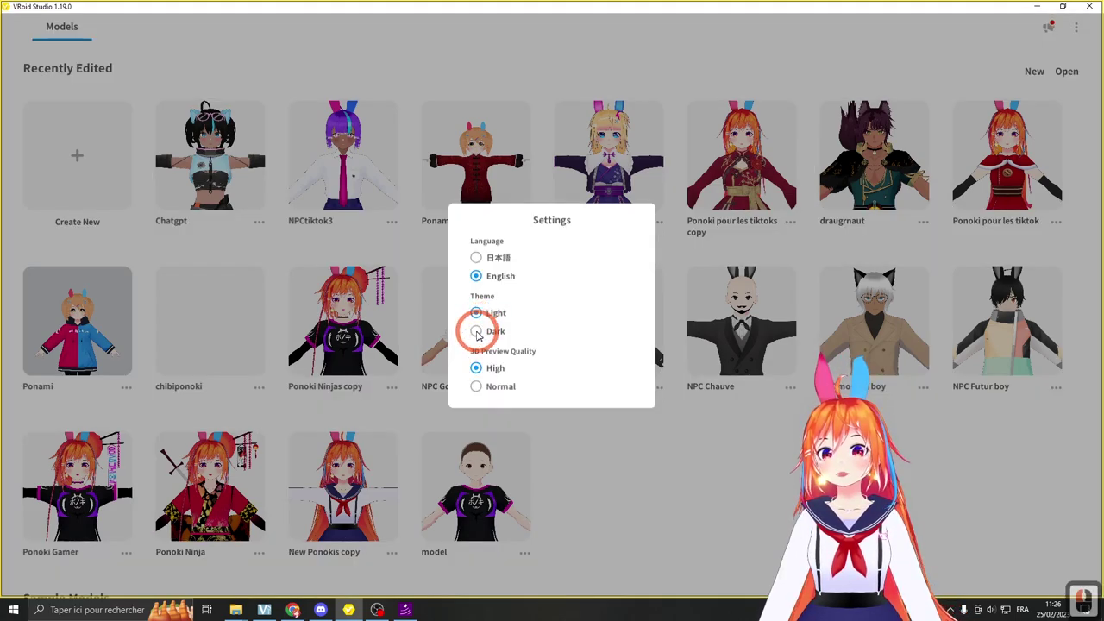
pyautogui.click(481, 334)
pyautogui.click(483, 319)
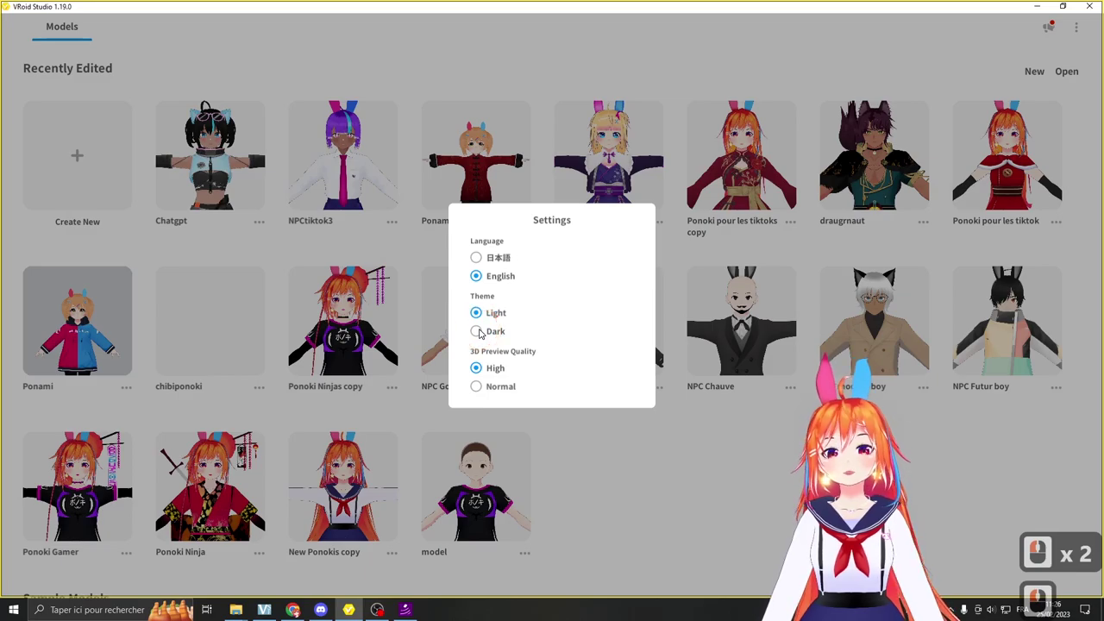
pyautogui.click(484, 331)
pyautogui.click(528, 334)
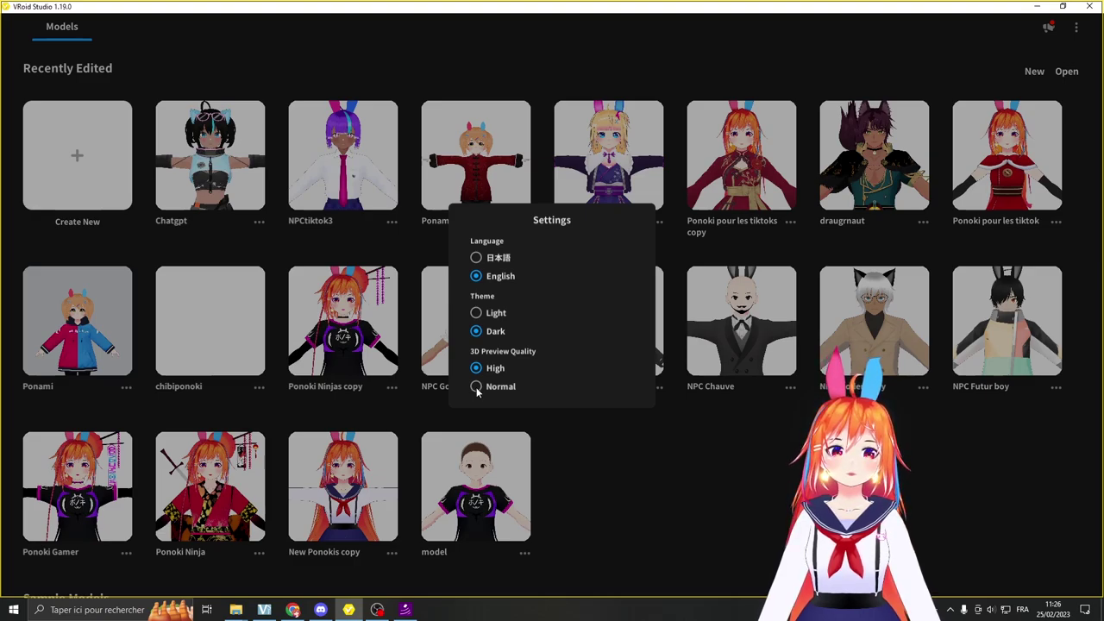
pyautogui.click(483, 391)
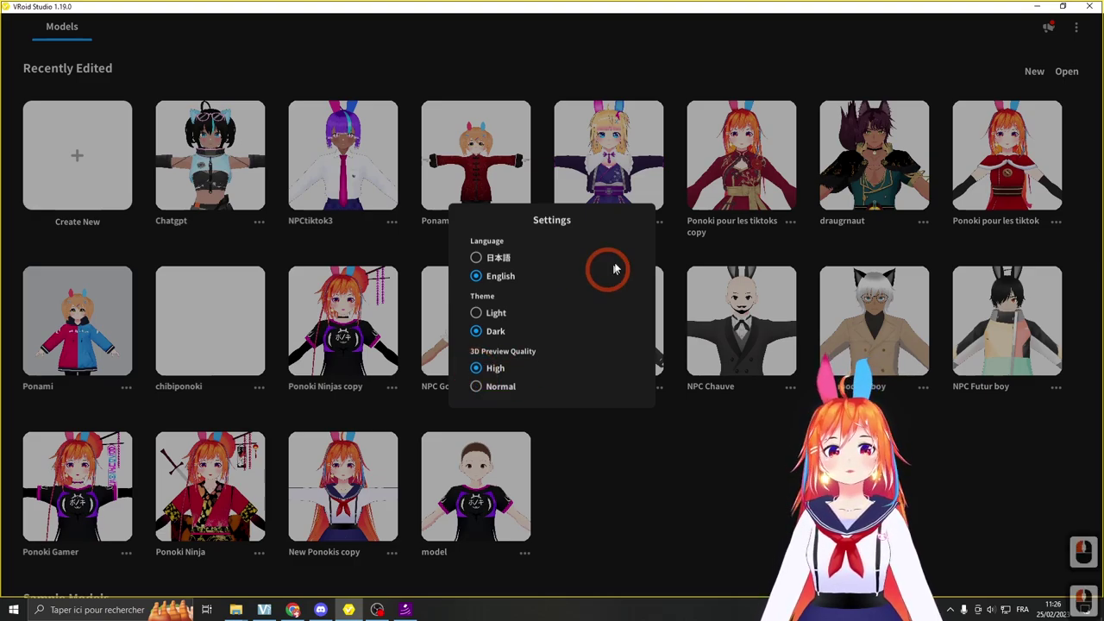
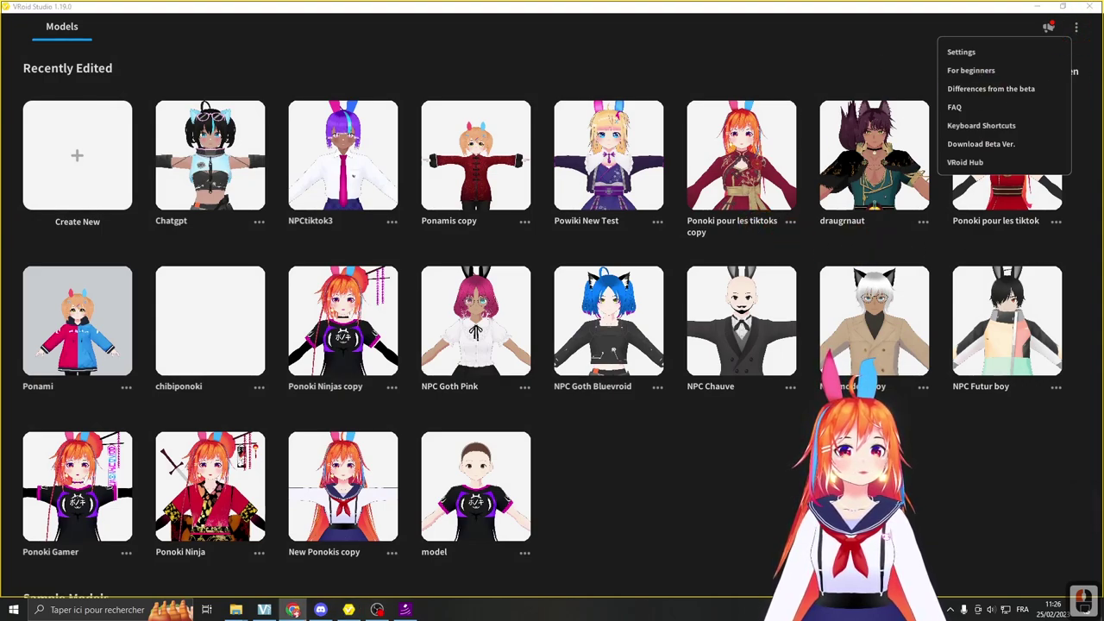
# Step: Skim the Getting Started with VRoid beginner article in Chrome and return to VRoid Studio
pyautogui.click(527, 3)
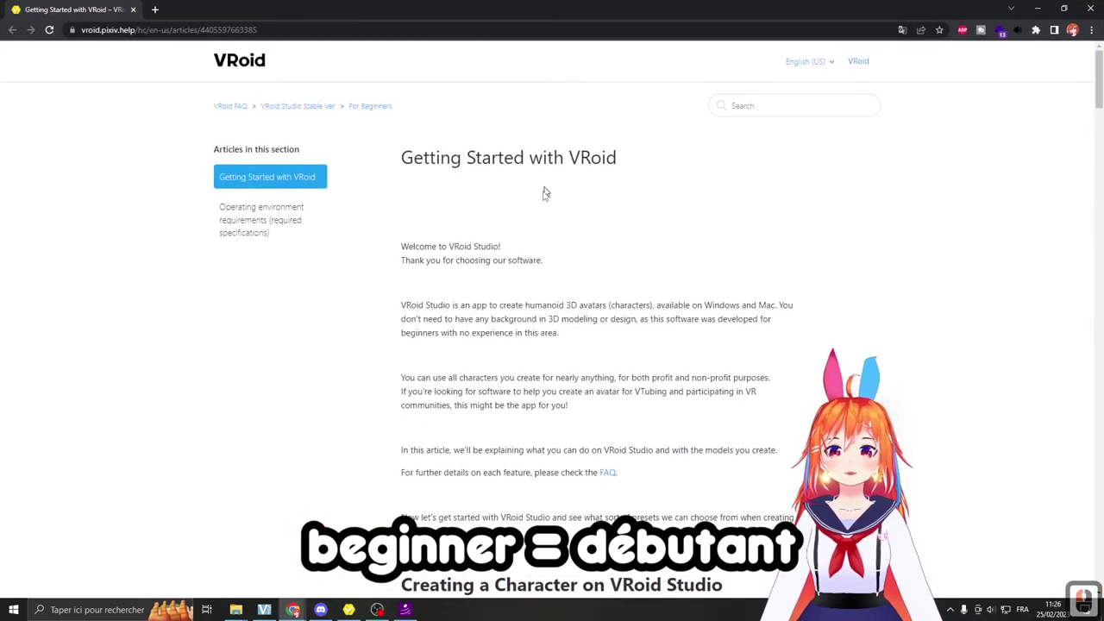
pyautogui.middleClick(559, 240)
pyautogui.middleClick(568, 246)
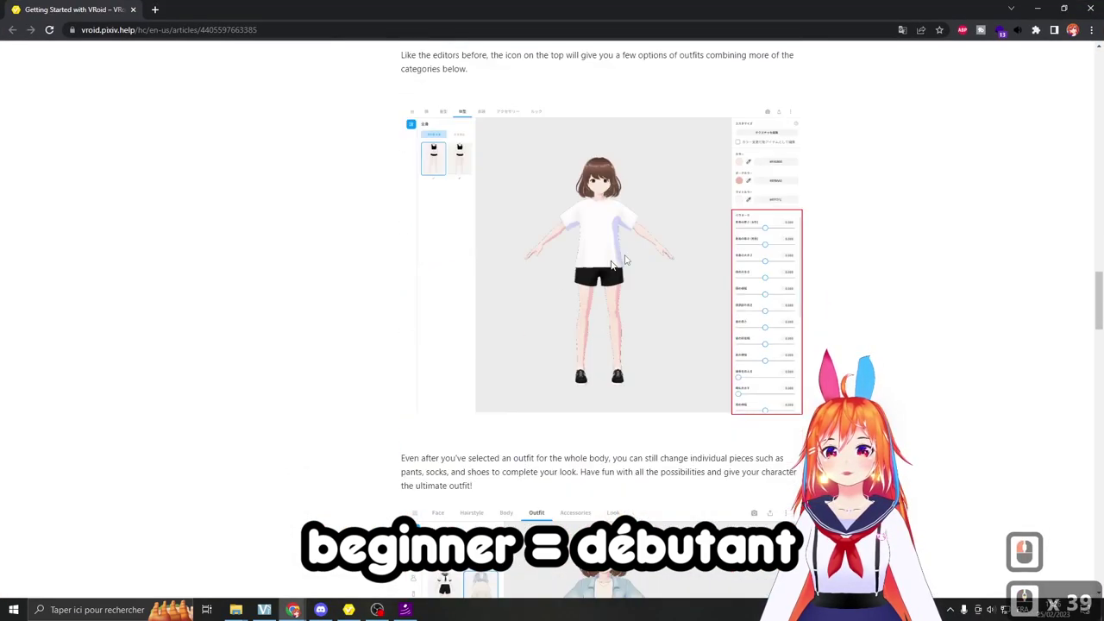
pyautogui.click(1091, 6)
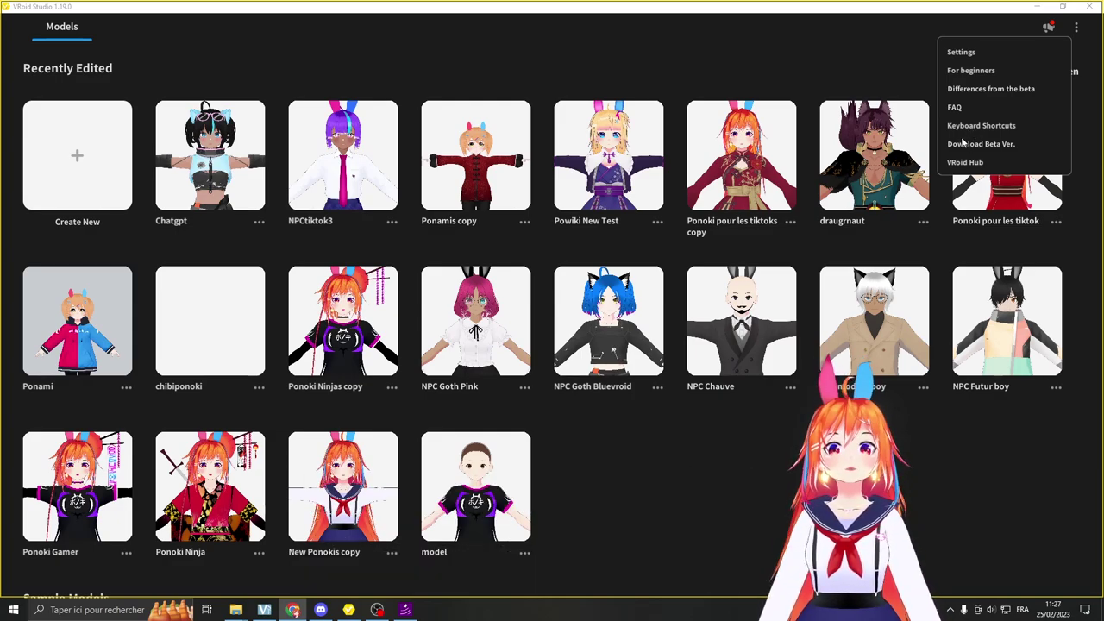
# Step: Show the Keyboard Shortcuts FAQ article maximized in Chrome and review the basic shortcuts
pyautogui.click(981, 134)
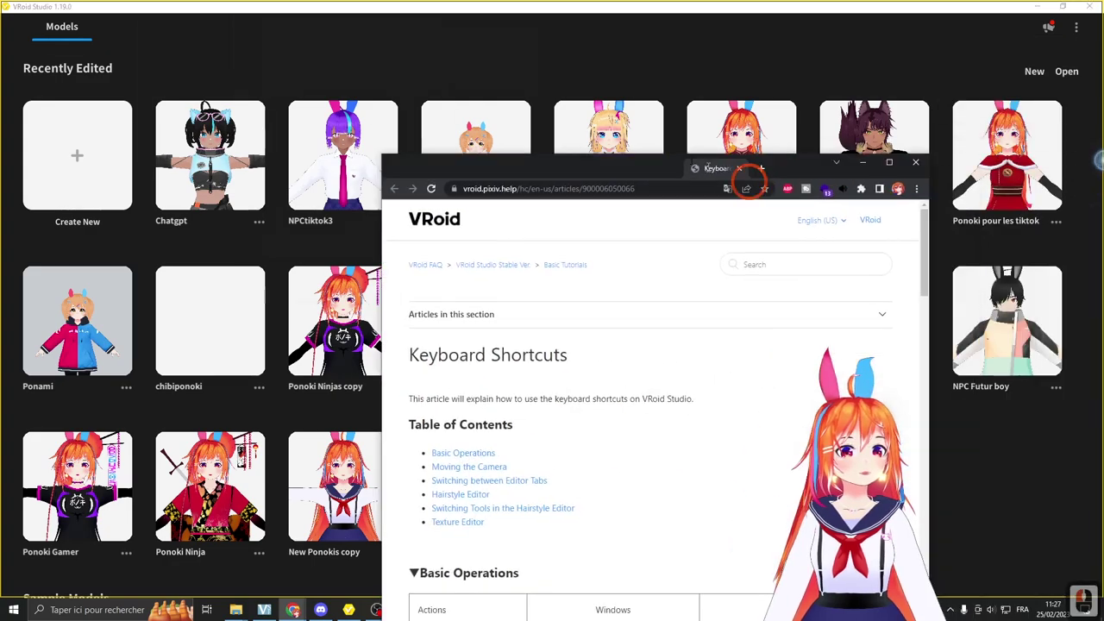
pyautogui.click(601, 25)
pyautogui.middleClick(756, 185)
pyautogui.middleClick(755, 188)
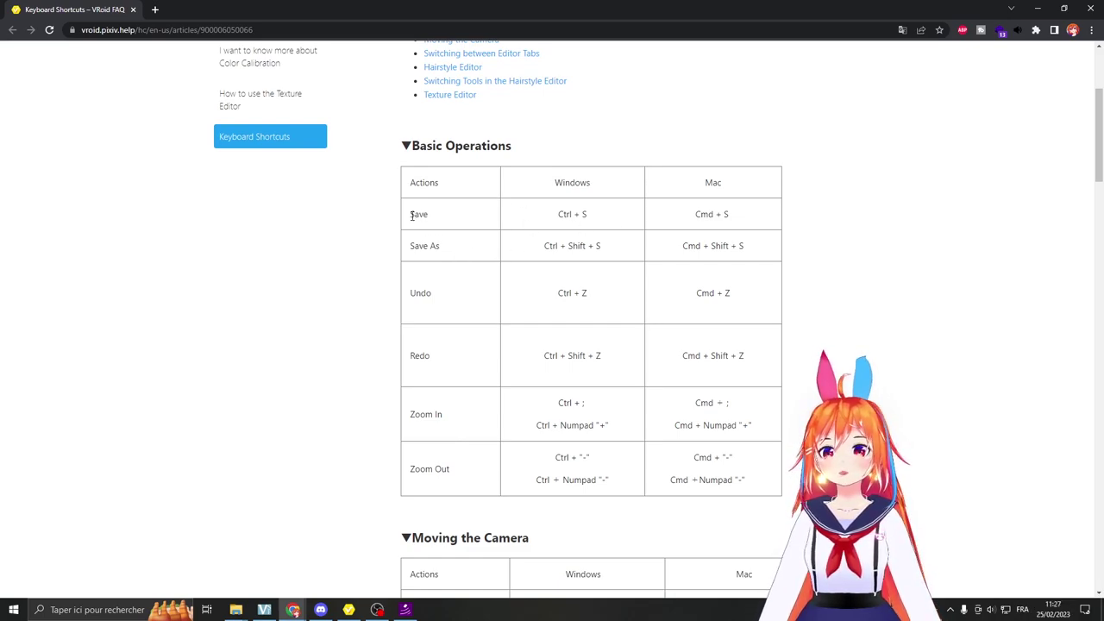
pyautogui.click(626, 218)
pyautogui.doubleClick(597, 214)
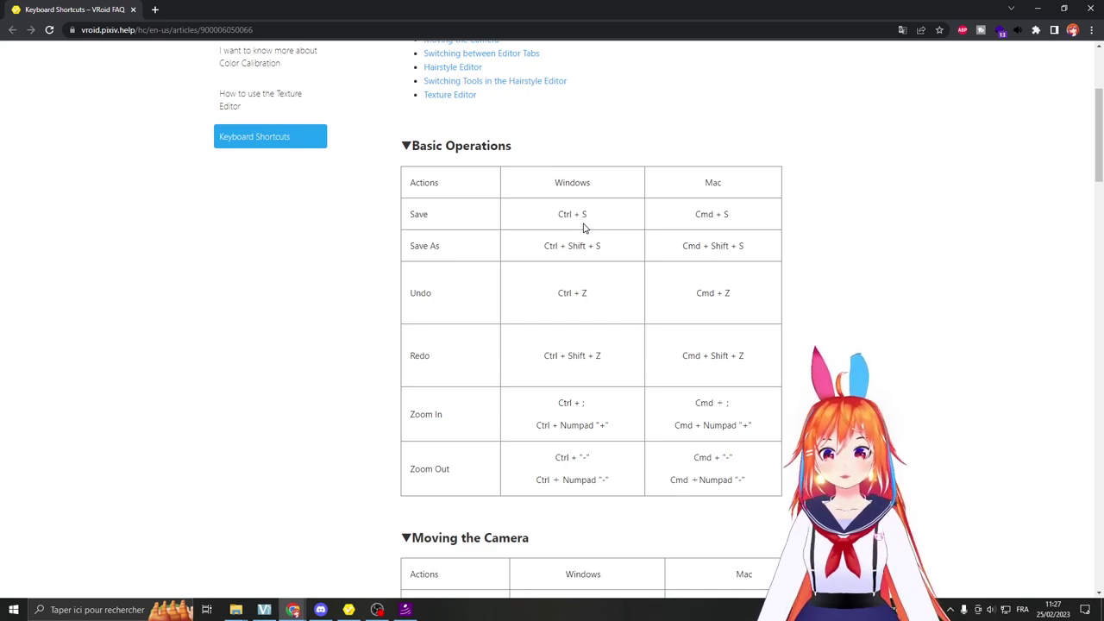
pyautogui.doubleClick(595, 296)
# Step: Scroll through the hairstyle and texture editor shortcut tables
pyautogui.middleClick(610, 345)
pyautogui.middleClick(610, 346)
pyautogui.middleClick(609, 347)
pyautogui.middleClick(475, 189)
pyautogui.click(621, 188)
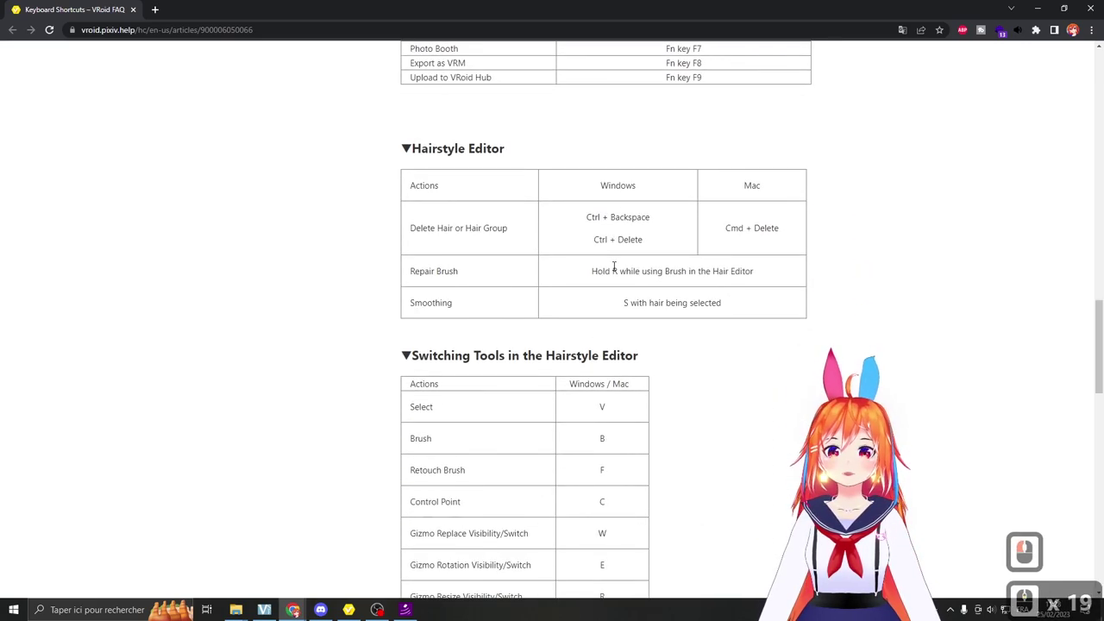
pyautogui.middleClick(623, 258)
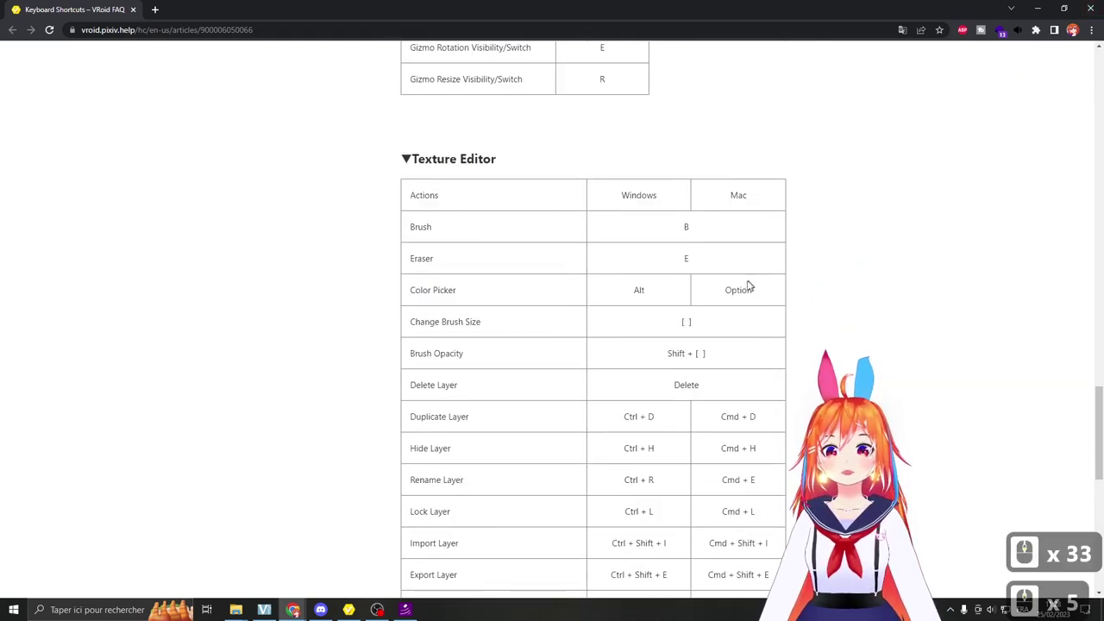
pyautogui.middleClick(613, 327)
# Step: Launch the VRoid Hub profile page of uploaded characters from the ⋮ menu
pyautogui.rightClick(1089, 17)
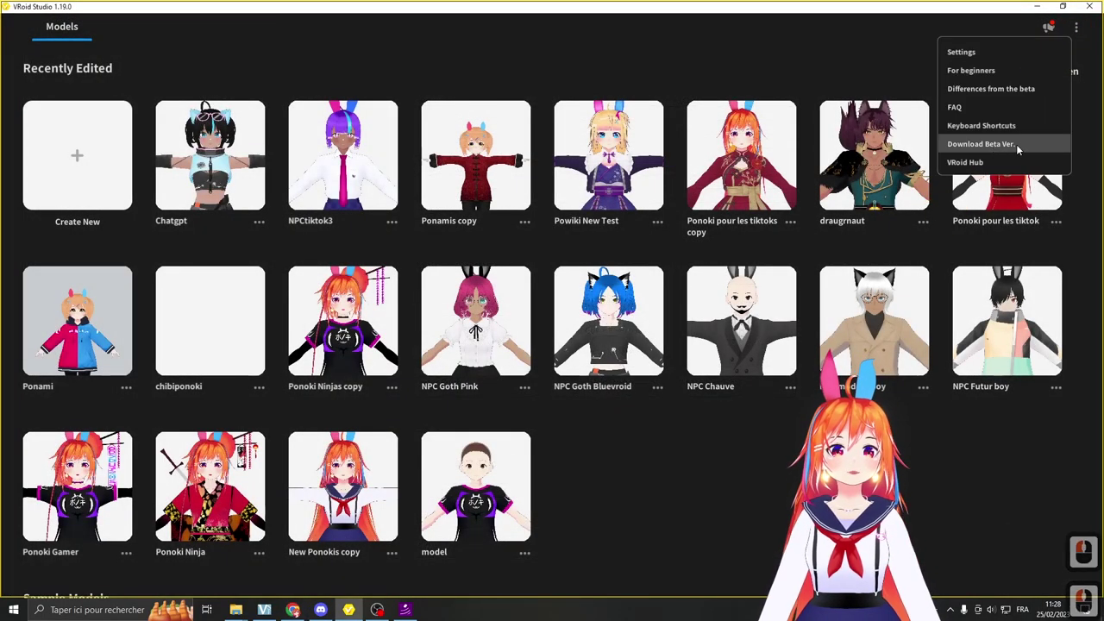
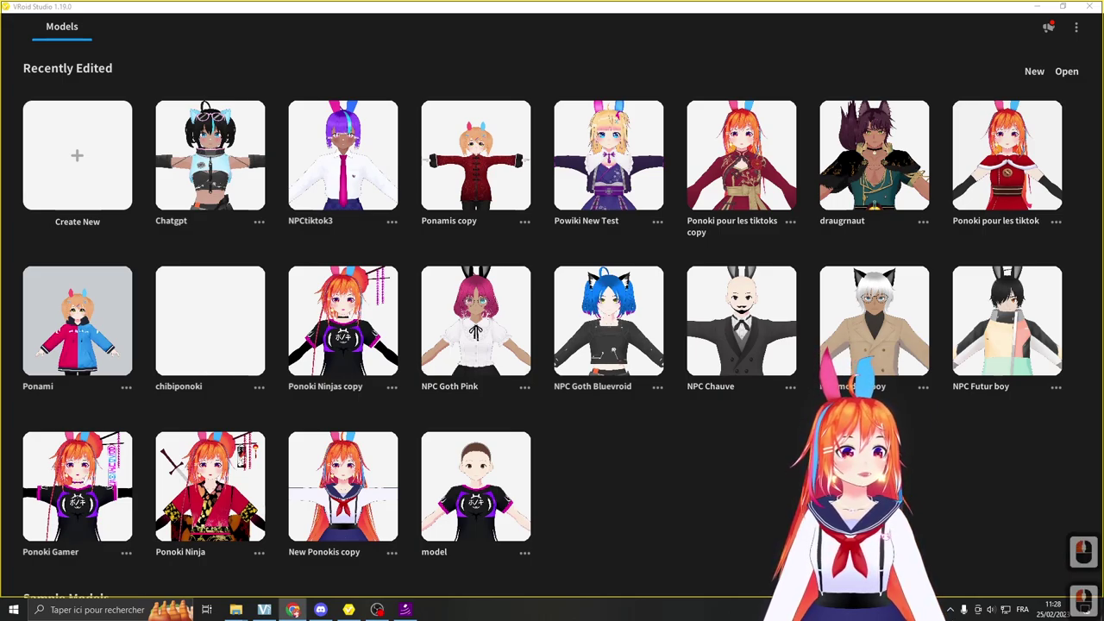
pyautogui.click(577, 2)
# Step: Scroll through the VRoid Hub profile's character gallery
pyautogui.click(915, 210)
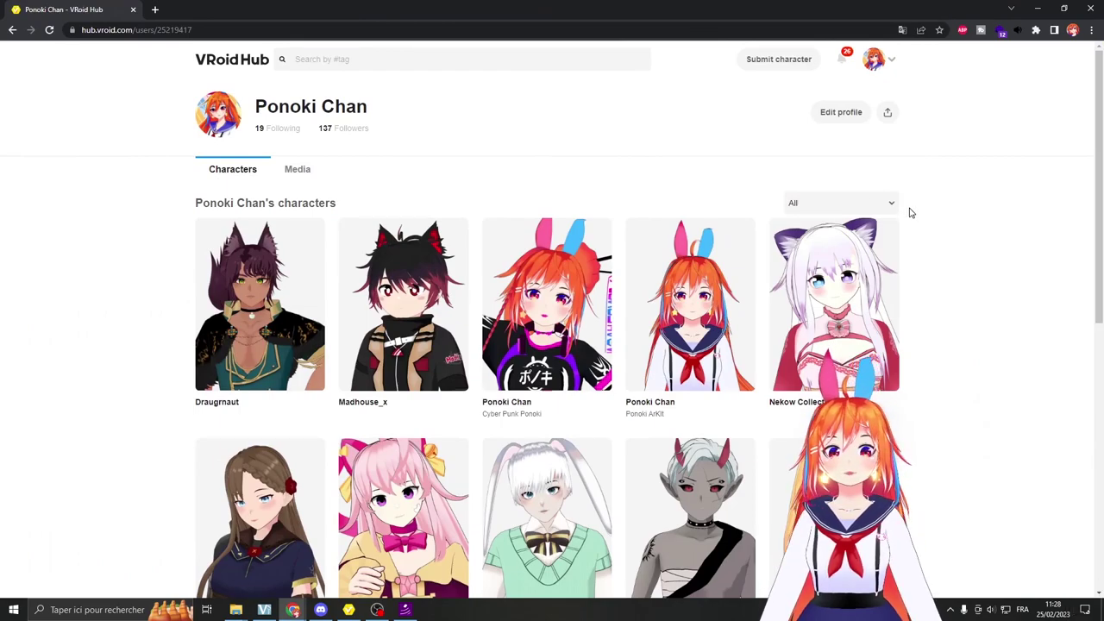
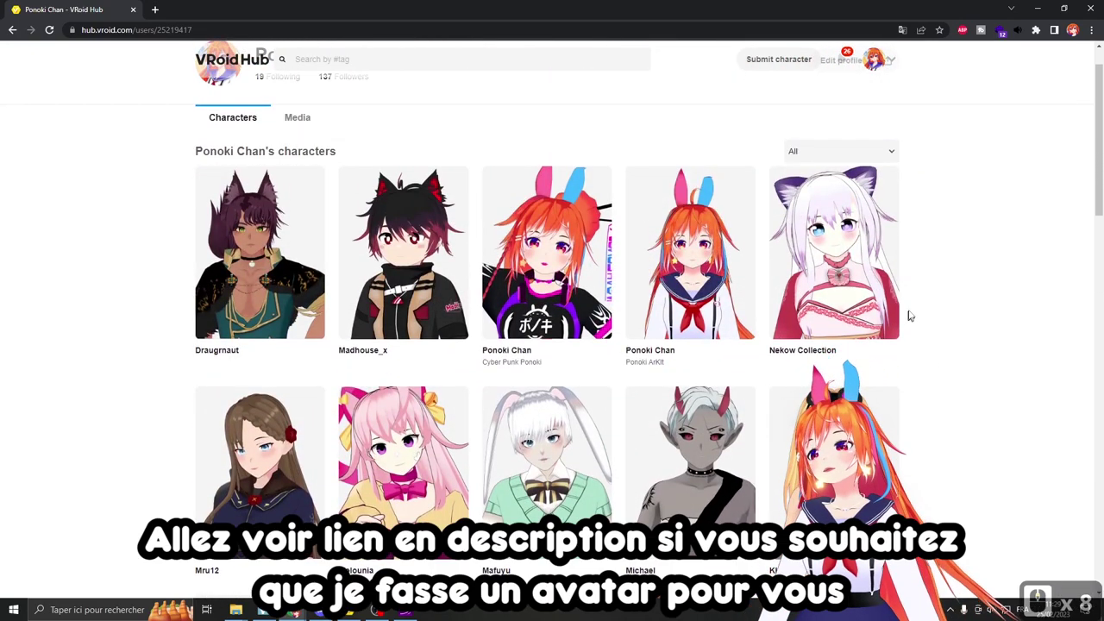
pyautogui.middleClick(921, 313)
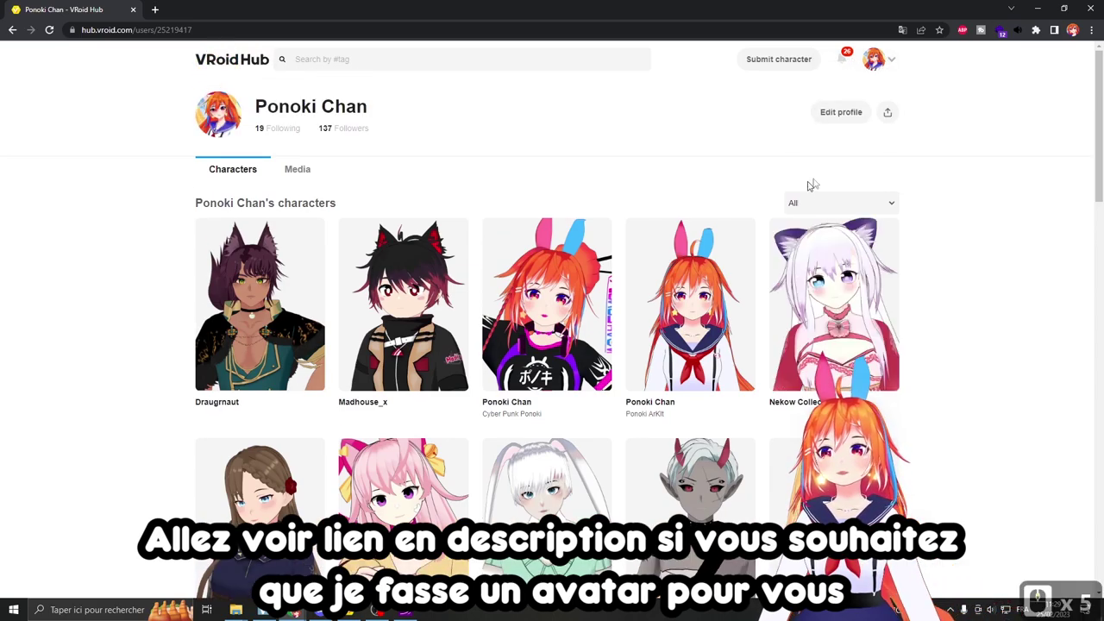
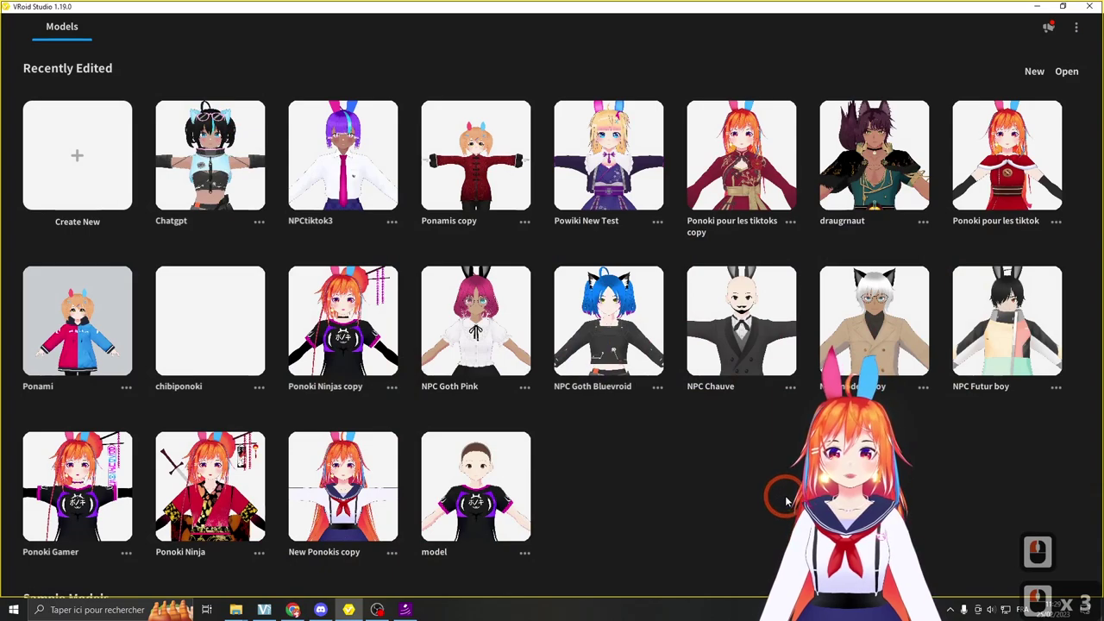
# Step: Scroll the Models page down past the Sample Models
pyautogui.middleClick(768, 475)
pyautogui.middleClick(768, 472)
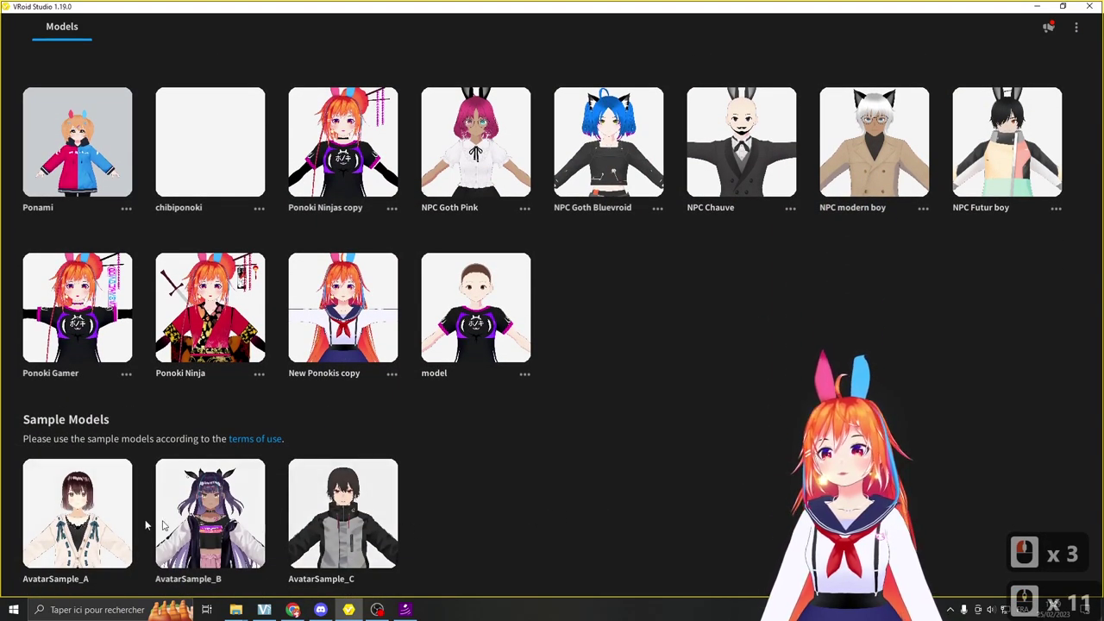
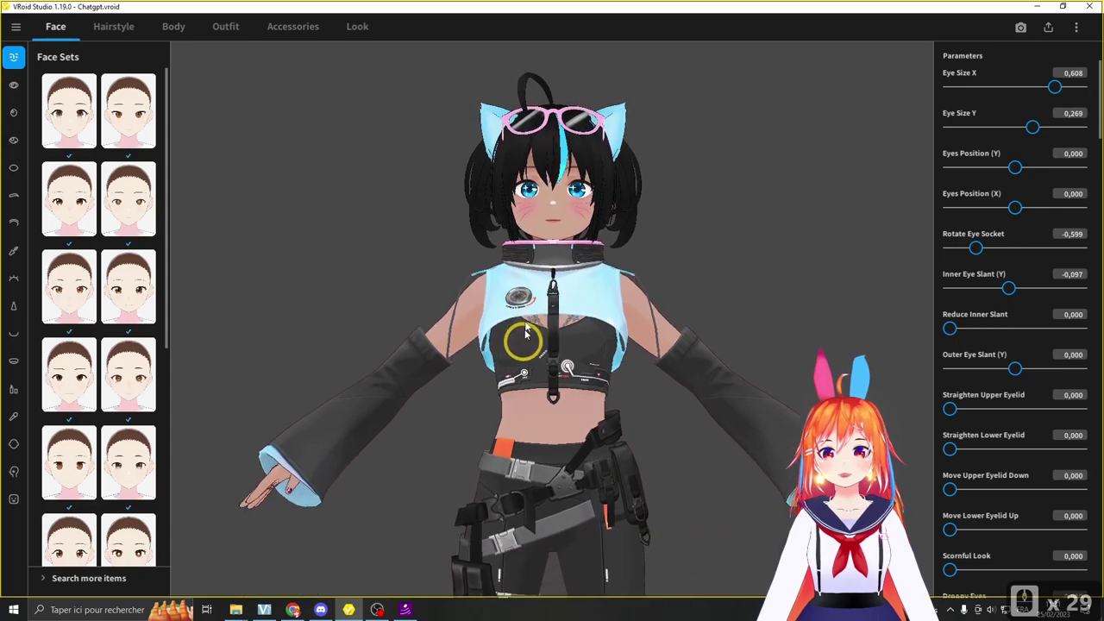
# Step: Create a new untitled default model, discarding the loaded Chatgpt.vroid avatar
pyautogui.click(347, 300)
pyautogui.click(442, 308)
pyautogui.click(520, 314)
pyautogui.middleClick(473, 327)
pyautogui.rightClick(482, 326)
pyautogui.middleClick(484, 349)
pyautogui.rightClick(542, 349)
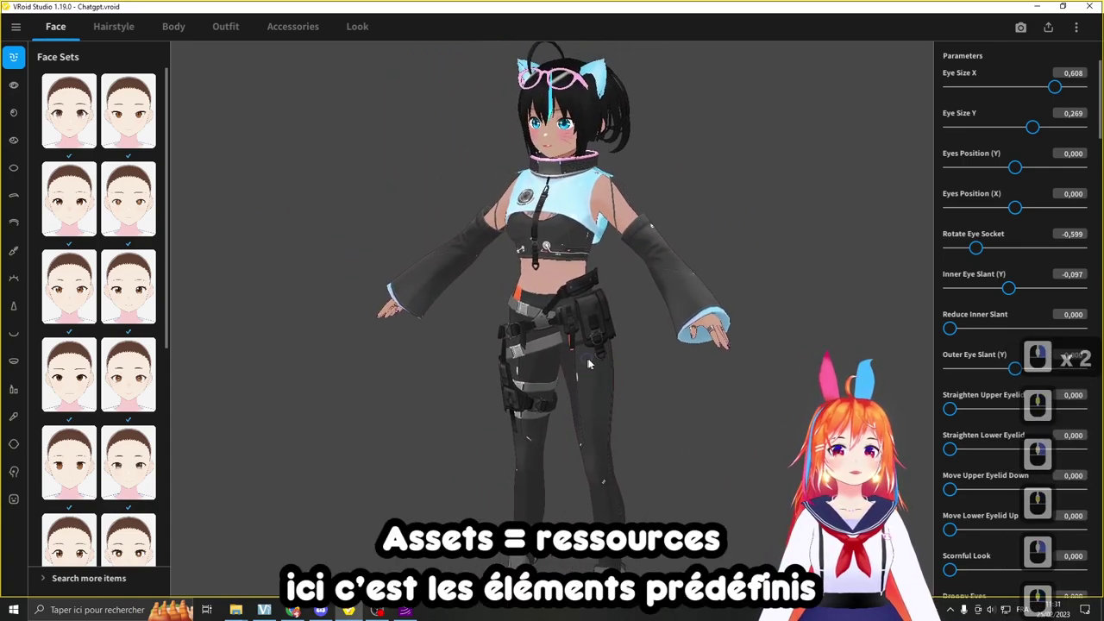
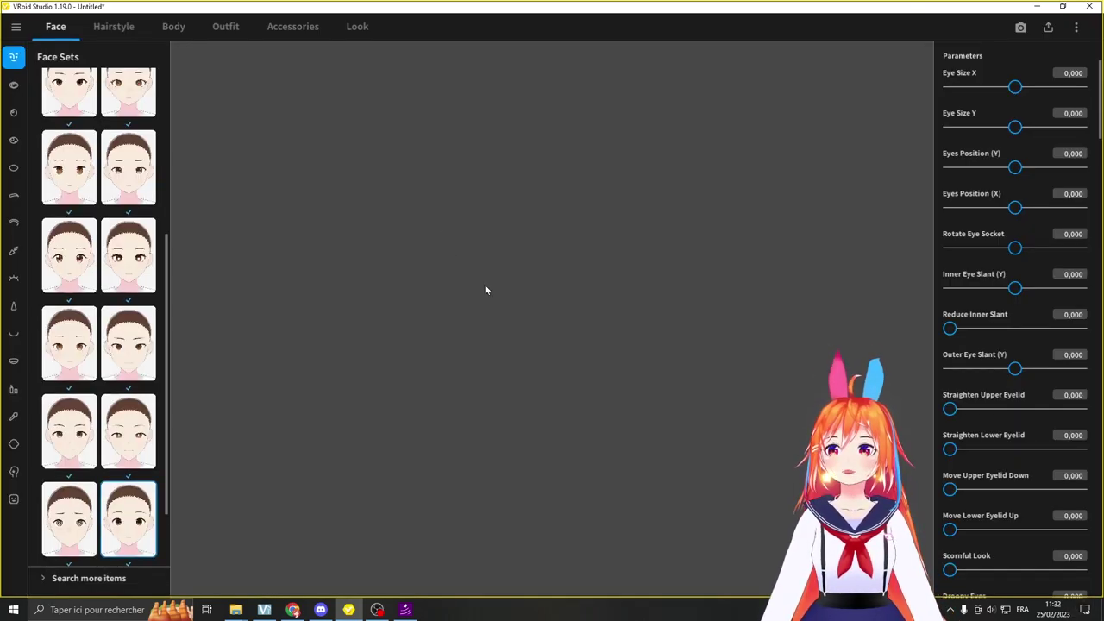
# Step: Zoom onto the face and apply the first Face Sets preset
pyautogui.middleClick(488, 288)
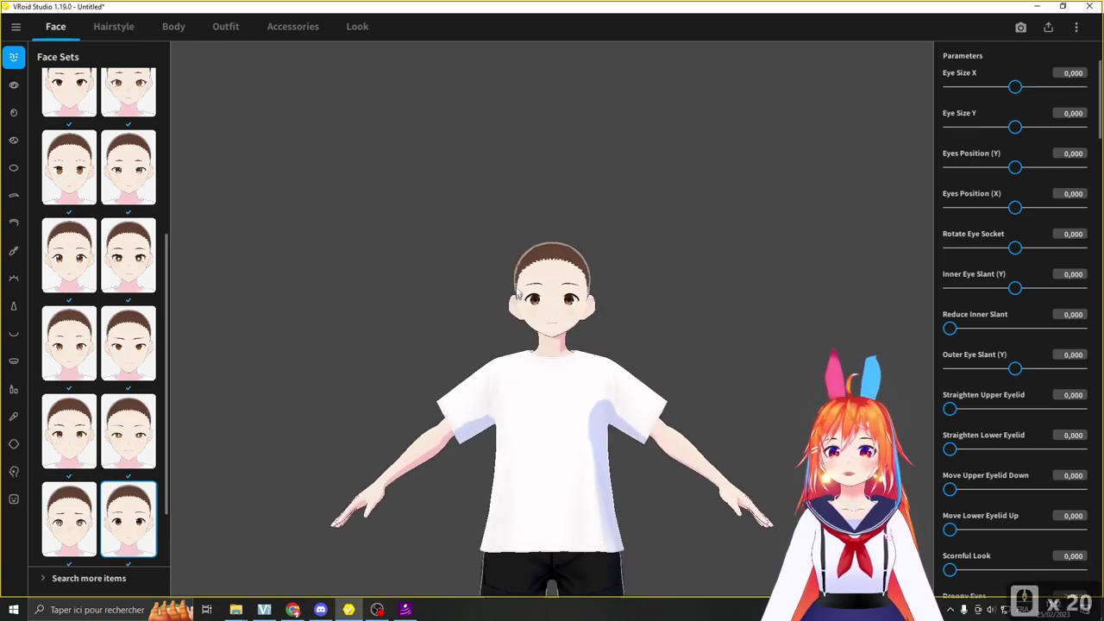
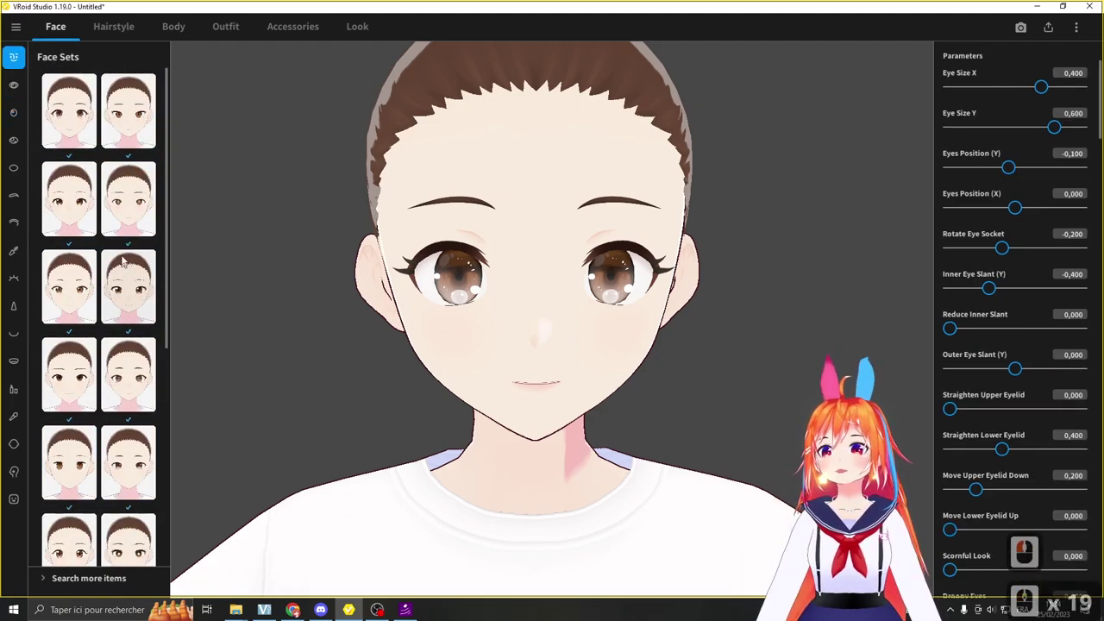
pyautogui.click(83, 118)
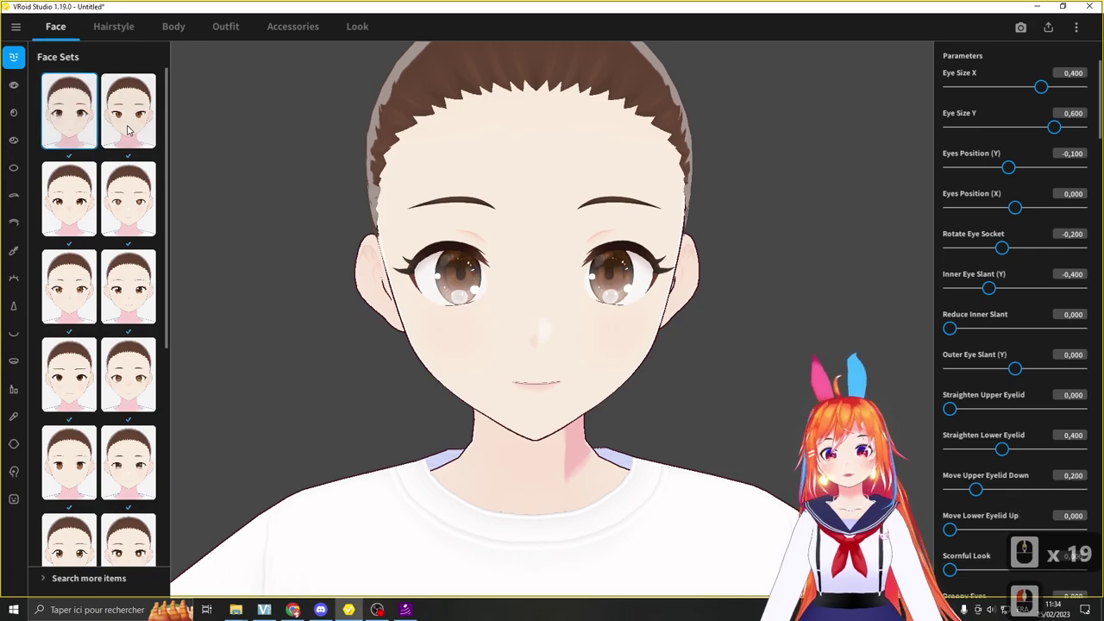
# Step: Settle on the rounder brown Eyes Sets preset and narrow the Eye Size X slightly
pyautogui.click(17, 88)
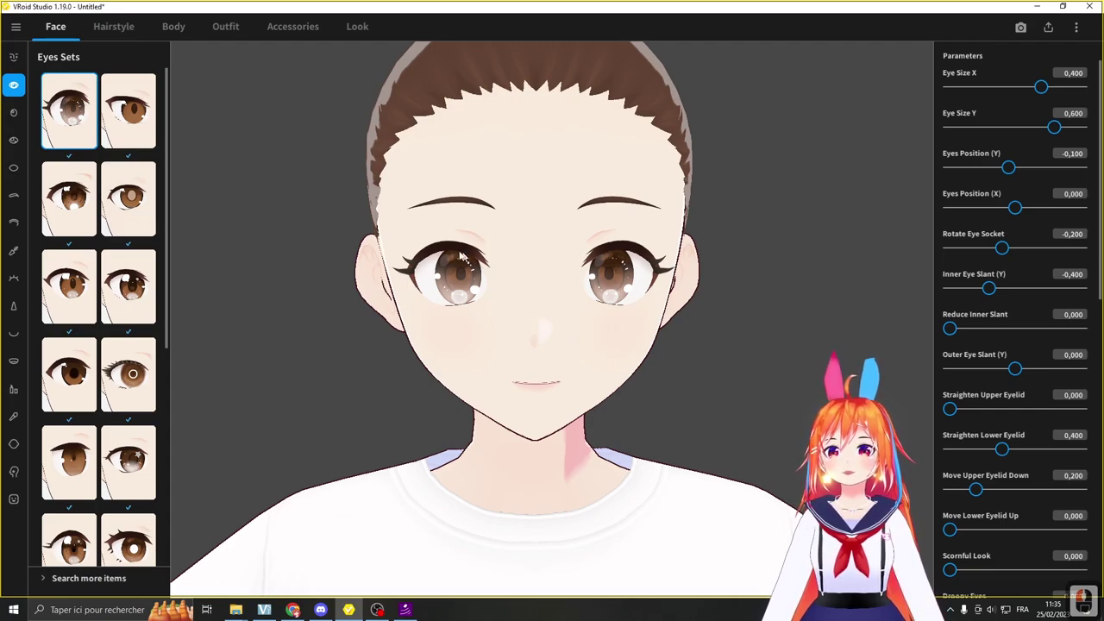
pyautogui.click(76, 211)
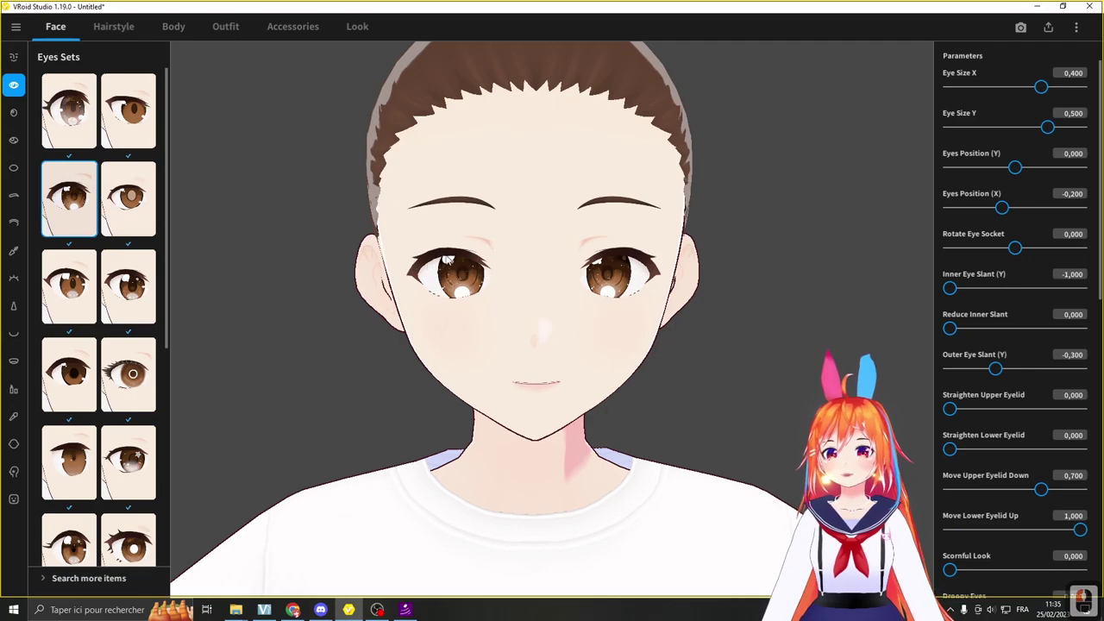
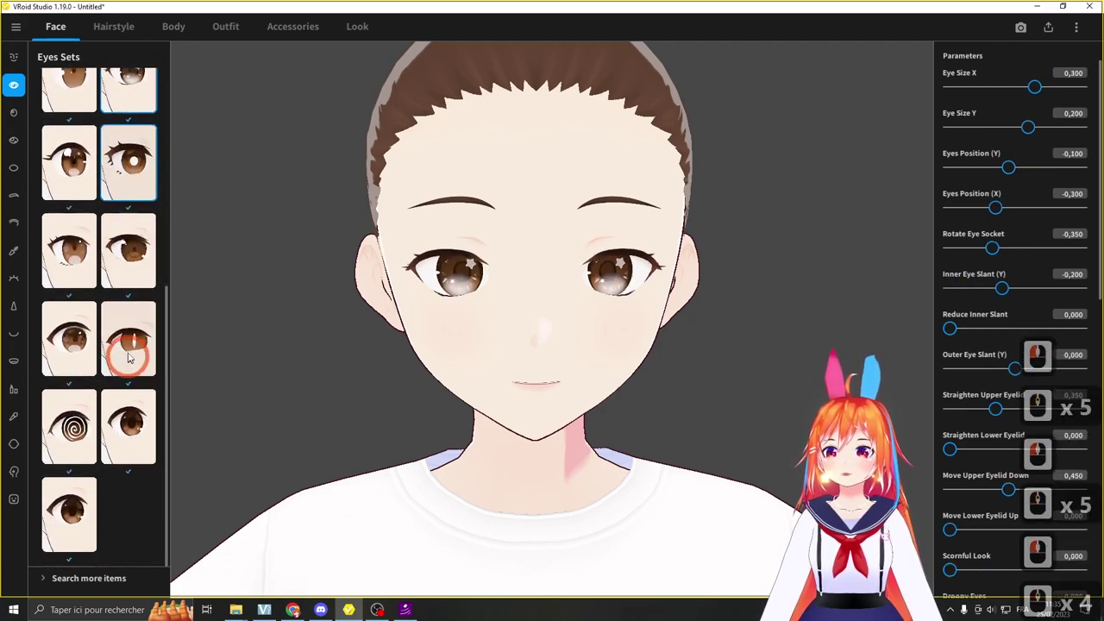
pyautogui.click(853, 224)
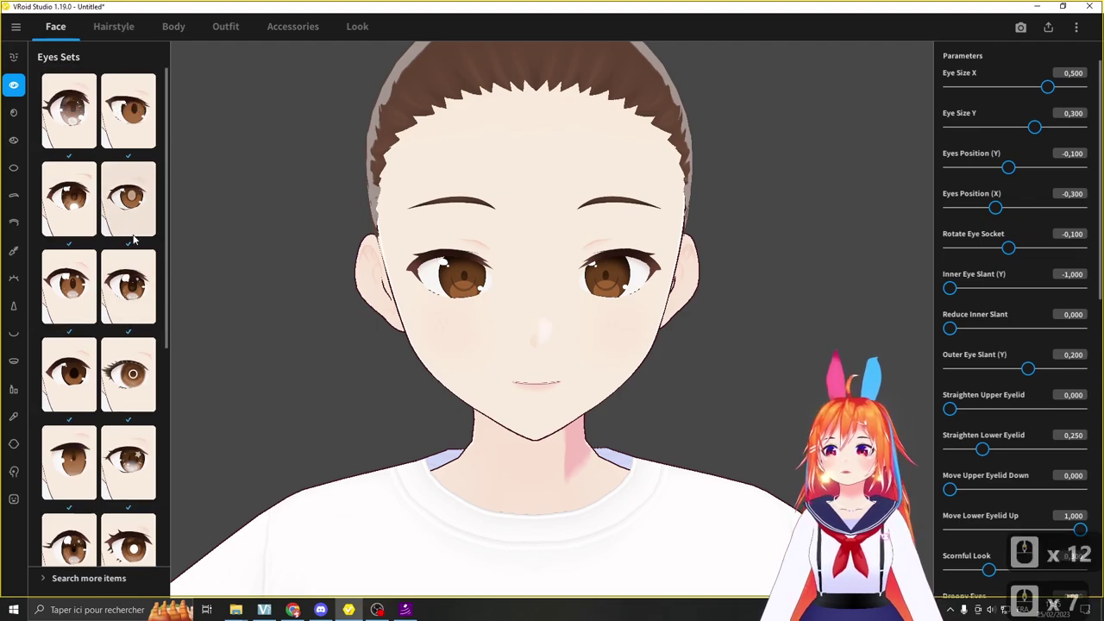
pyautogui.click(48, 101)
pyautogui.rightClick(48, 102)
pyautogui.middleClick(1057, 209)
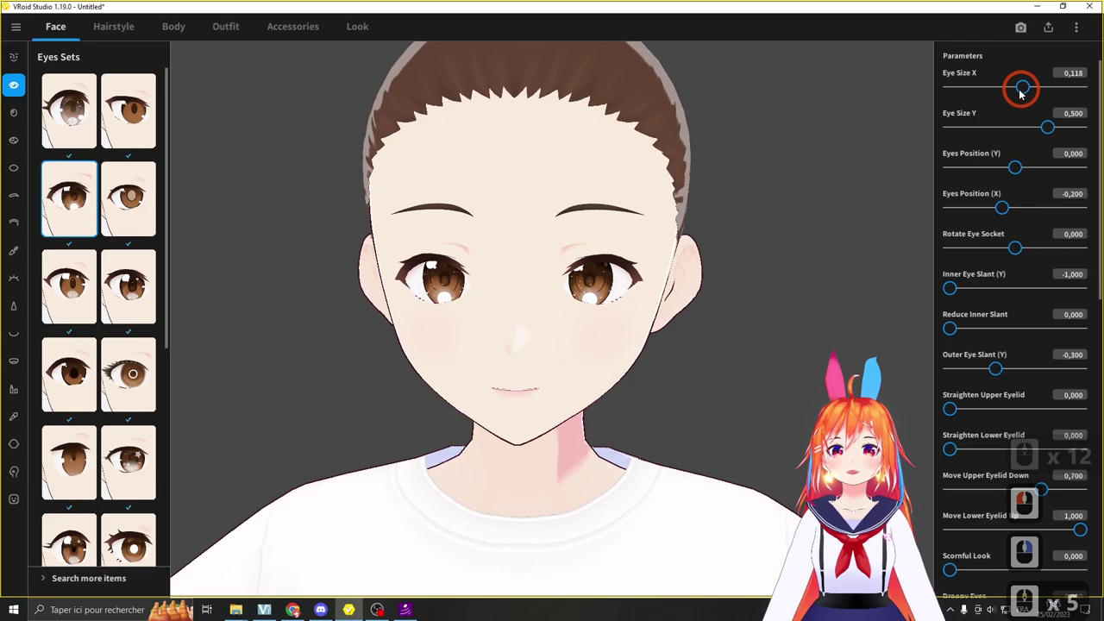
pyautogui.click(1046, 95)
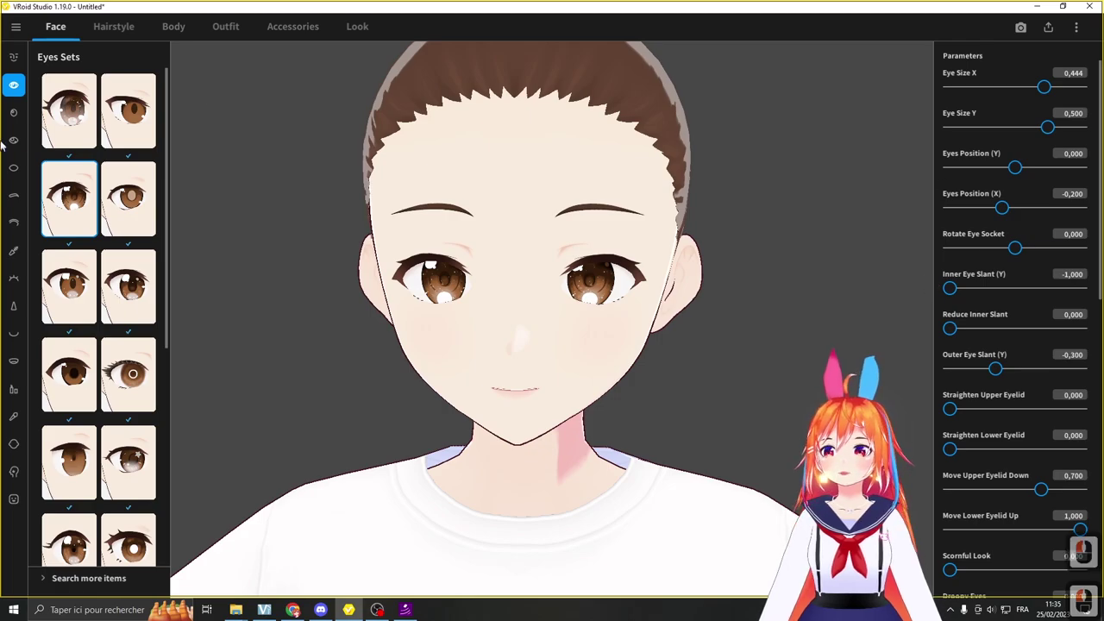
# Step: In the Irises panel, widen the irises with Iris Size (X) and nudge the Gaze (Y) slider
pyautogui.click(12, 114)
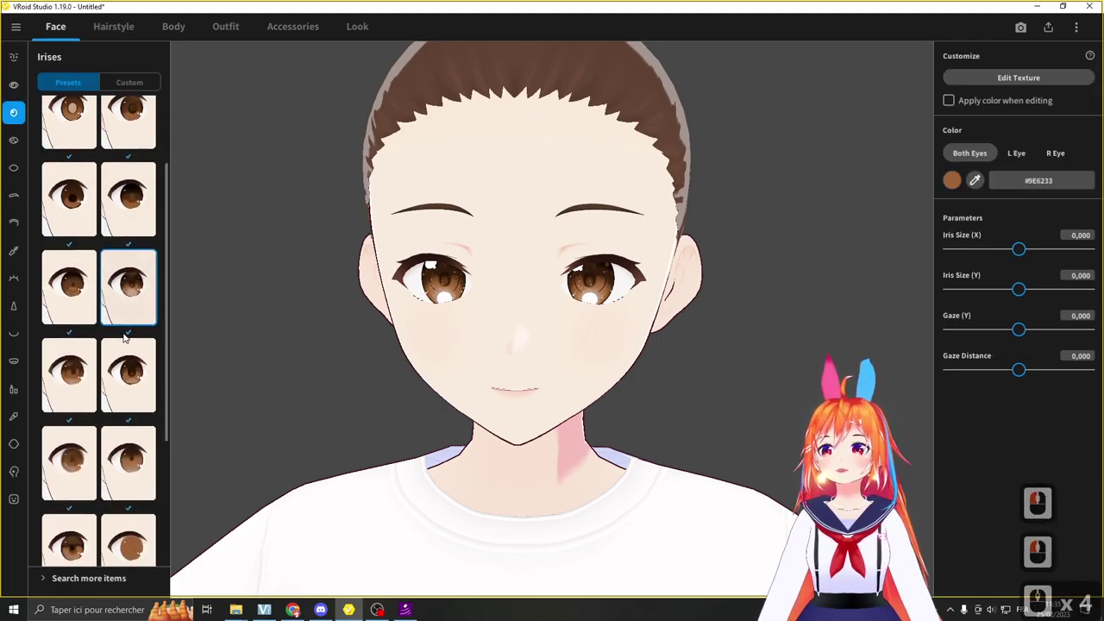
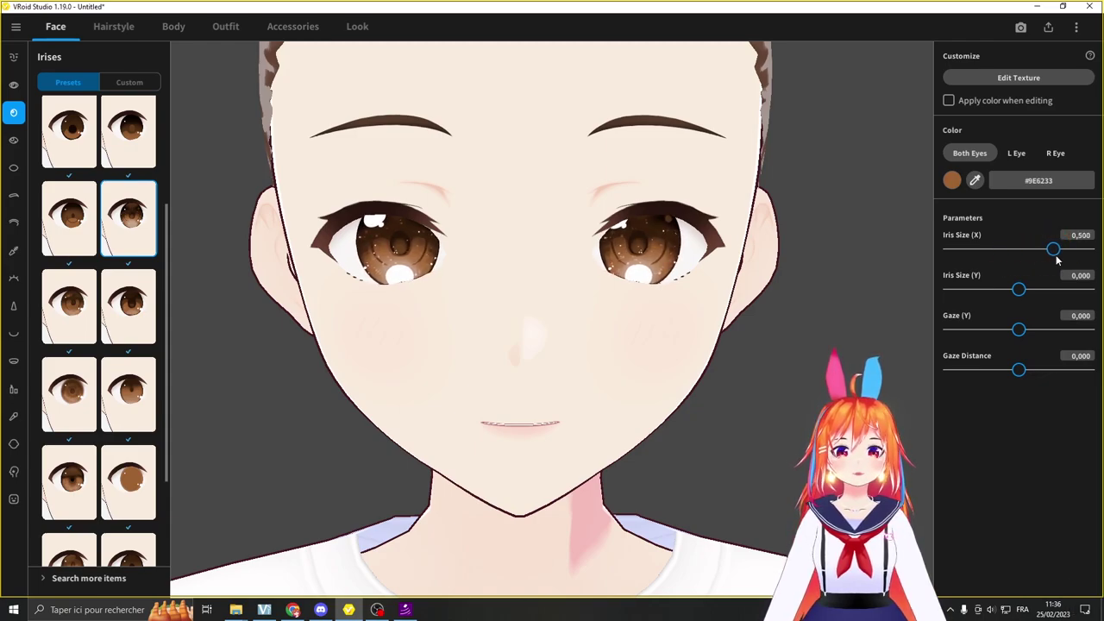
pyautogui.click(1054, 259)
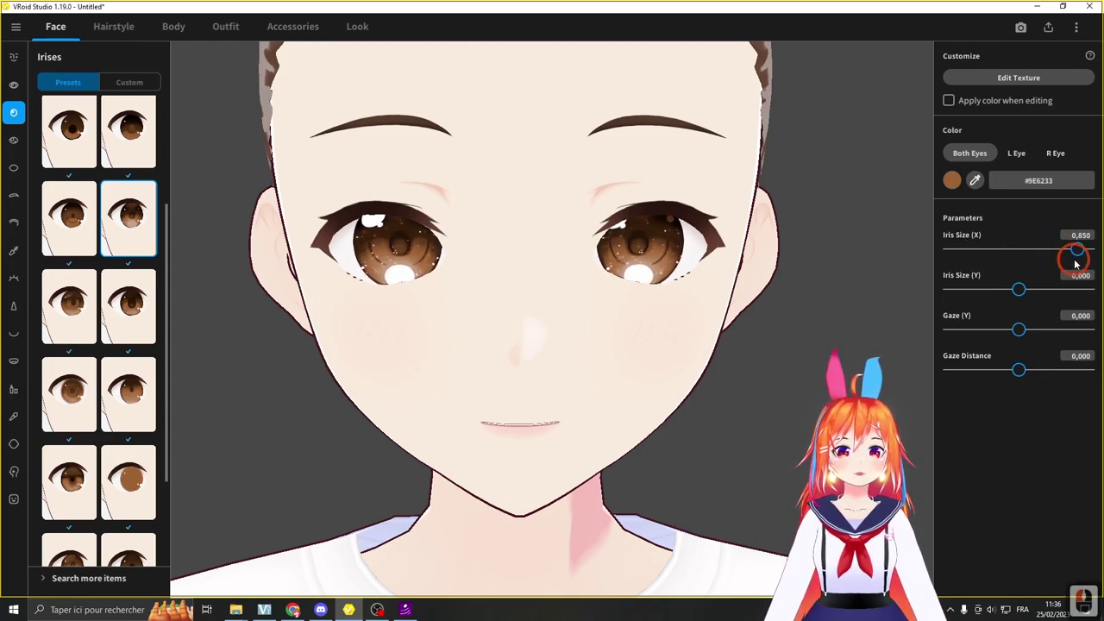
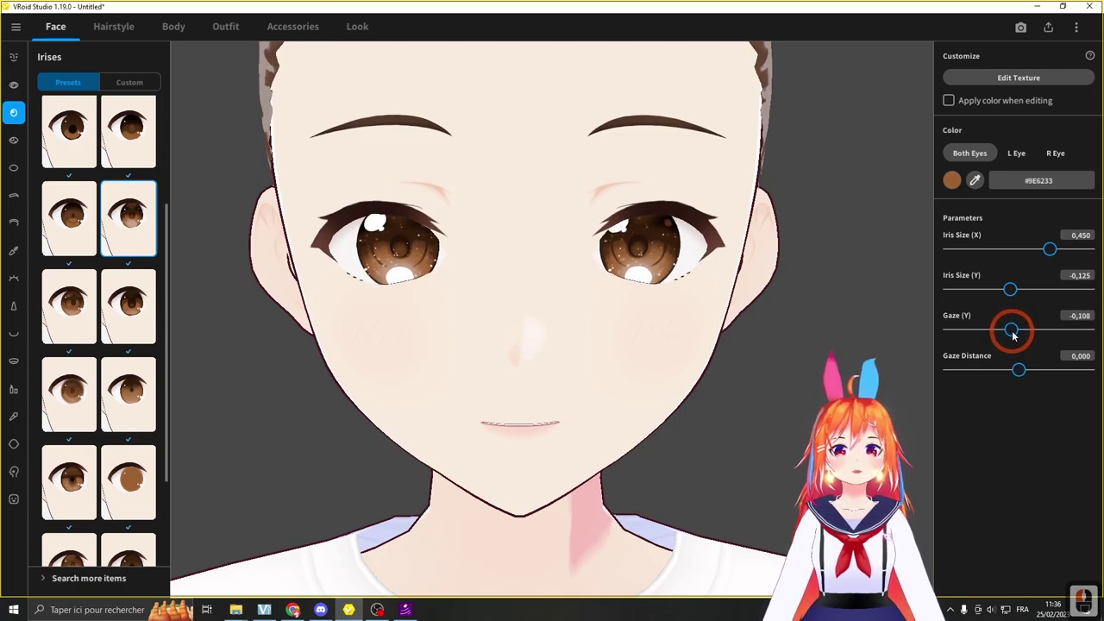
pyautogui.click(1018, 337)
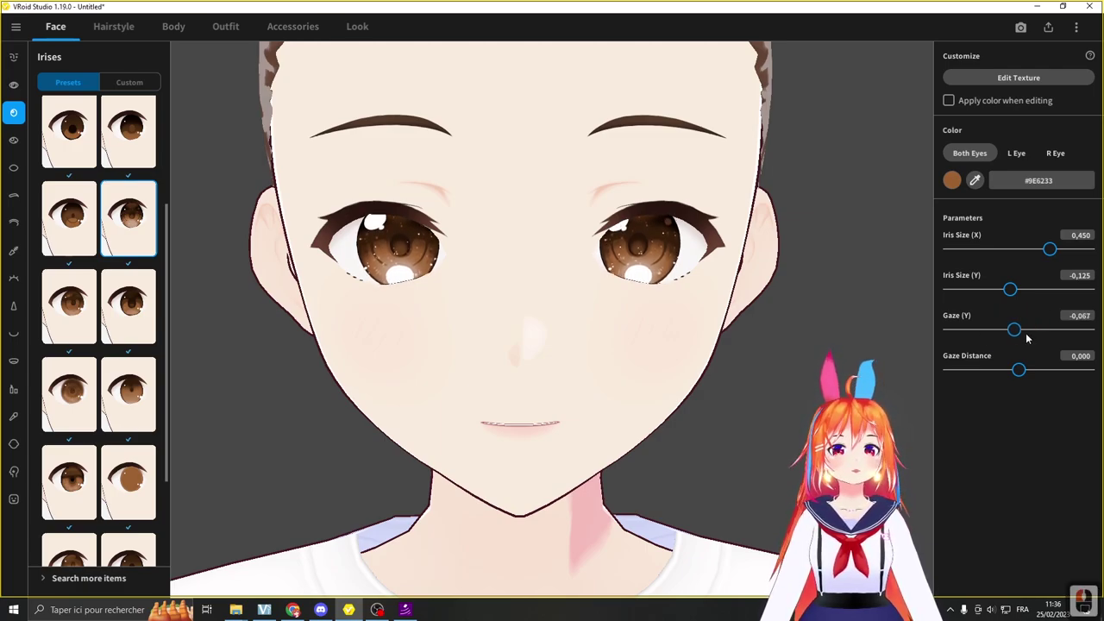
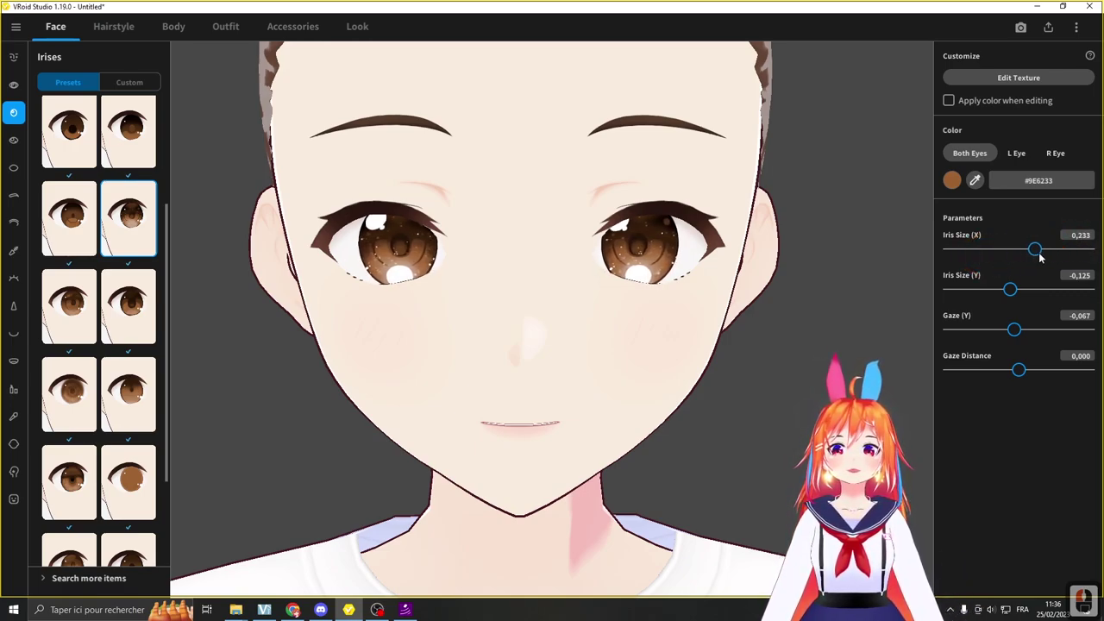
# Step: Reset Iris Size X, Iris Size Y and Gaze Y to 0 by entering the values directly
pyautogui.click(1086, 239)
pyautogui.press('BackSpace')
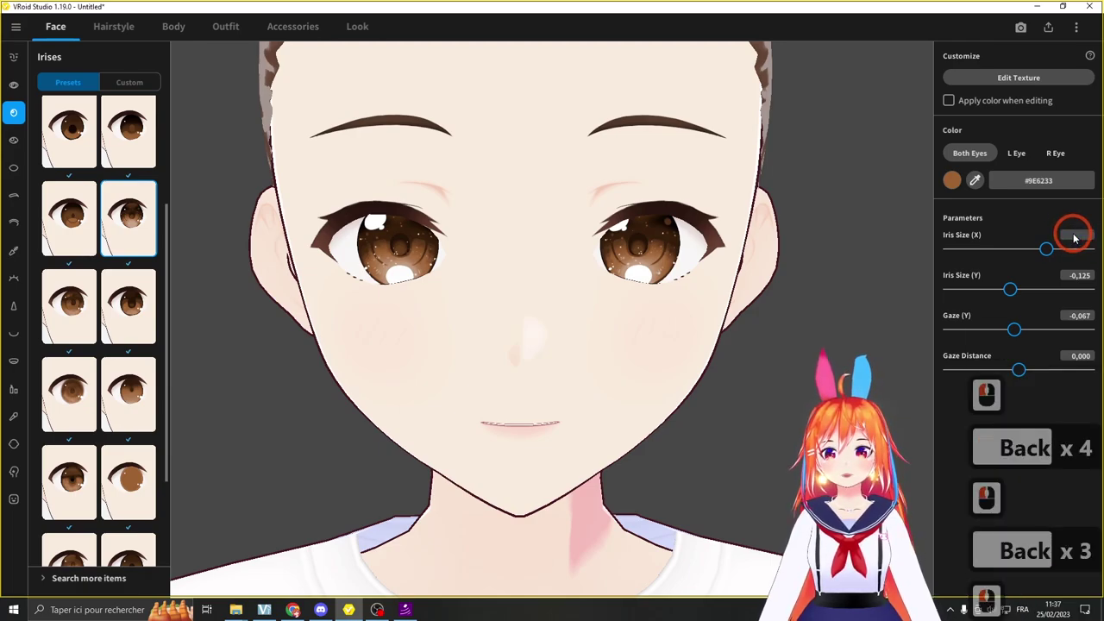
pyautogui.press('Tab')
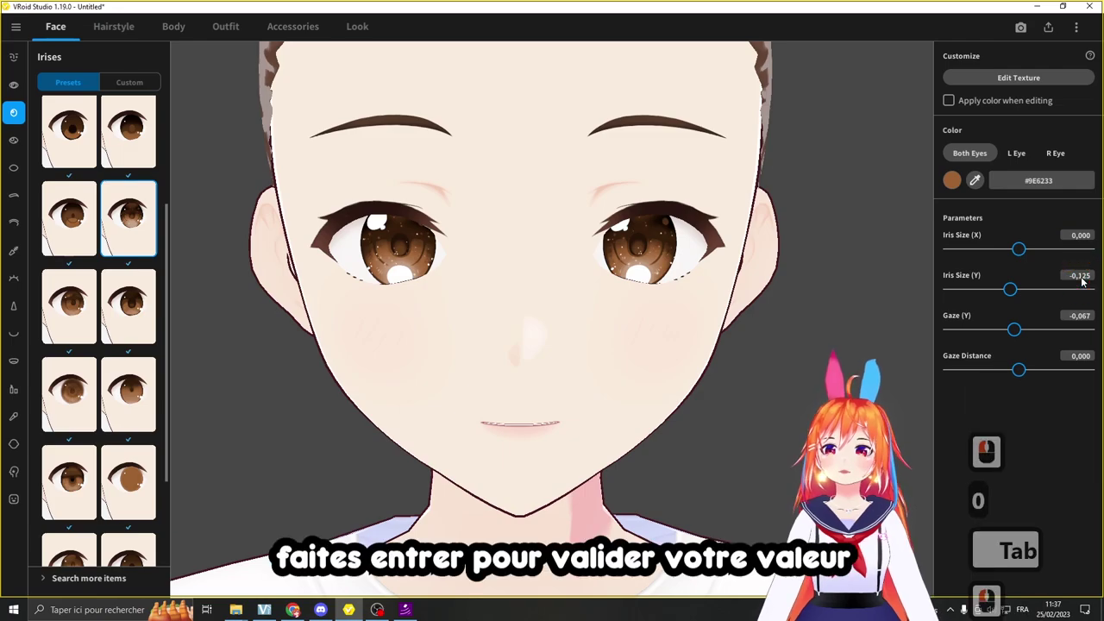
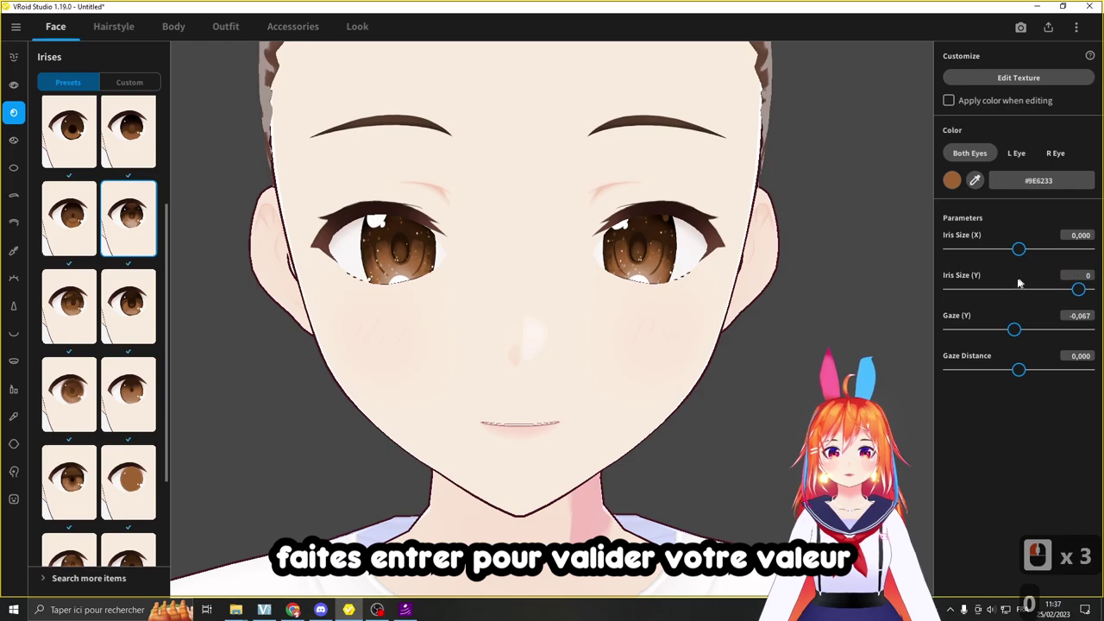
pyautogui.press('Tab')
pyautogui.click(1080, 317)
pyautogui.press('0')
pyautogui.click(956, 190)
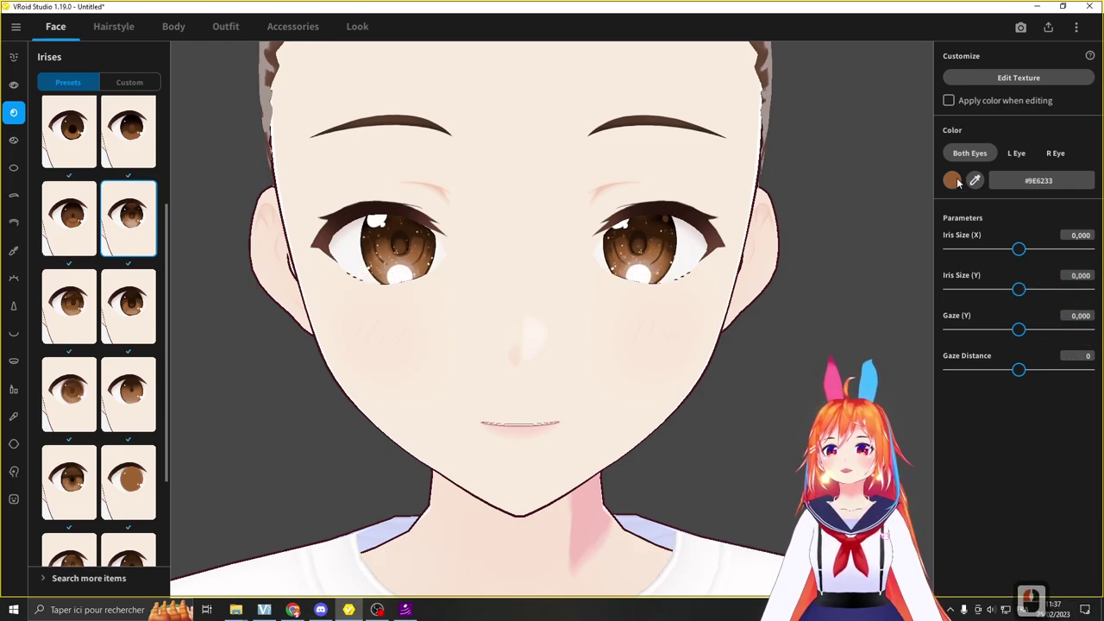
# Step: Recolour both irises bright blue #458BFF in the colour wheel after trying a blue-purple
pyautogui.click(959, 181)
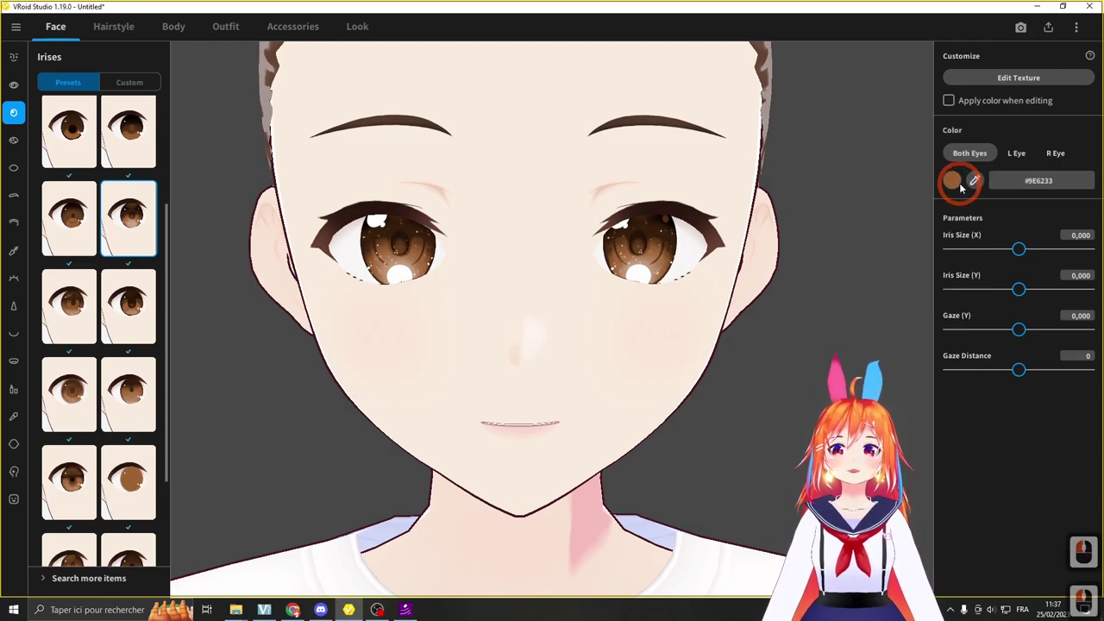
pyautogui.click(964, 186)
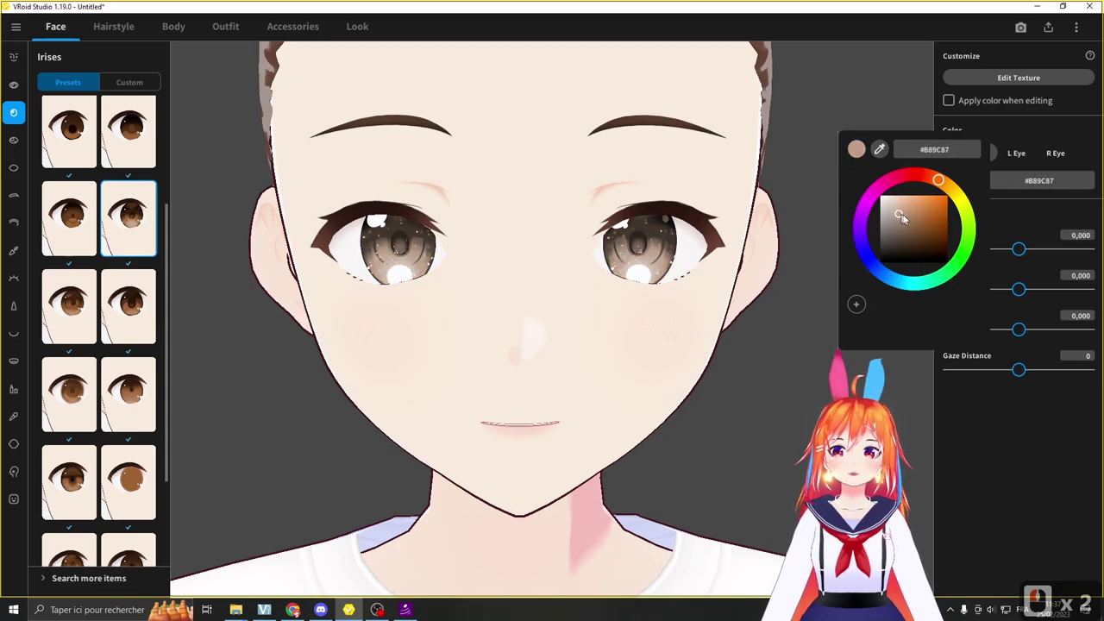
pyautogui.click(931, 198)
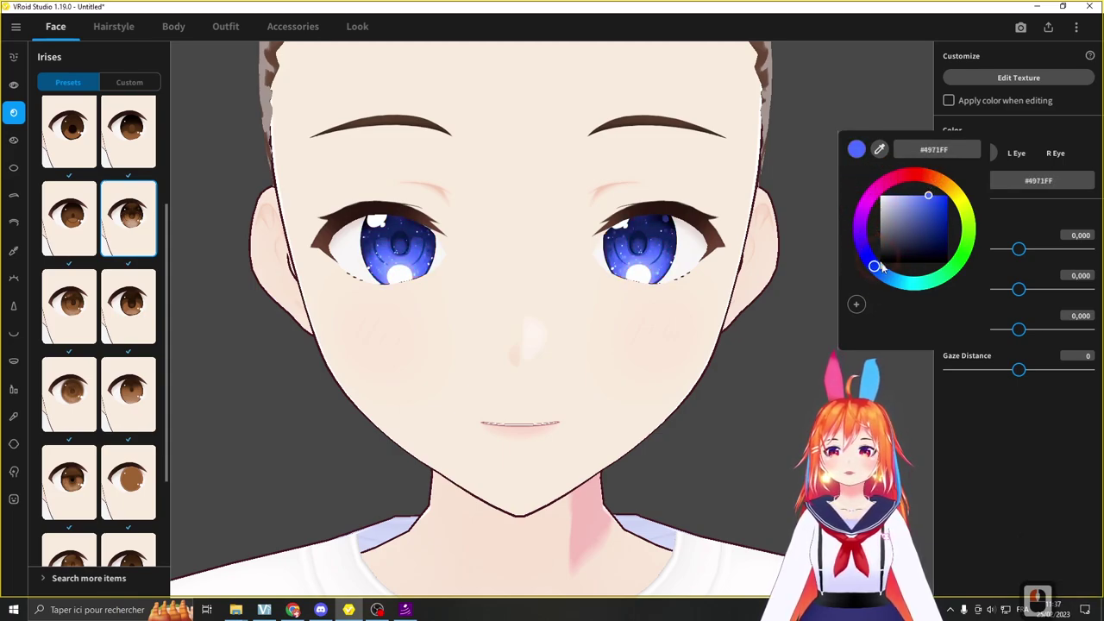
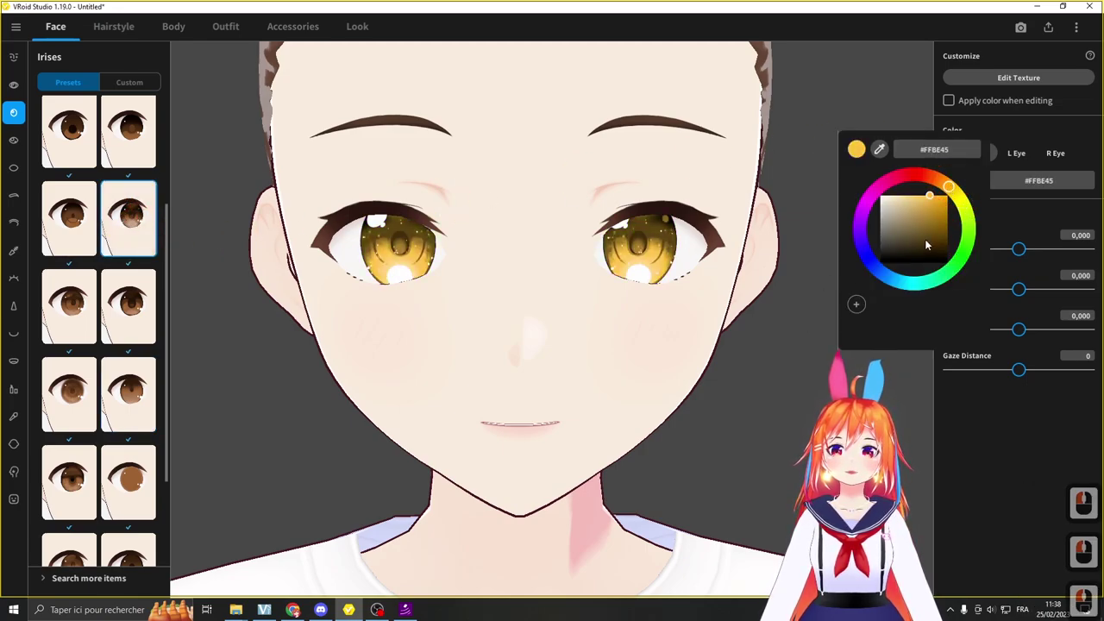
pyautogui.click(885, 275)
pyautogui.click(770, 372)
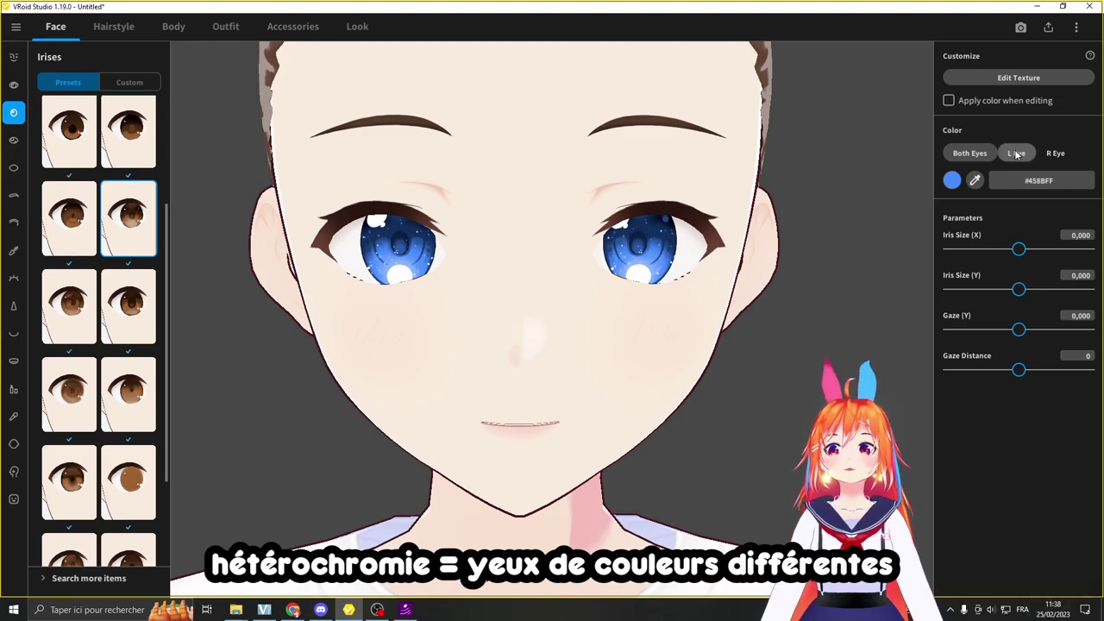
# Step: Colour the left and right eyes separately, tinting the right iris pink-red
pyautogui.click(1019, 152)
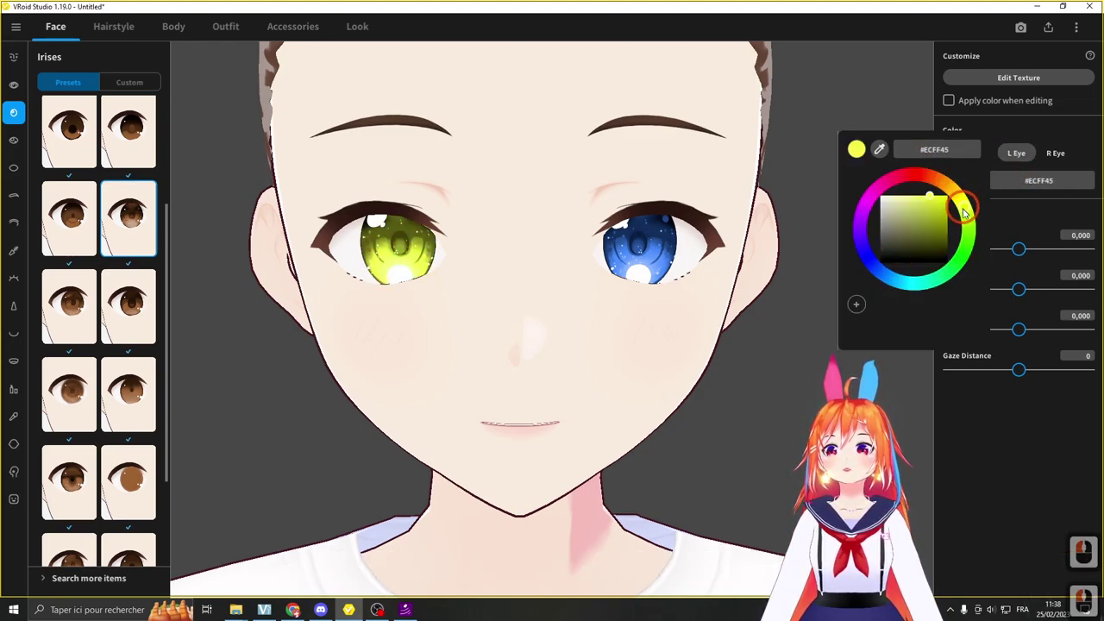
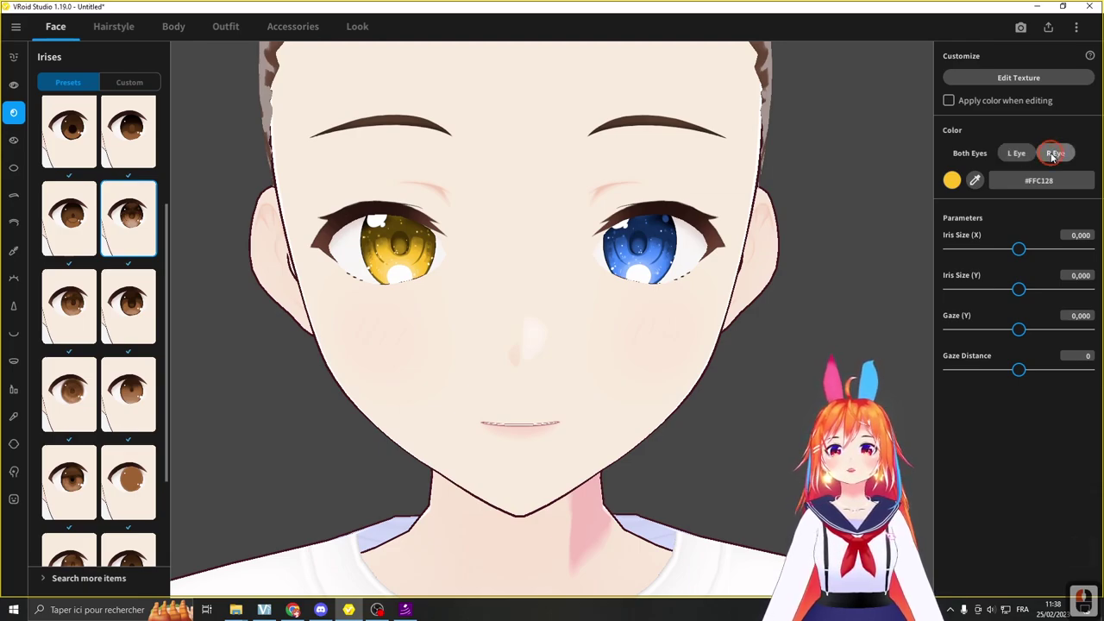
pyautogui.click(951, 185)
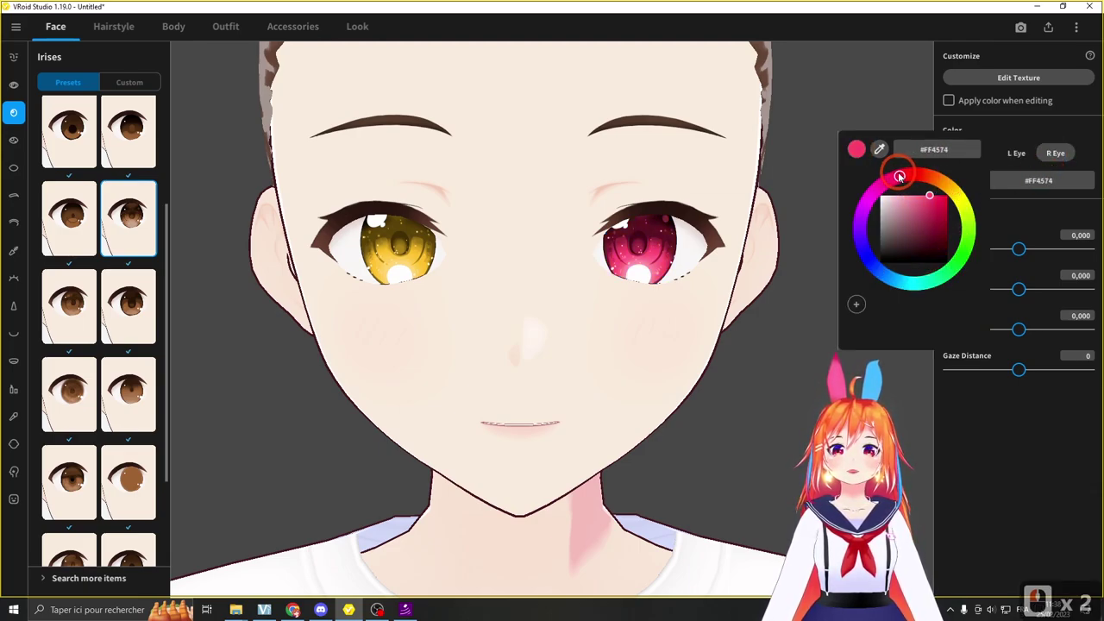
pyautogui.click(928, 176)
pyautogui.click(1053, 132)
# Step: Switch back to Both Eyes and make both irises pale golden yellow #FFDC86
pyautogui.click(969, 155)
pyautogui.click(957, 183)
pyautogui.click(919, 194)
pyautogui.click(1006, 123)
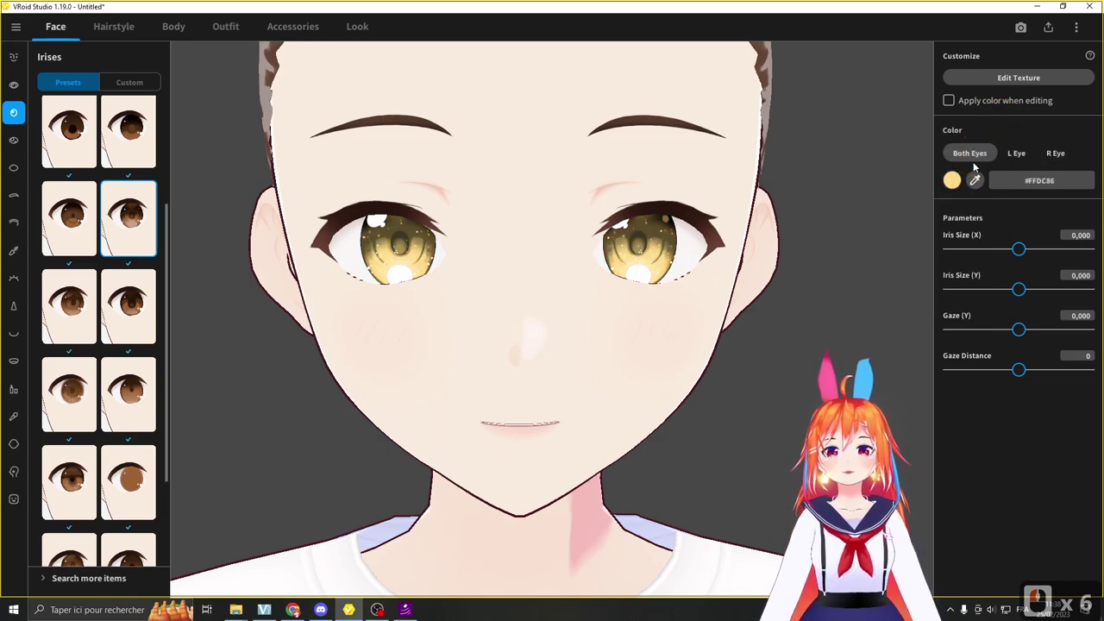
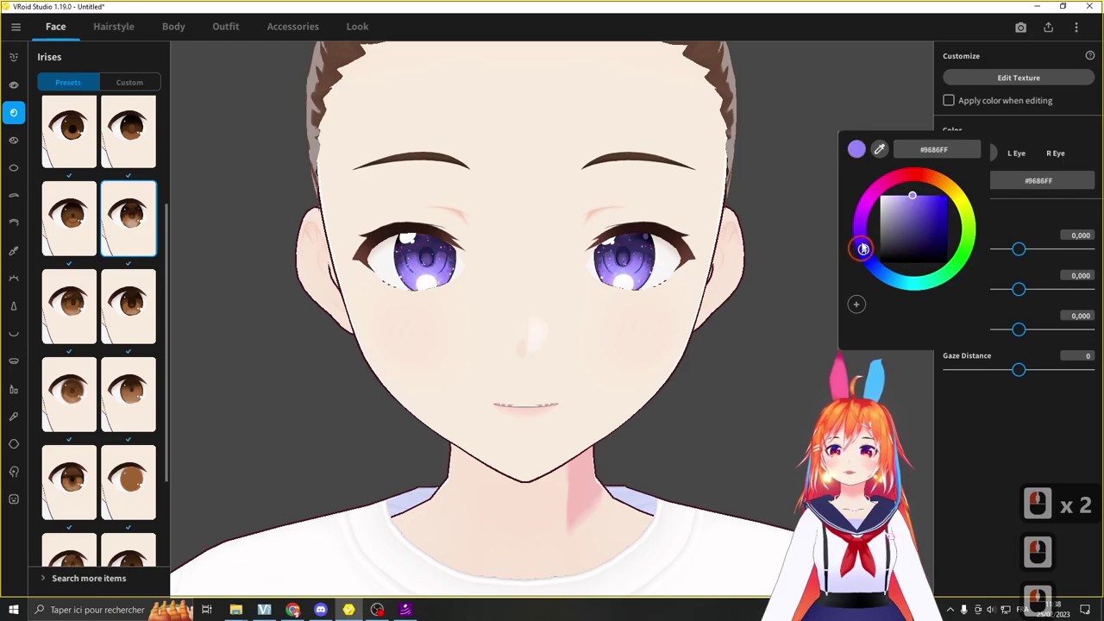
# Step: Recolour both irises a deep purple #6435FF after brief blue and lilac tries
pyautogui.click(862, 247)
pyautogui.click(790, 337)
pyautogui.click(959, 178)
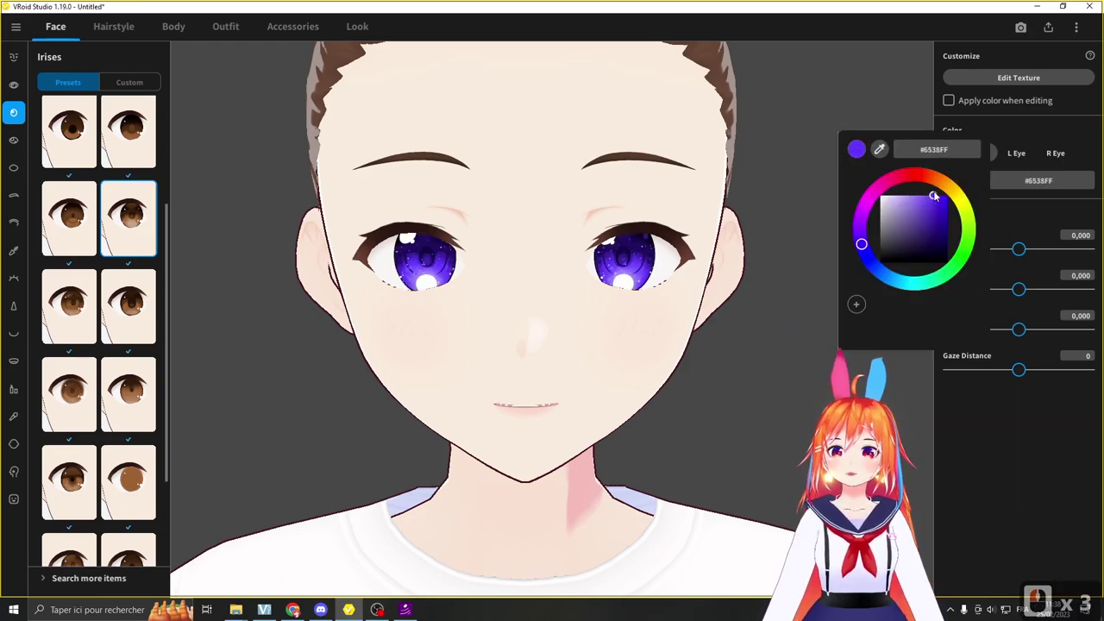
pyautogui.click(936, 196)
pyautogui.click(772, 311)
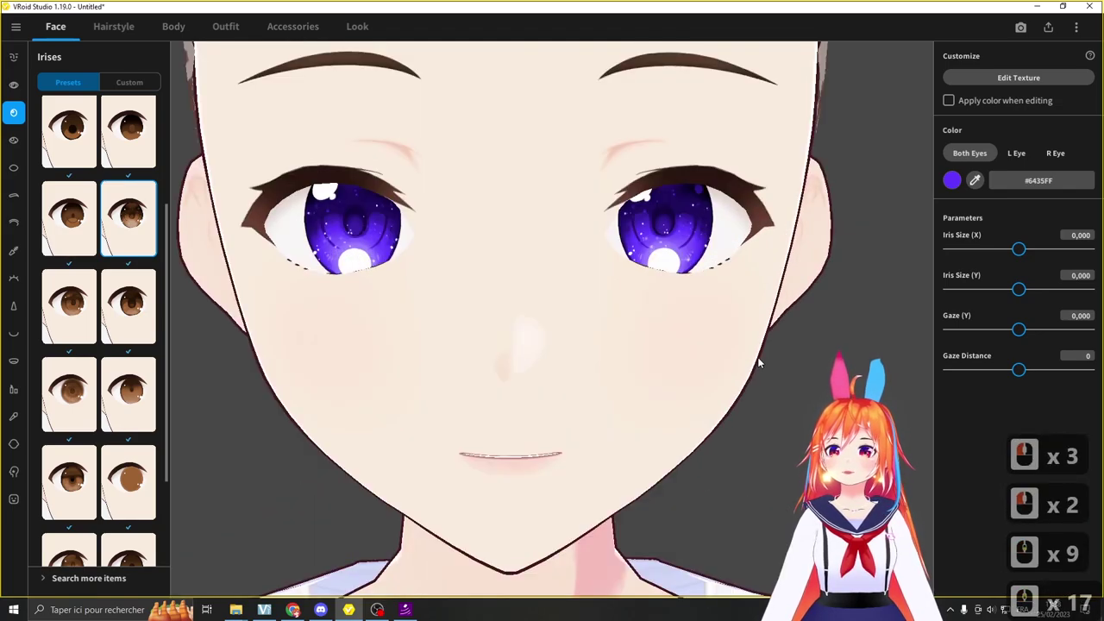
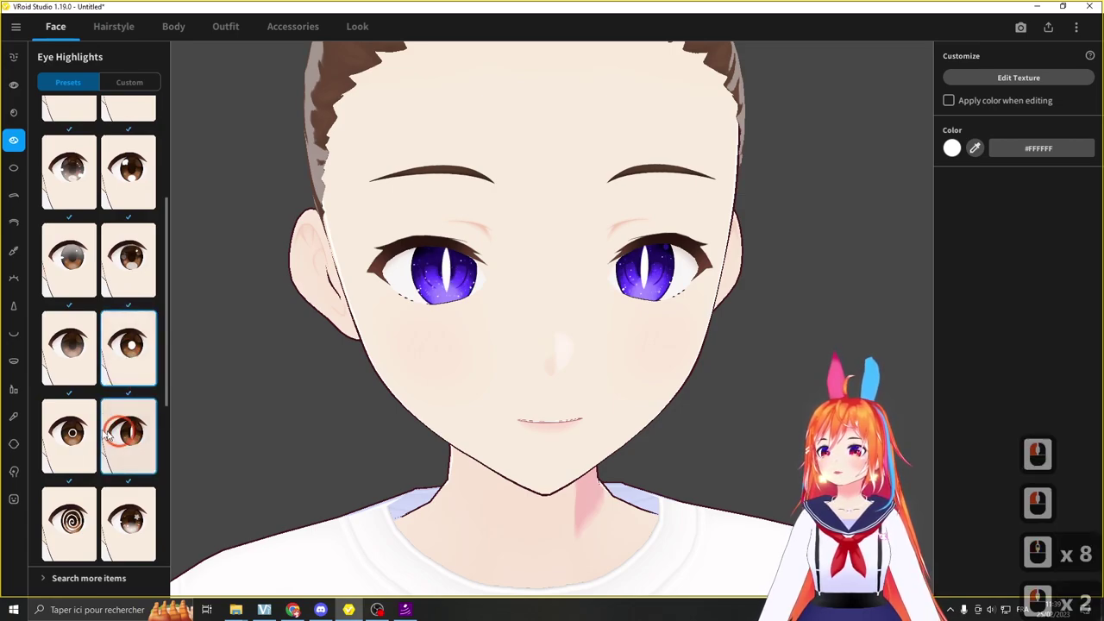
# Step: Try several Eye Highlights presets on the model, turning the head to check them
pyautogui.middleClick(86, 428)
pyautogui.middleClick(87, 429)
pyautogui.click(135, 422)
pyautogui.click(130, 454)
pyautogui.click(83, 431)
pyautogui.click(131, 258)
pyautogui.rightClick(249, 280)
pyautogui.rightClick(295, 286)
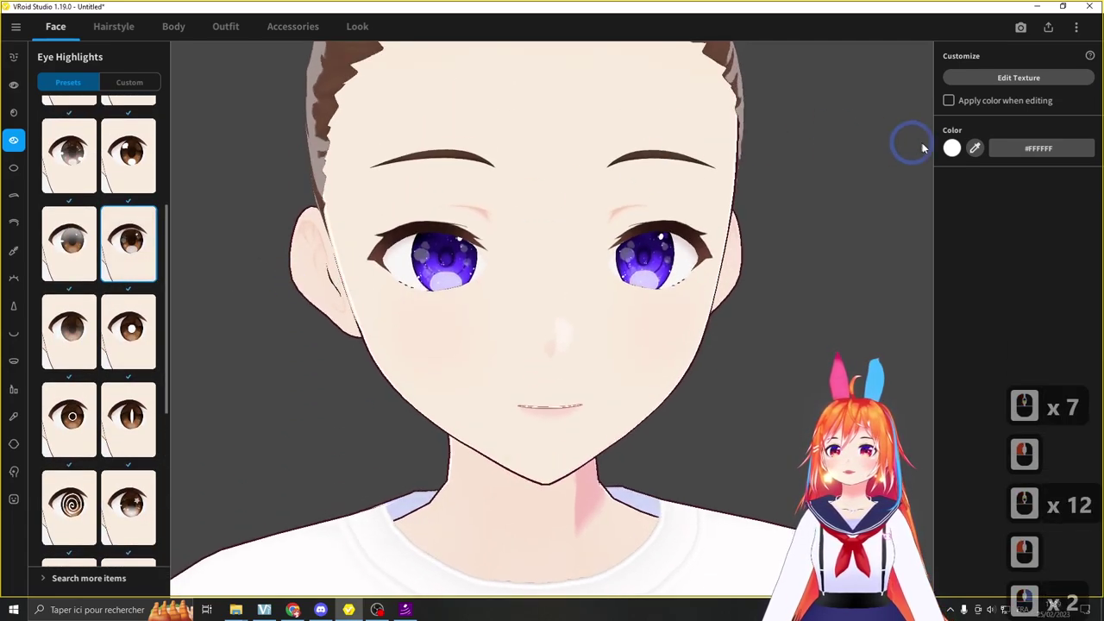
# Step: Set the eye highlight colour to magenta #DF31FF
pyautogui.click(957, 153)
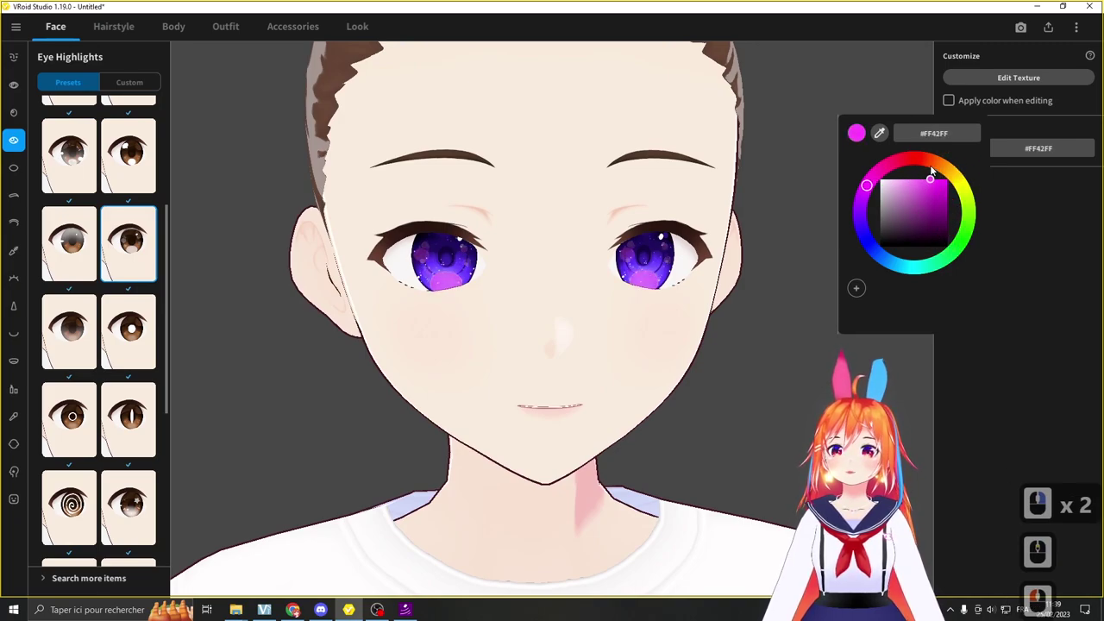
pyautogui.doubleClick(236, 192)
pyautogui.middleClick(237, 193)
pyautogui.rightClick(244, 196)
pyautogui.rightClick(371, 131)
pyautogui.doubleClick(774, 349)
pyautogui.rightClick(768, 342)
pyautogui.middleClick(797, 334)
pyautogui.middleClick(799, 333)
pyautogui.middleClick(806, 332)
pyautogui.rightClick(825, 330)
pyautogui.middleClick(808, 322)
pyautogui.click(77, 235)
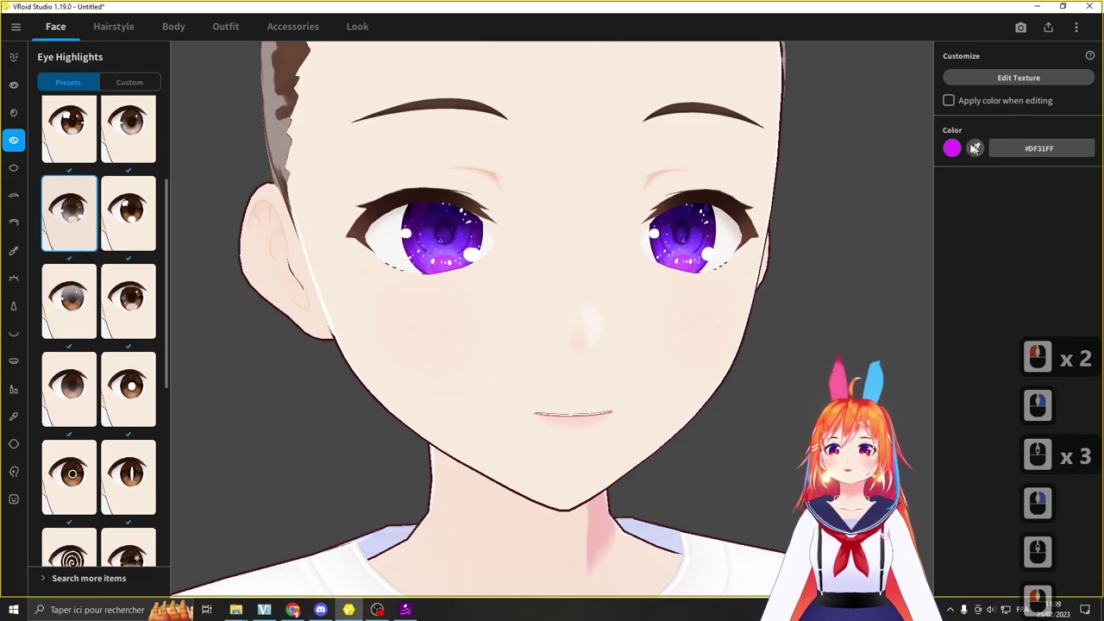
# Step: Choose the star-shaped highlight preset for both eyes
pyautogui.doubleClick(135, 281)
pyautogui.middleClick(135, 280)
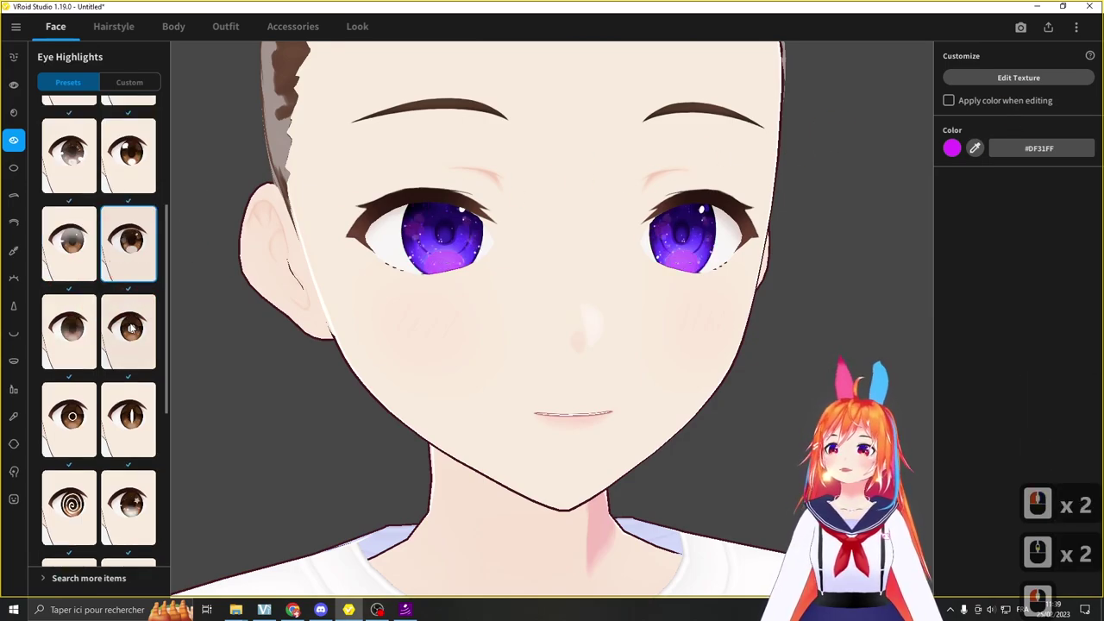
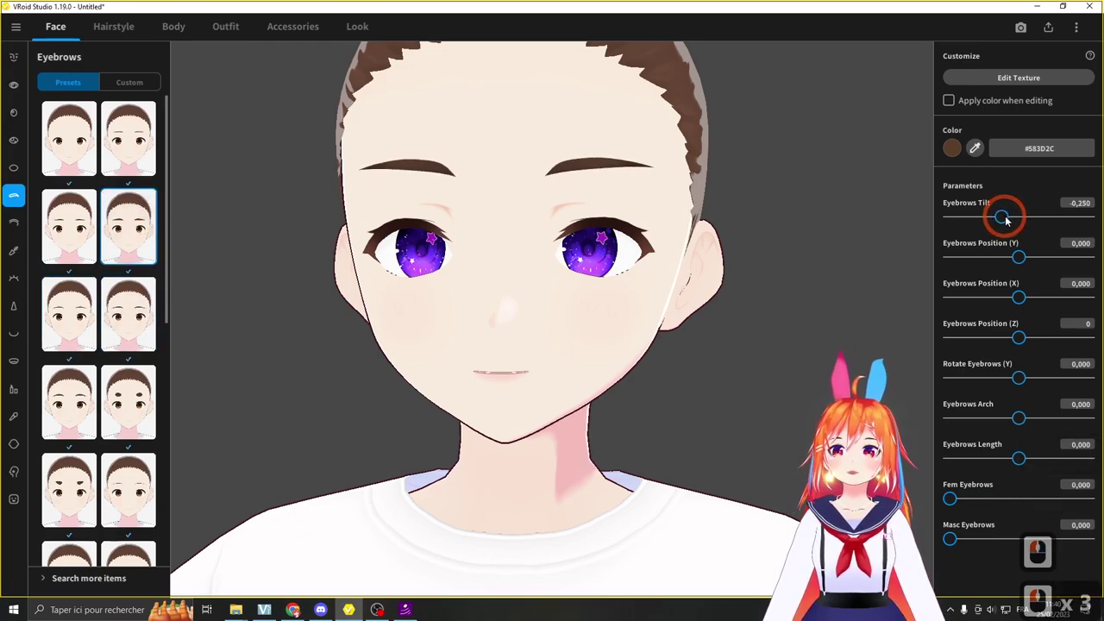
# Step: Tilt the eyebrows, choose a rounded thin preset and recolour them violet-blue
pyautogui.click(999, 222)
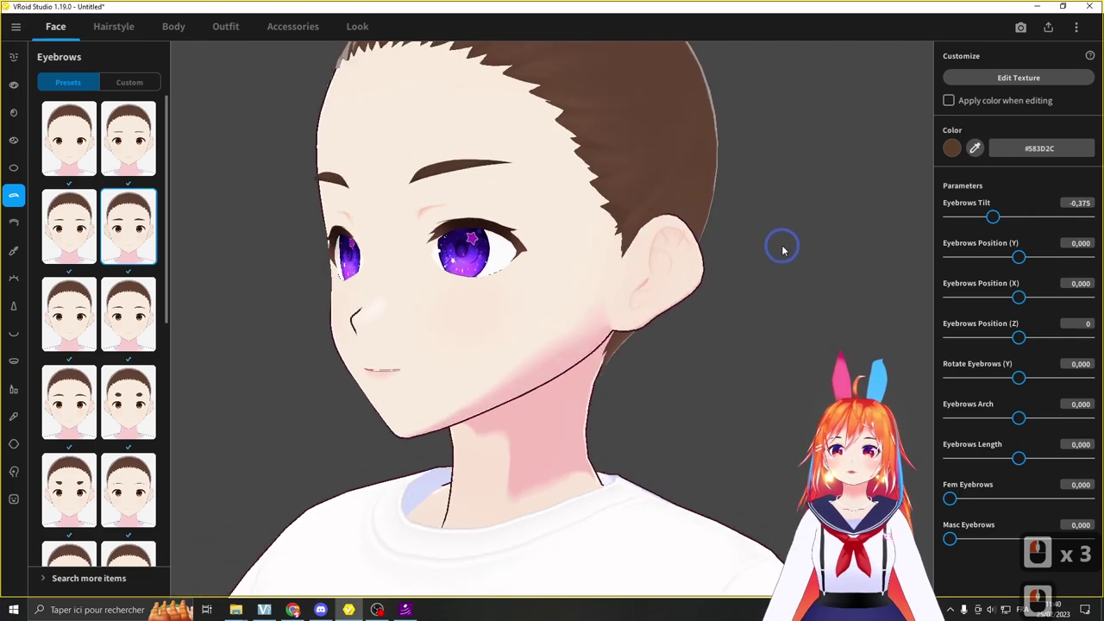
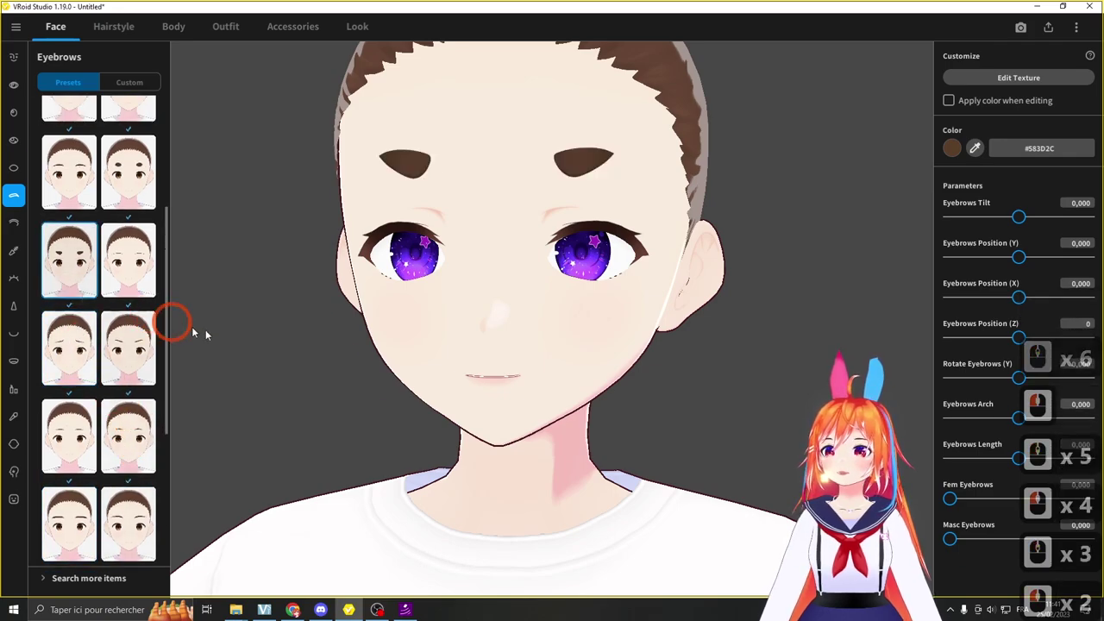
pyautogui.click(757, 239)
pyautogui.rightClick(749, 237)
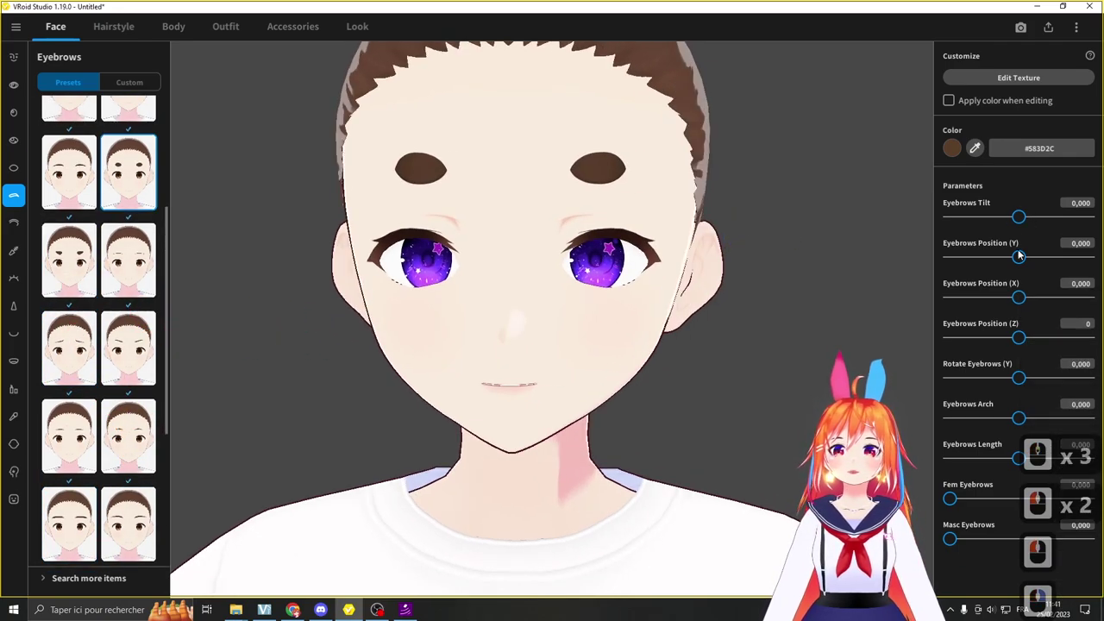
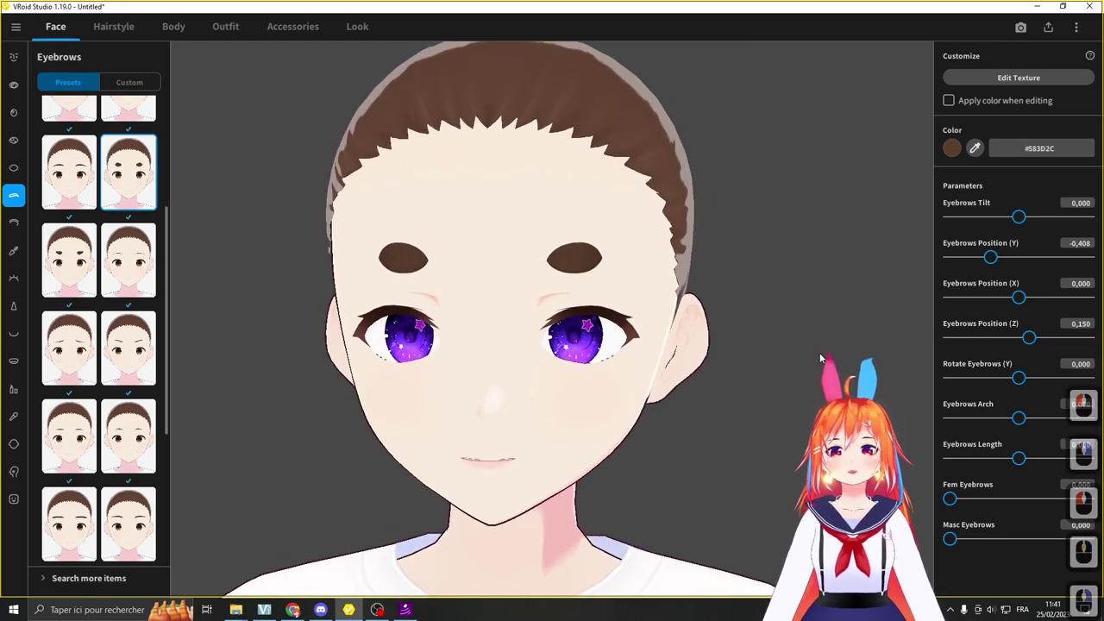
pyautogui.middleClick(821, 365)
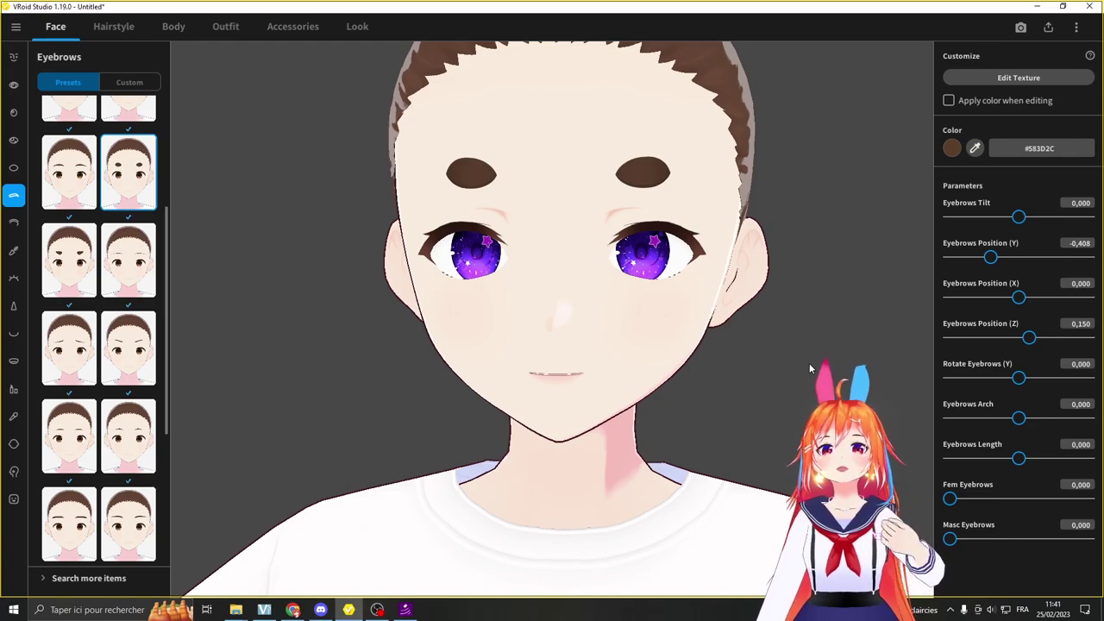
pyautogui.click(855, 354)
pyautogui.rightClick(811, 245)
pyautogui.rightClick(745, 204)
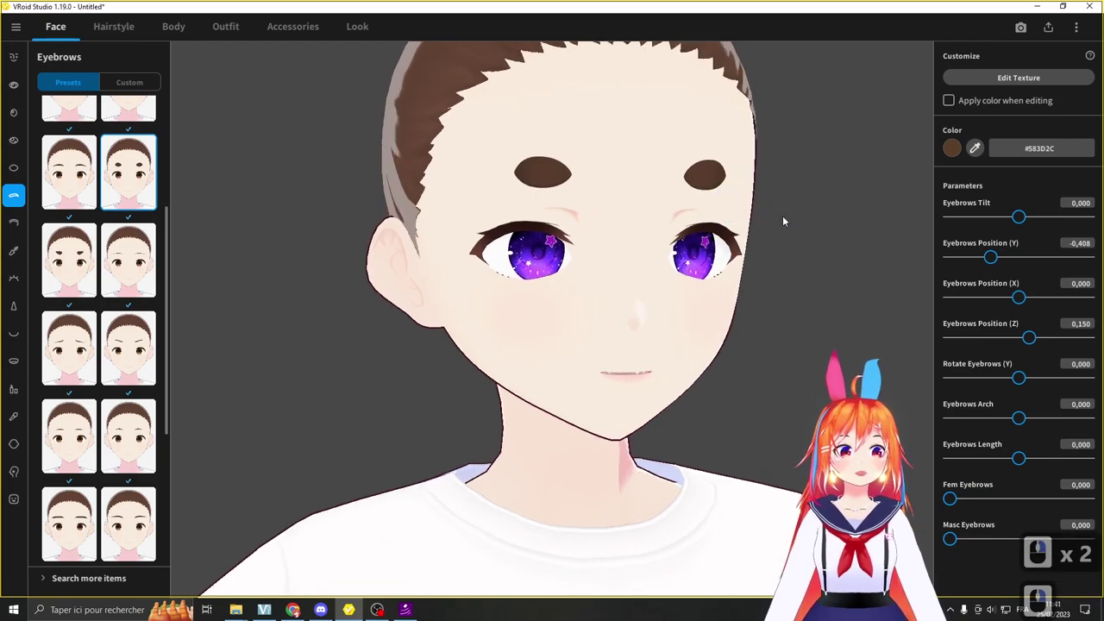
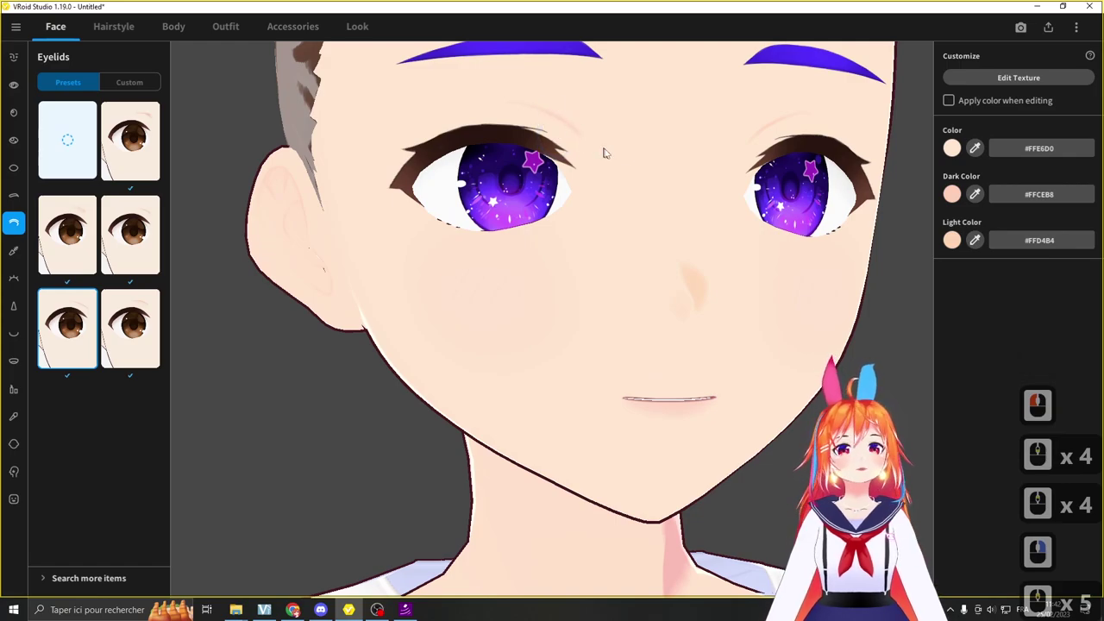
# Step: Check the eyelid skin colour, then apply a winged eyeliner preset coloured violet #663AFF
pyautogui.rightClick(892, 330)
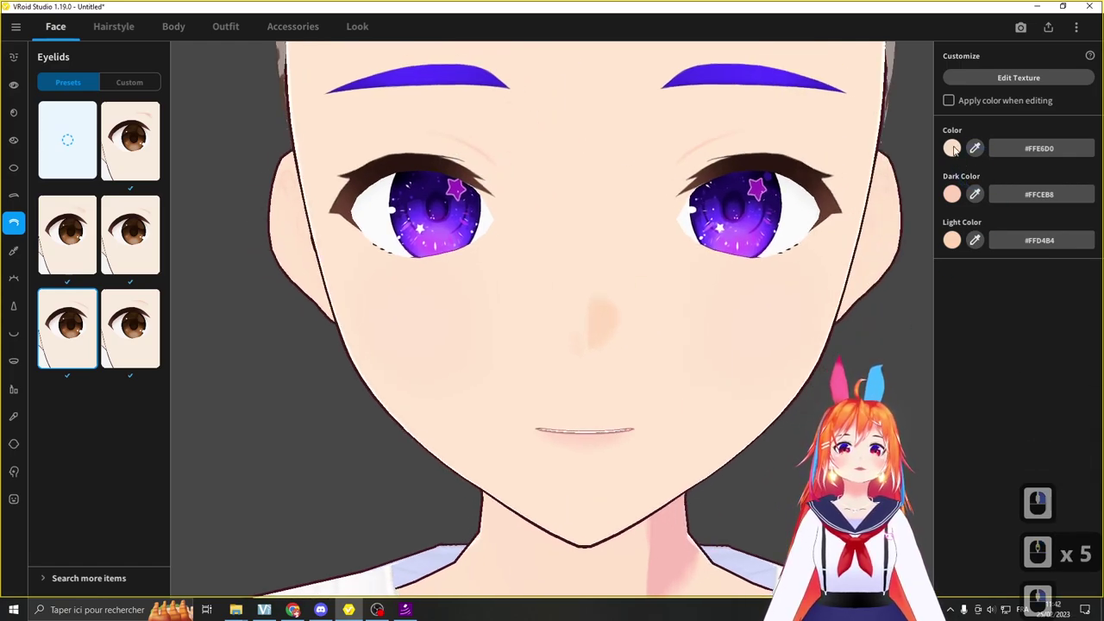
pyautogui.click(957, 150)
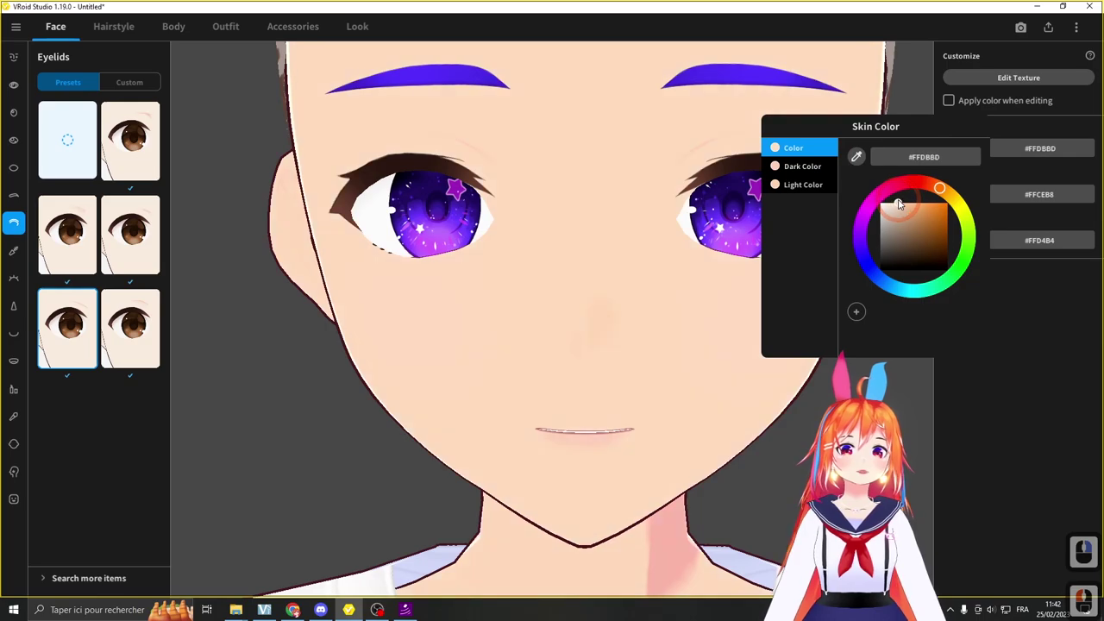
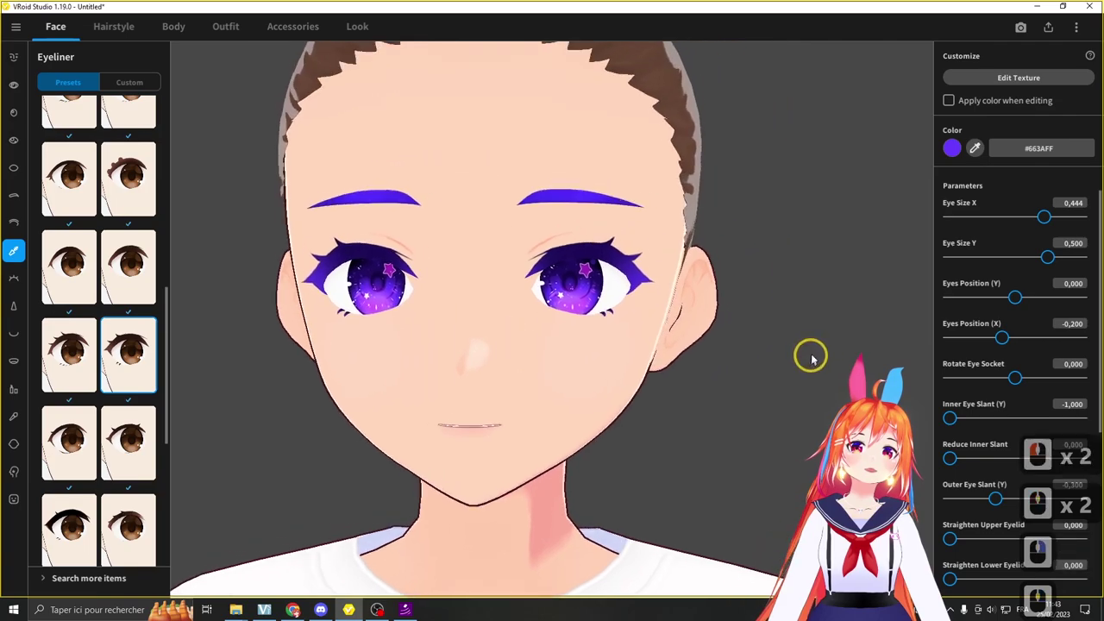
pyautogui.rightClick(832, 356)
pyautogui.middleClick(1000, 337)
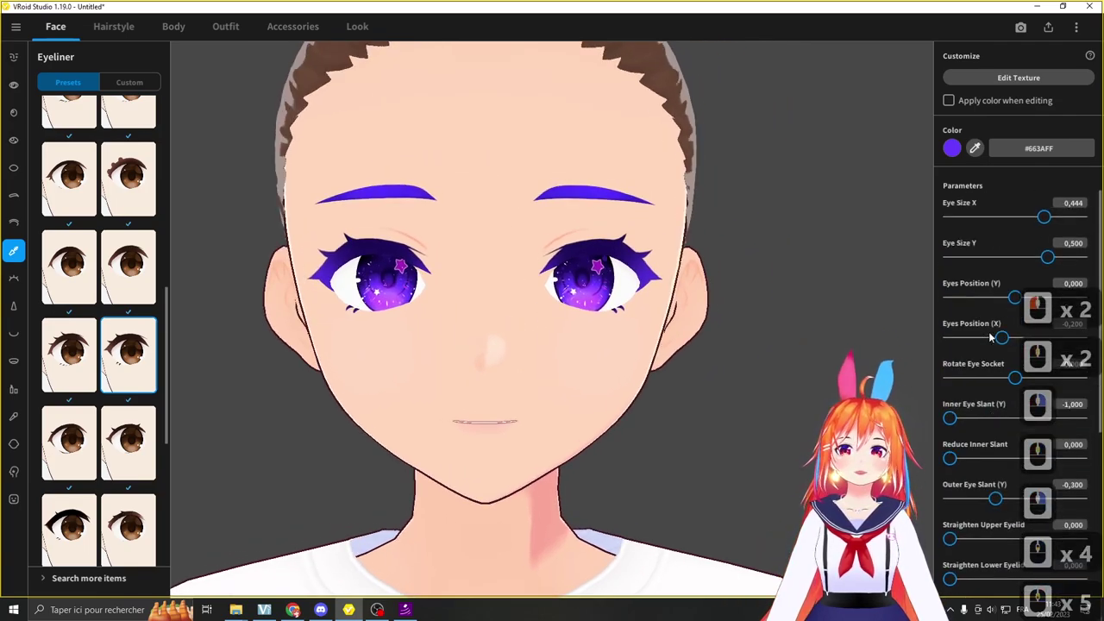
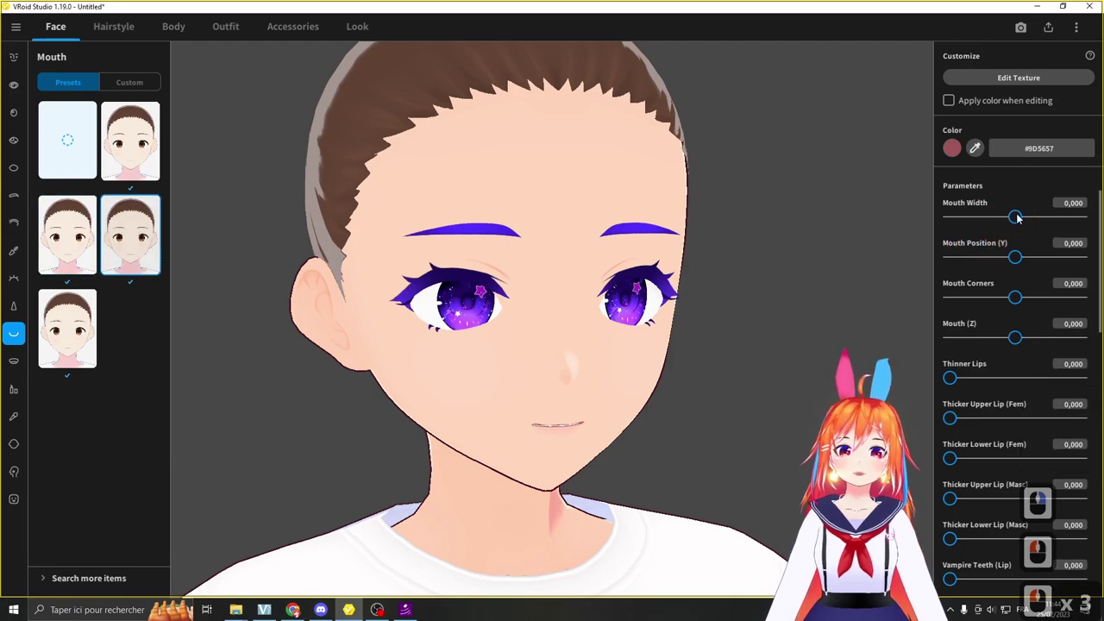
# Step: Raise the mouth with Mouth Position (Y) and push it forward with Mouth (Z), checking in profile
pyautogui.middleClick(1016, 269)
pyautogui.click(1020, 269)
pyautogui.rightClick(757, 351)
pyautogui.click(986, 325)
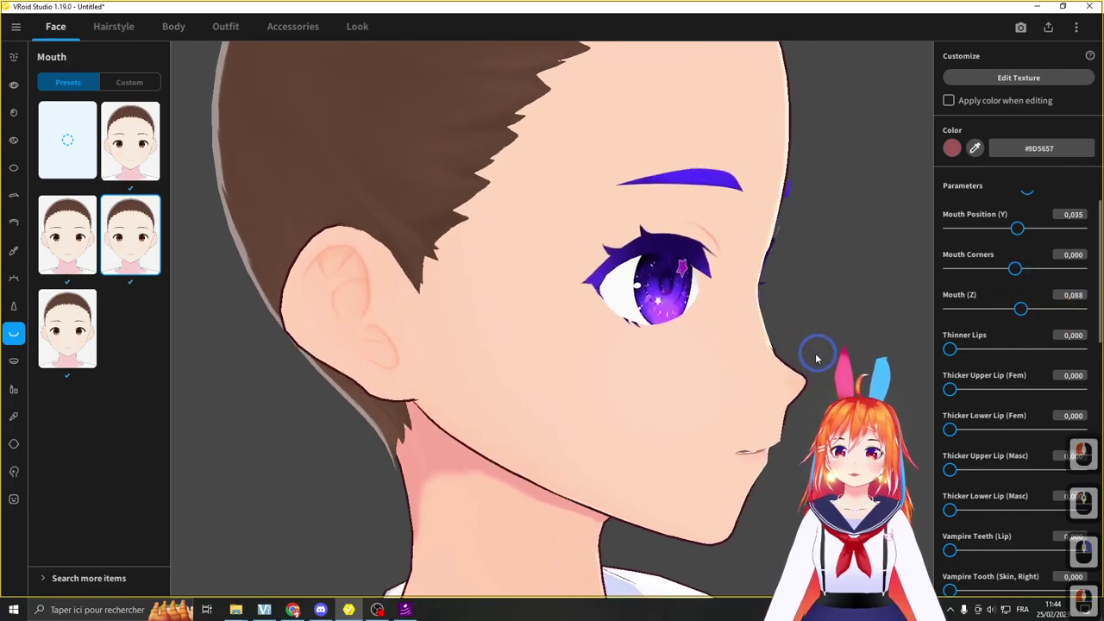
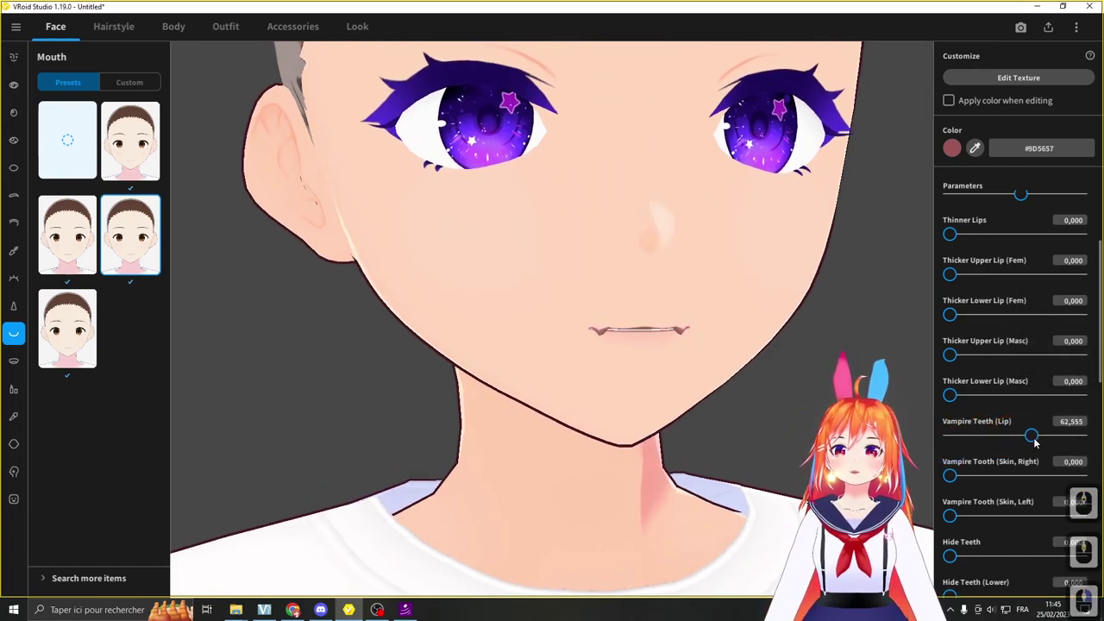
pyautogui.click(1018, 443)
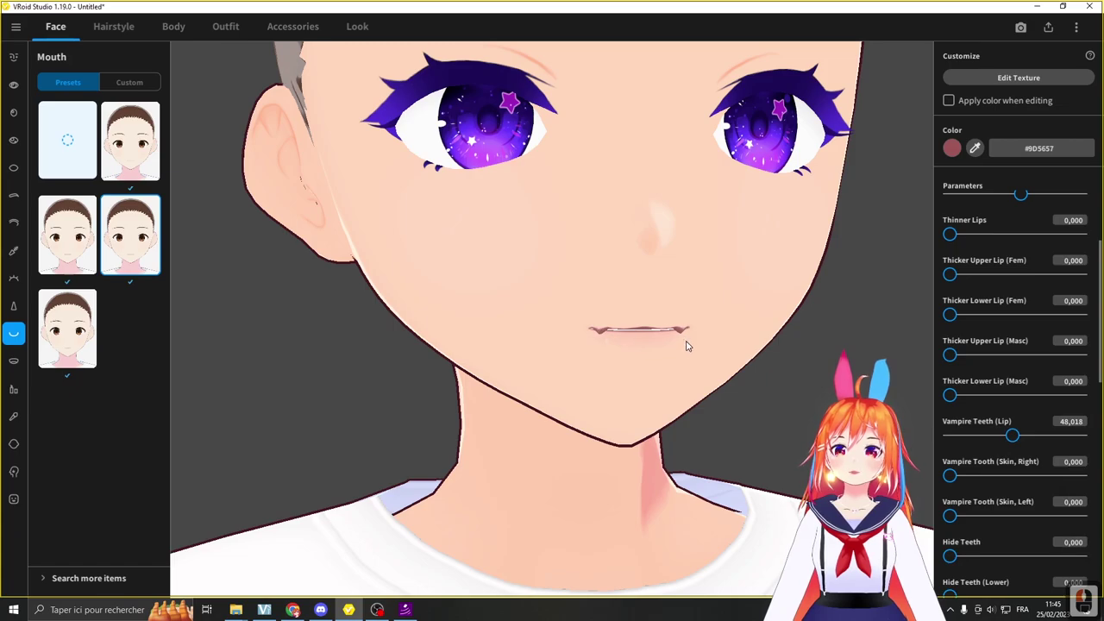
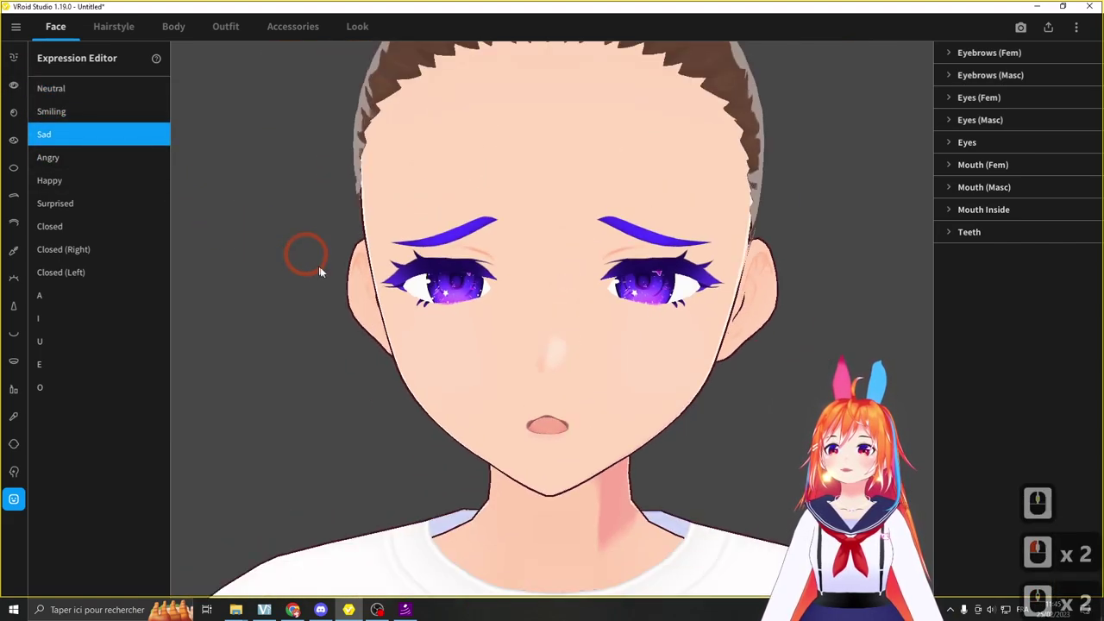
# Step: Preview the Sad and Surprised expressions and turn the head to view the open mouth
pyautogui.middleClick(342, 276)
pyautogui.rightClick(333, 273)
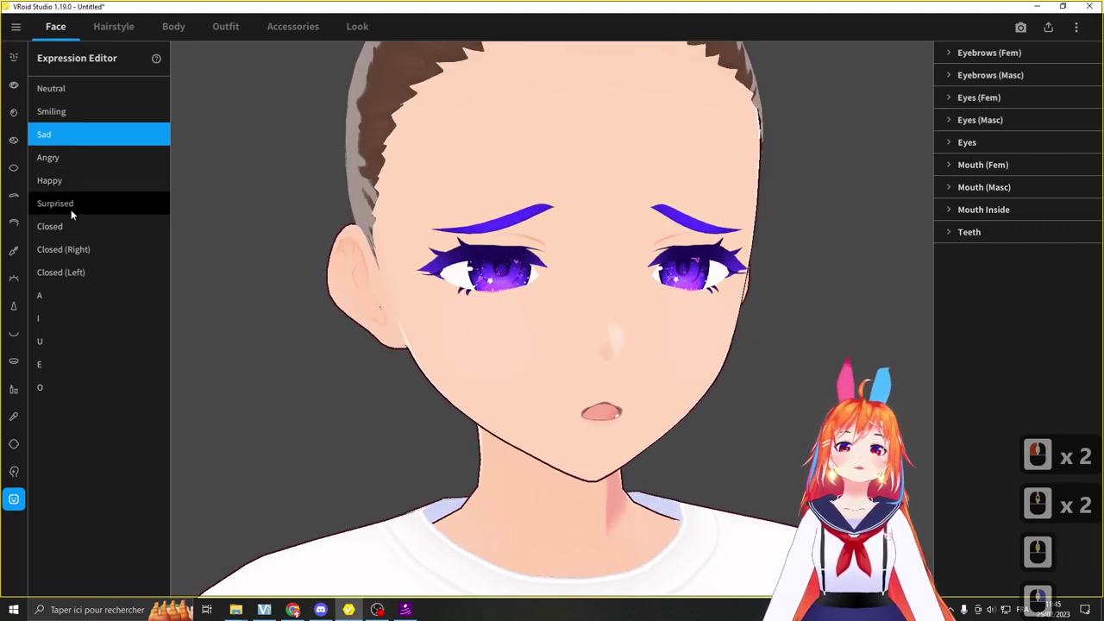
pyautogui.click(76, 211)
pyautogui.rightClick(77, 211)
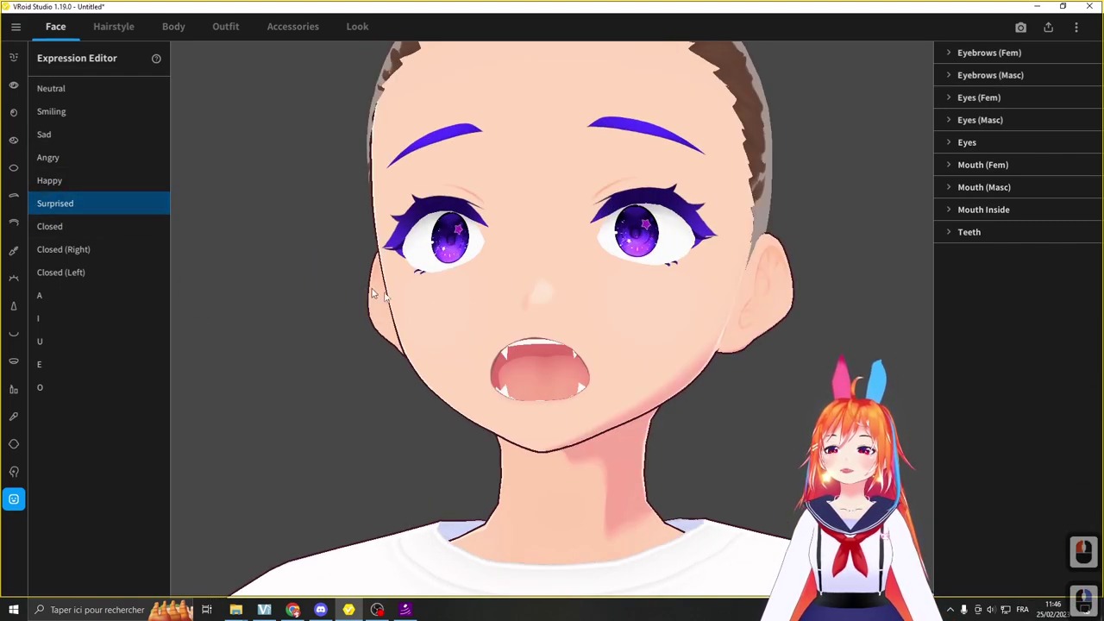
pyautogui.rightClick(431, 314)
pyautogui.rightClick(533, 393)
pyautogui.rightClick(654, 355)
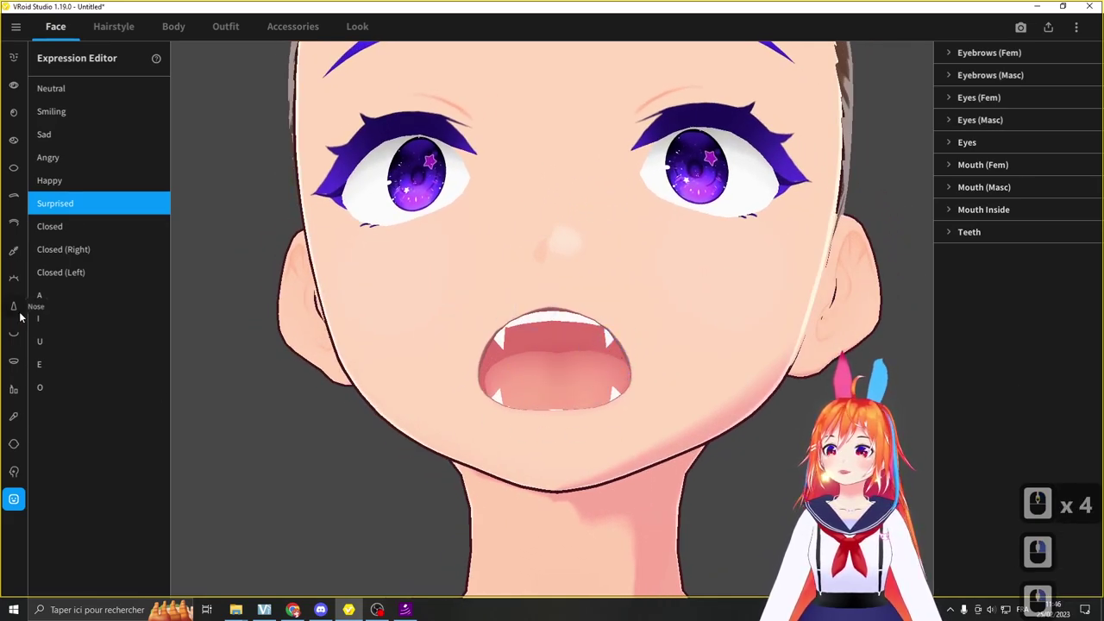
# Step: In Mouth settings raise the Vampire and Shark Teeth sliders, then reset them to 0
pyautogui.click(13, 362)
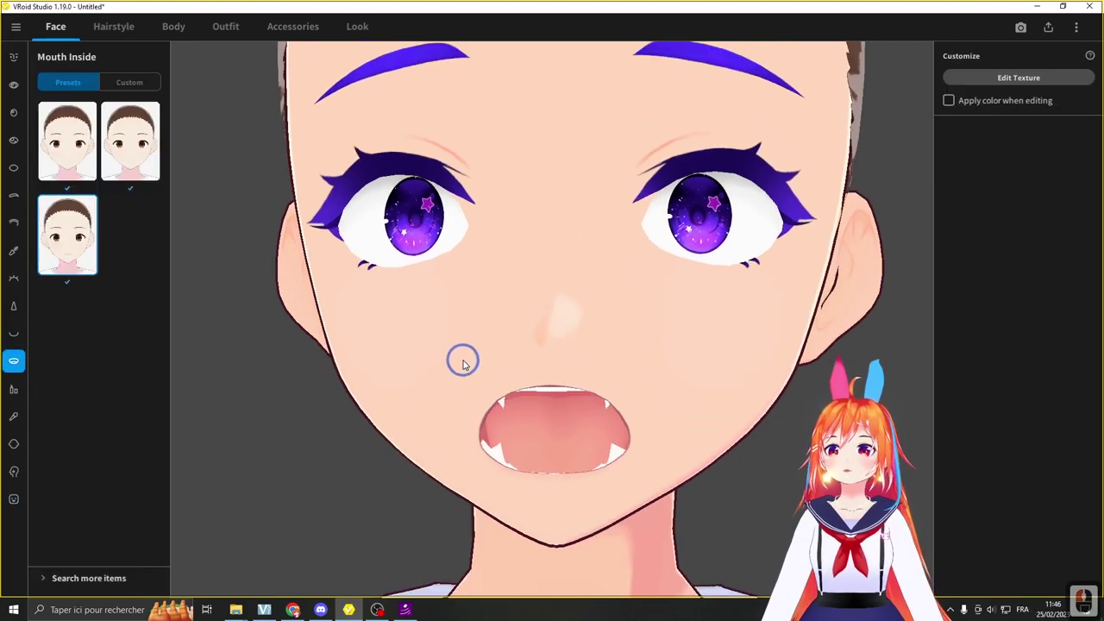
pyautogui.click(21, 344)
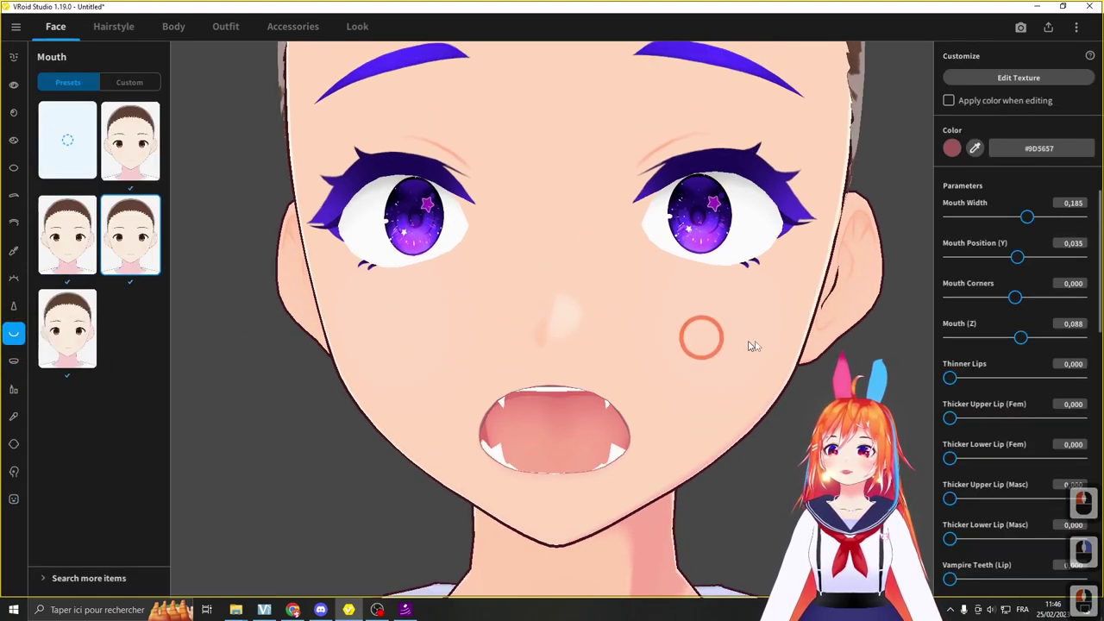
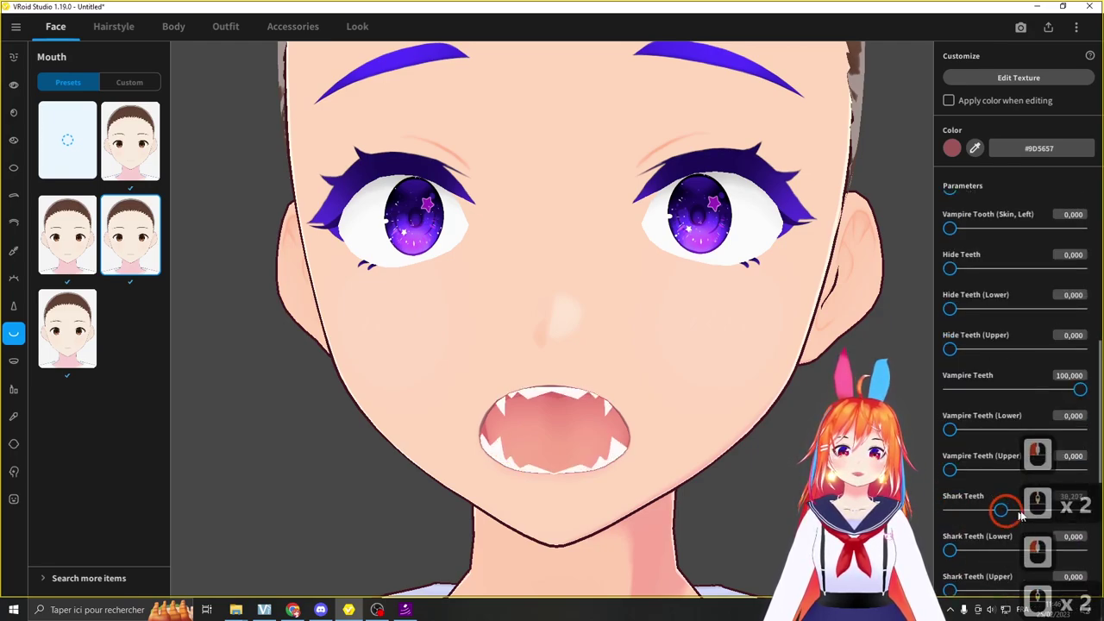
pyautogui.click(1002, 454)
pyautogui.middleClick(970, 446)
pyautogui.click(1012, 473)
pyautogui.middleClick(1012, 474)
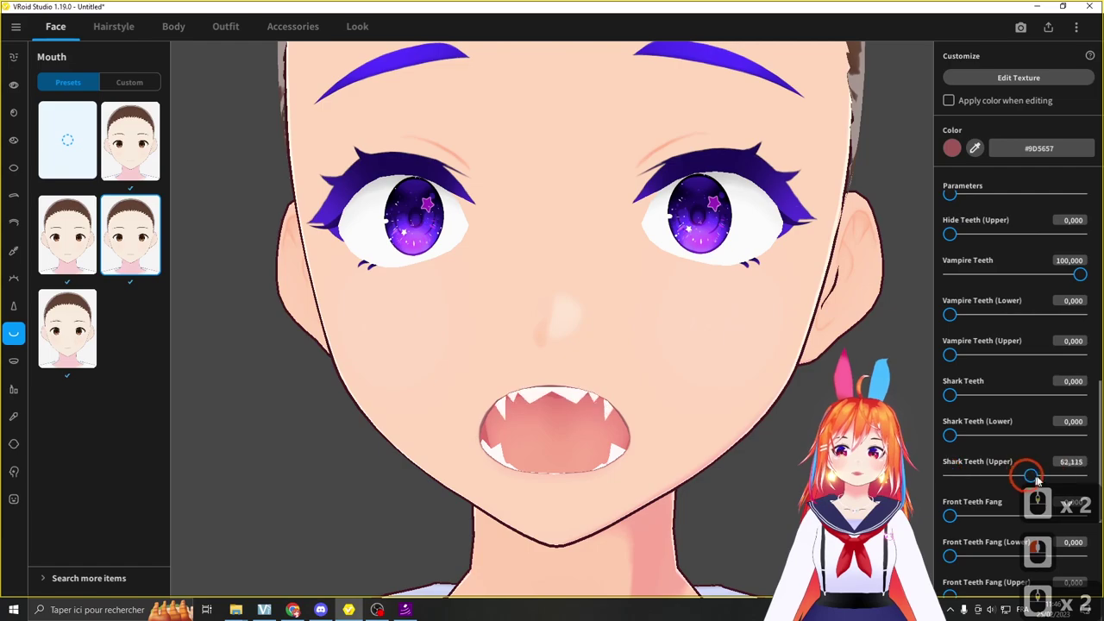
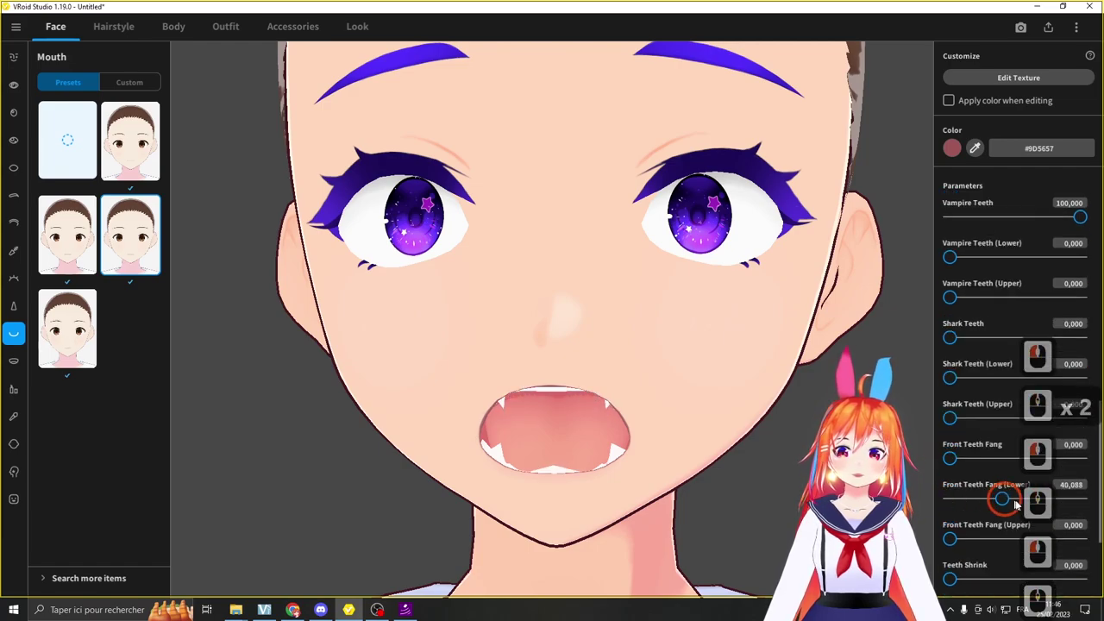
pyautogui.click(915, 508)
pyautogui.middleClick(963, 530)
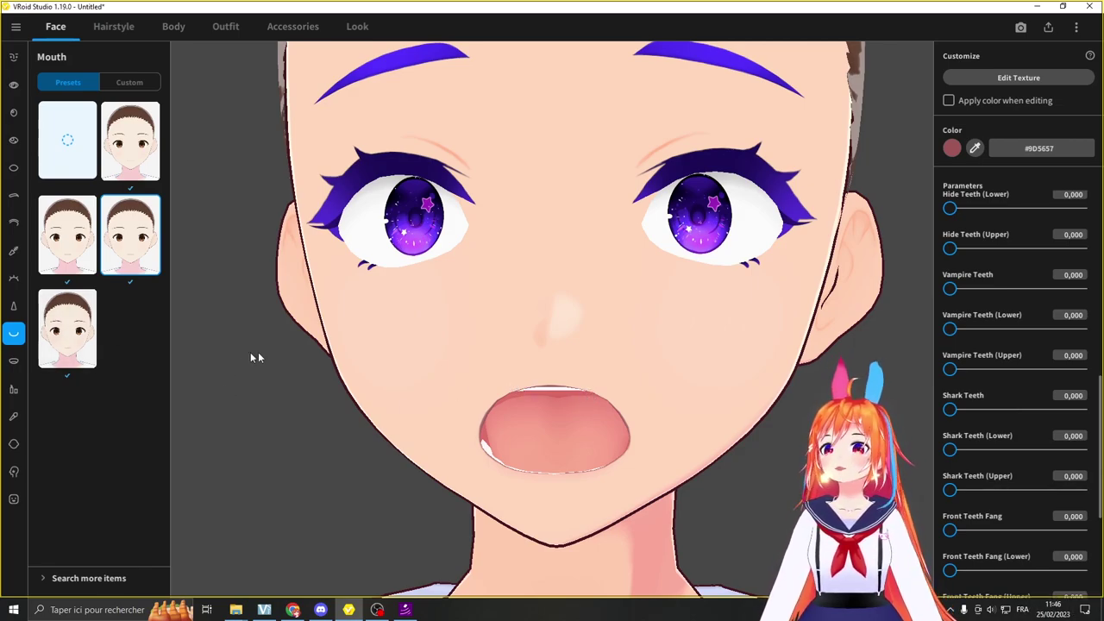
# Step: Return the face to the Neutral expression and bring up the lip colour settings
pyautogui.click(223, 314)
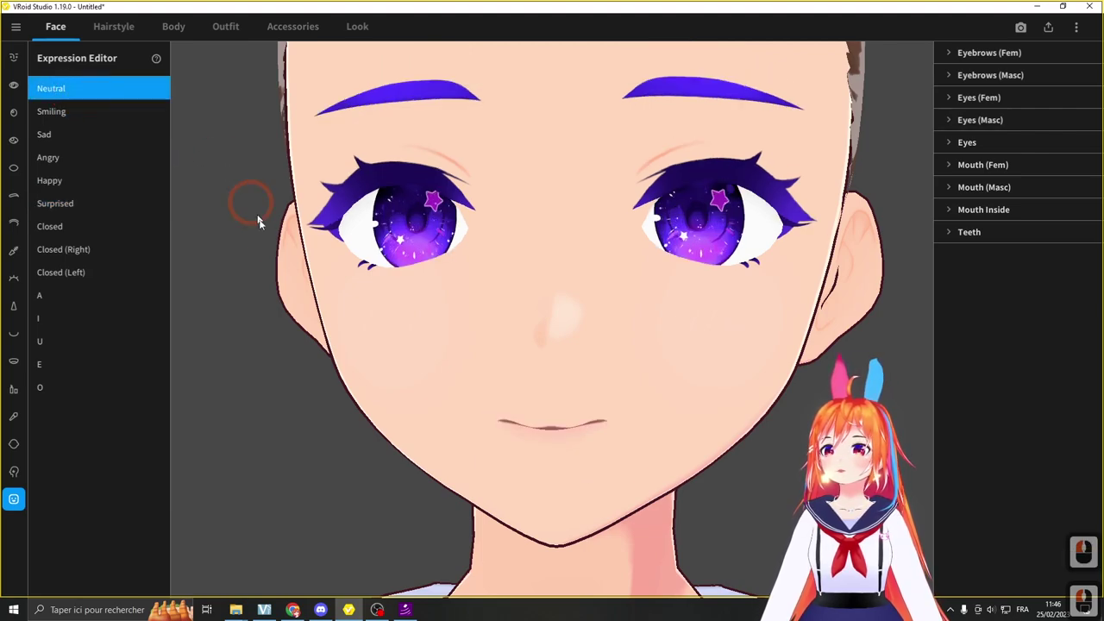
pyautogui.rightClick(291, 274)
pyautogui.click(14, 360)
pyautogui.click(19, 386)
# Step: Colour the lips a bright purple (#AB56FF) using the colour wheel
pyautogui.doubleClick(810, 198)
pyautogui.click(969, 170)
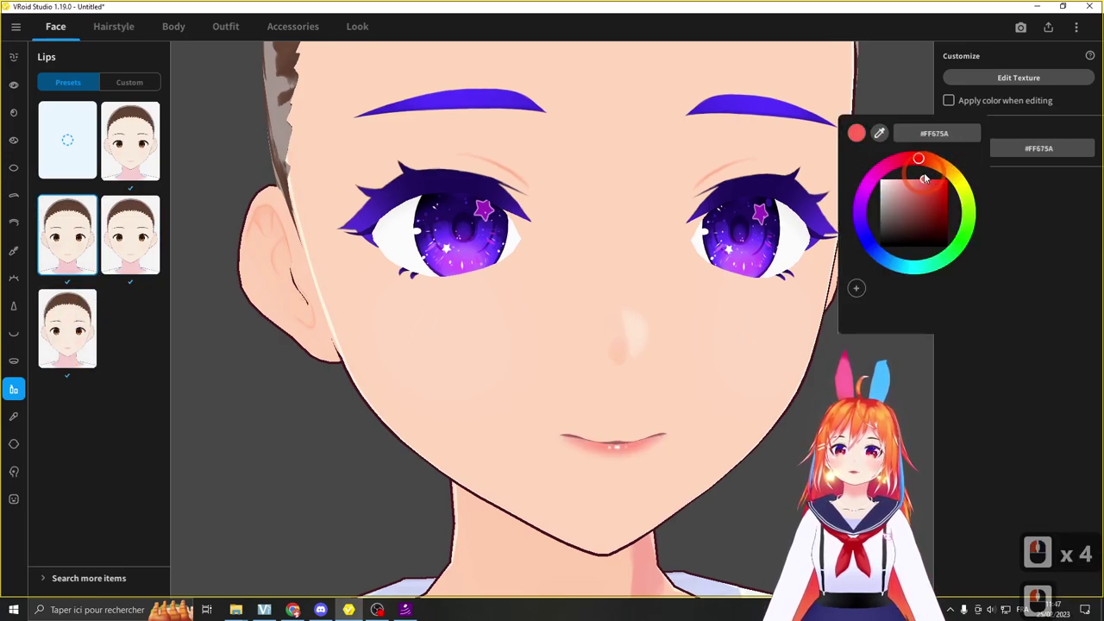
pyautogui.click(923, 181)
pyautogui.click(930, 172)
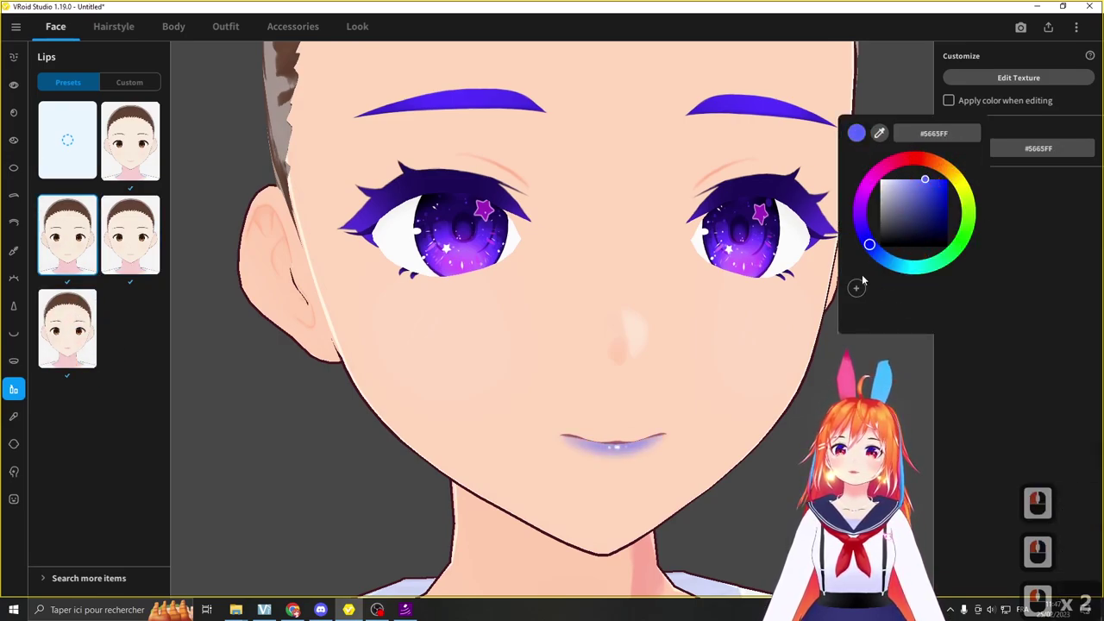
pyautogui.doubleClick(864, 216)
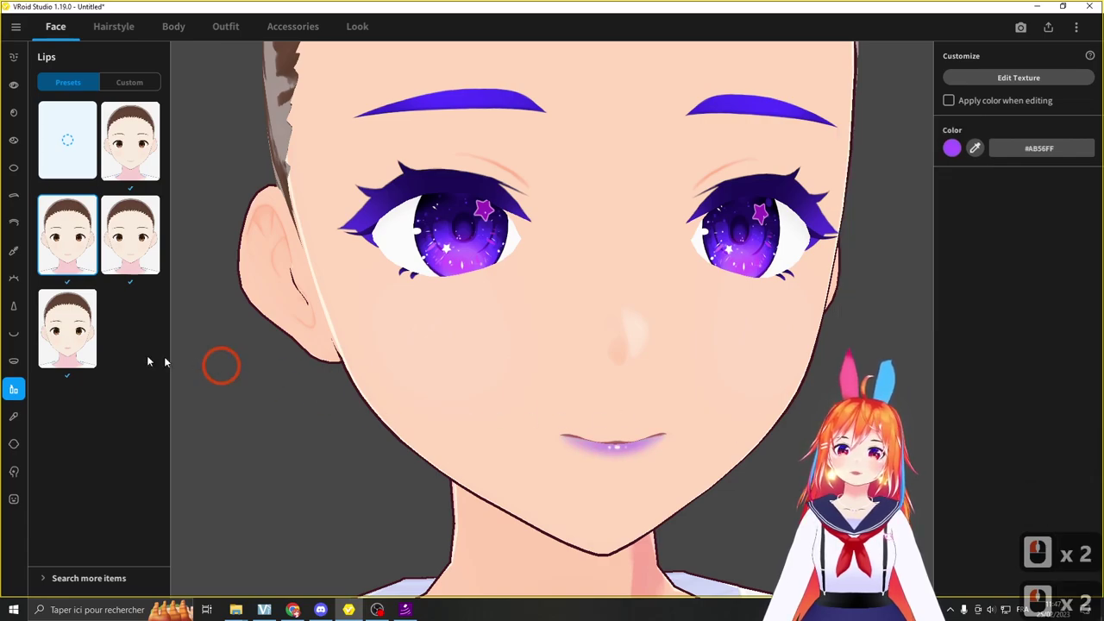
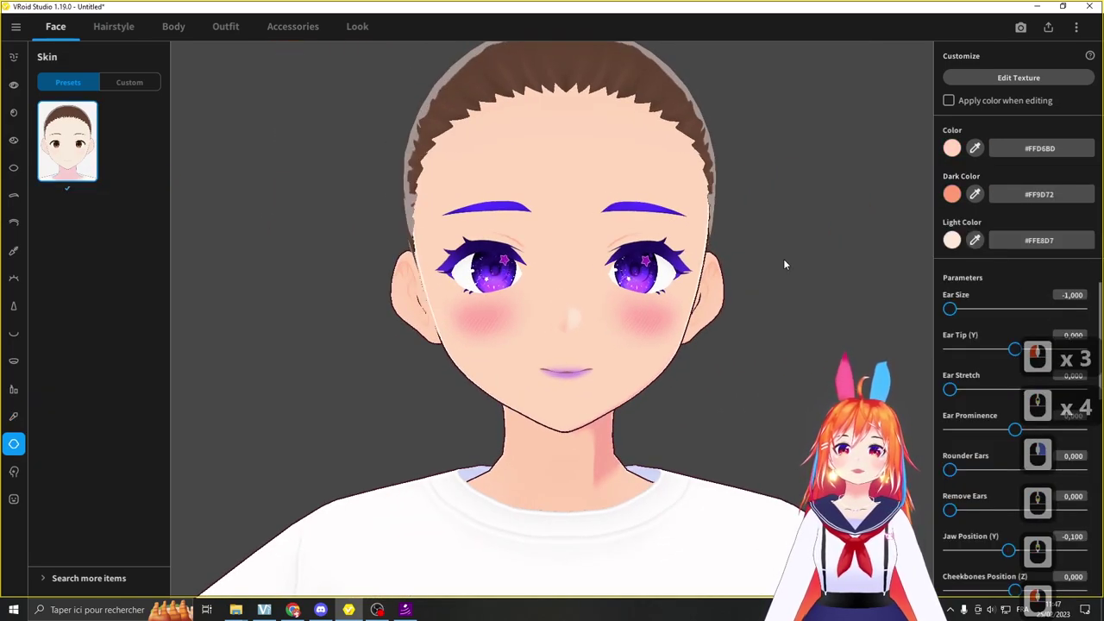
# Step: Give the cheeks a pink blush, darken the skin tone to #FACDB2 and reset ear size to minimum
pyautogui.moveTo(300, 309); pyautogui.dragTo(856, 335)
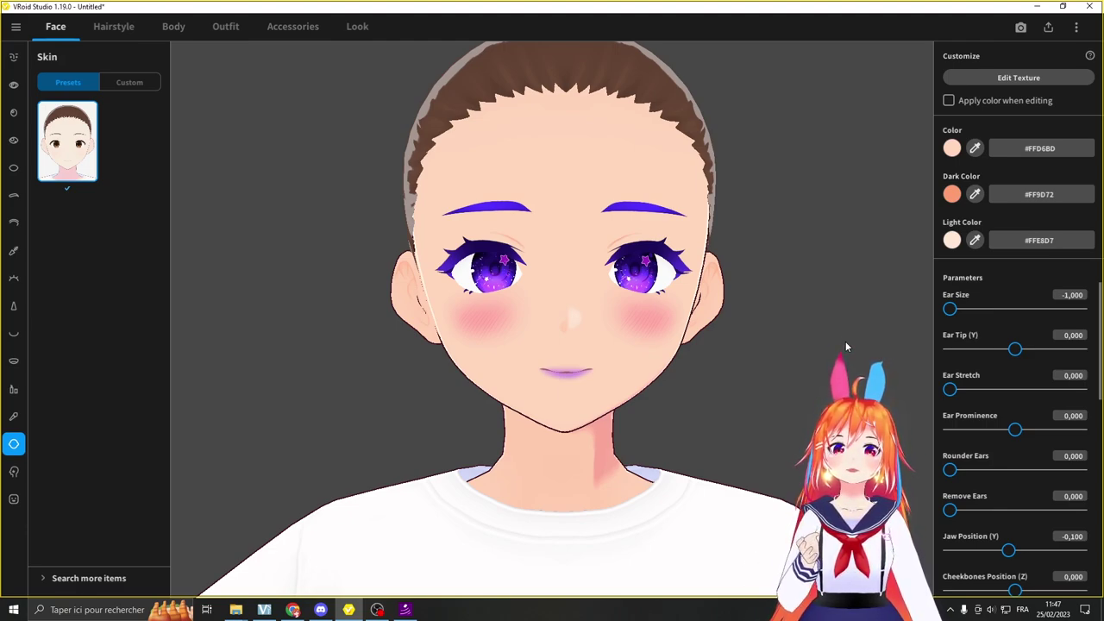
pyautogui.moveTo(957, 150); pyautogui.dragTo(846, 78)
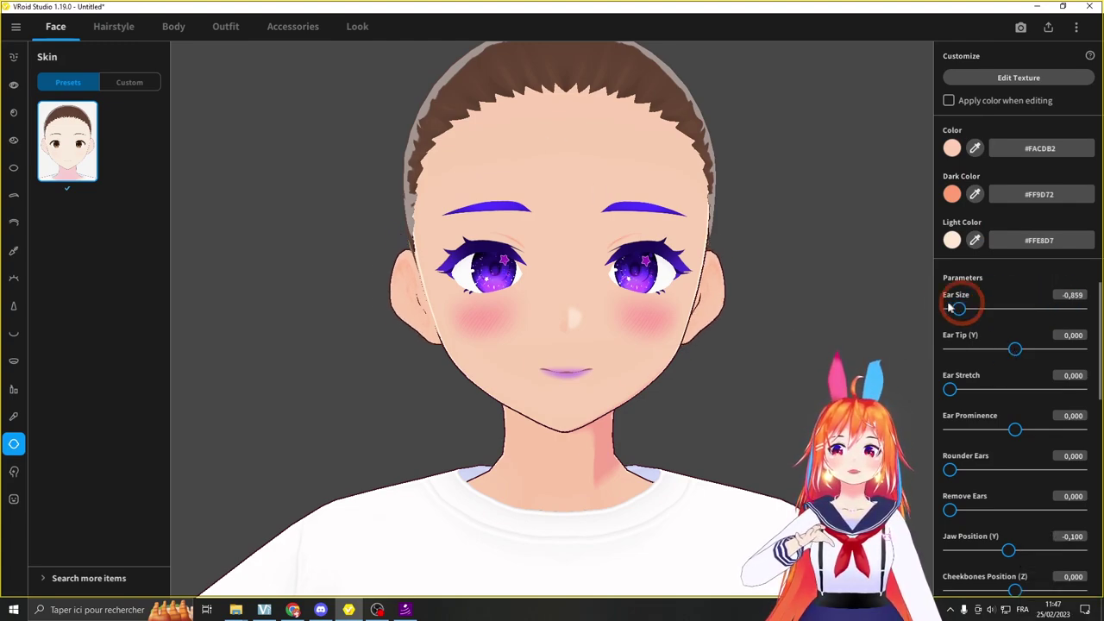
pyautogui.click(933, 308)
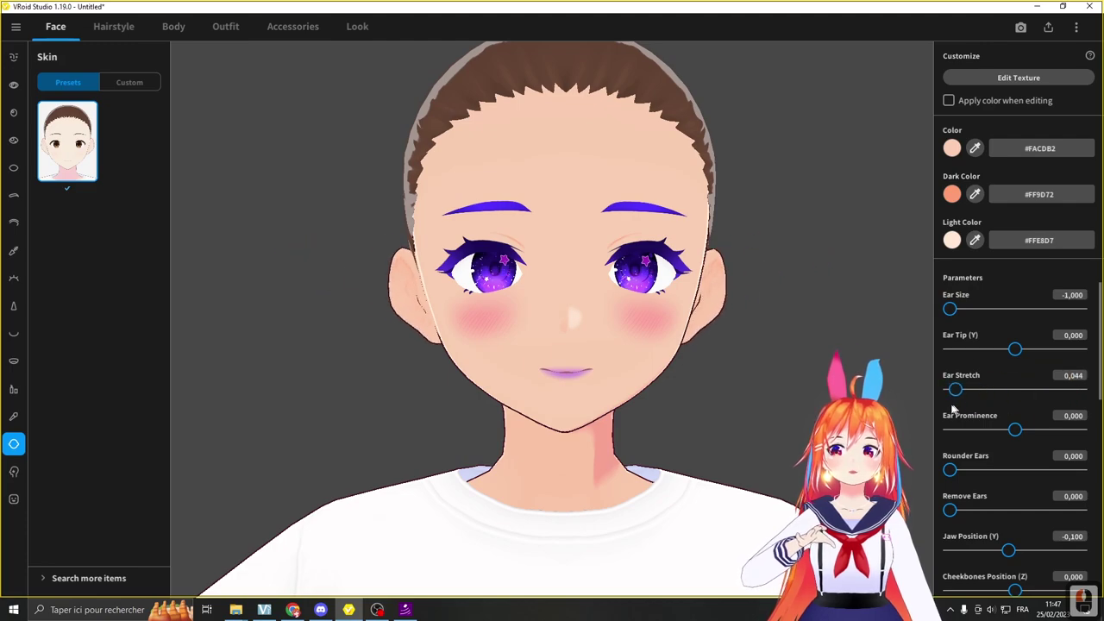
# Step: Scroll through the remaining face-shape parameters, reviewing them without changing values
pyautogui.middleClick(965, 428)
pyautogui.click(993, 412)
pyautogui.middleClick(993, 413)
pyautogui.click(1018, 411)
pyautogui.middleClick(993, 448)
pyautogui.middleClick(989, 461)
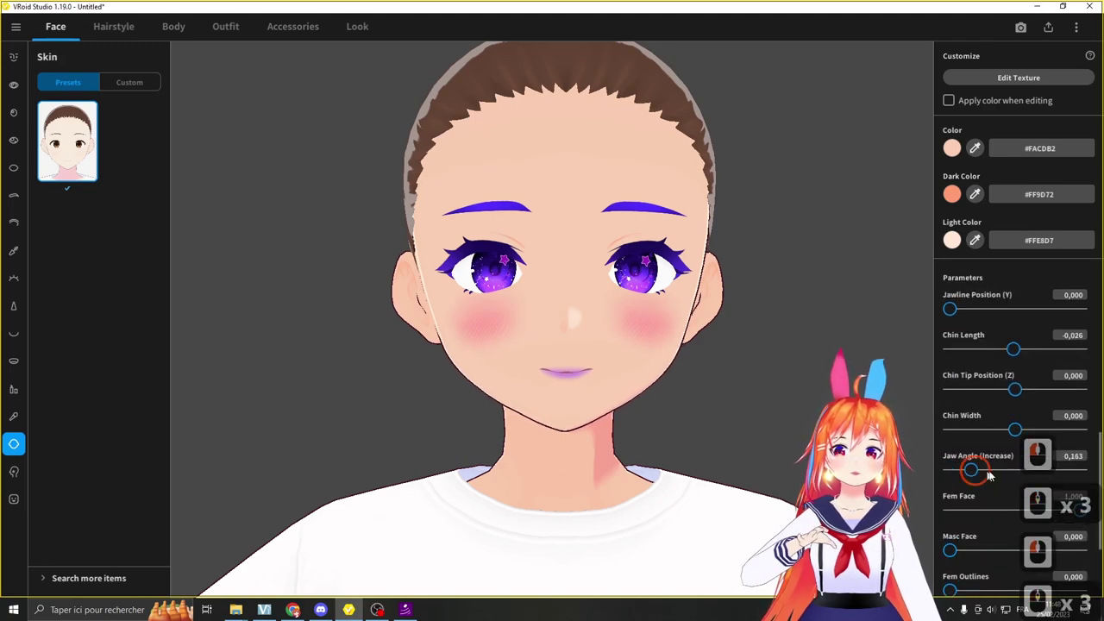
pyautogui.click(936, 469)
pyautogui.middleClick(960, 469)
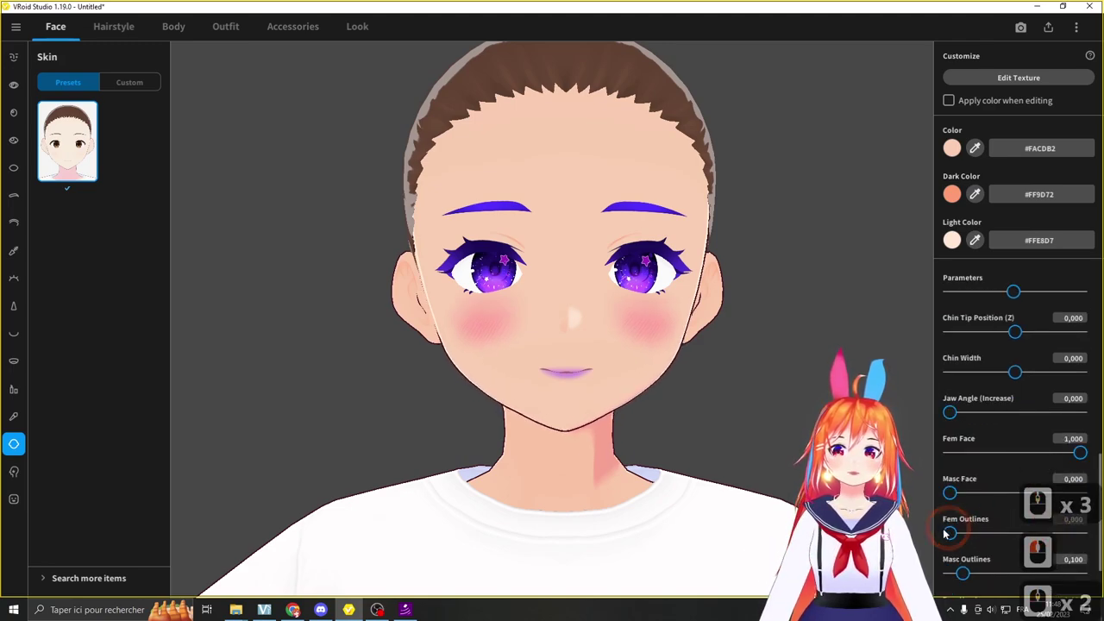